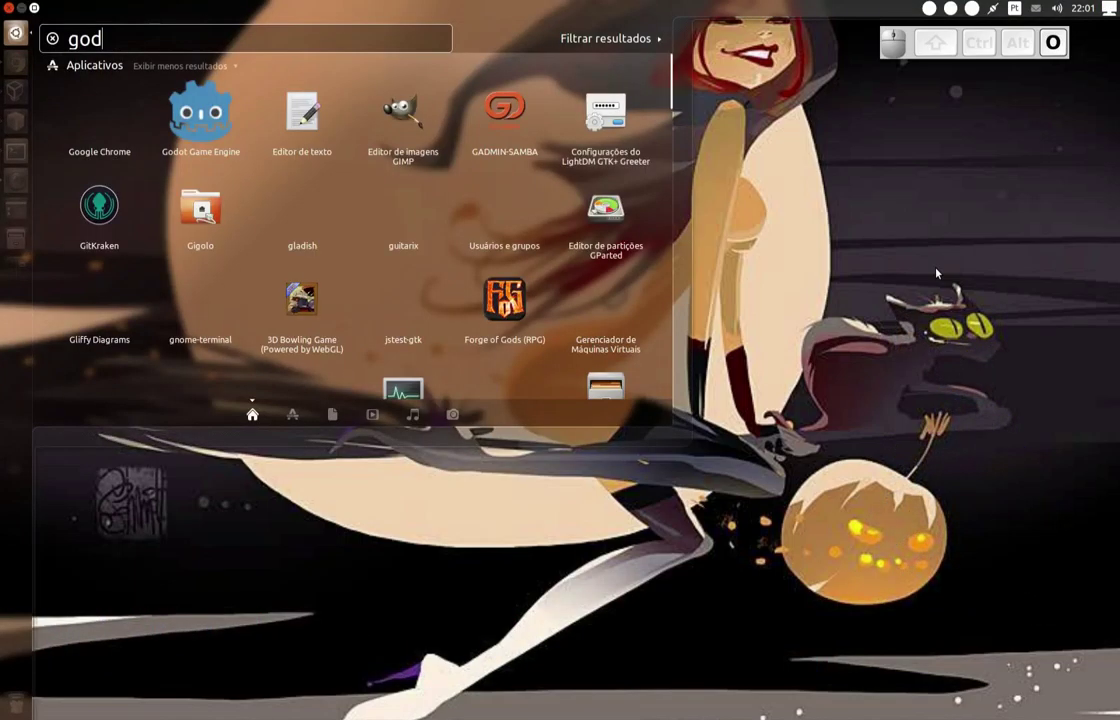
Launch Godot Game Engine from the Ubuntu Dash search results.
key("Down")
key("Return")
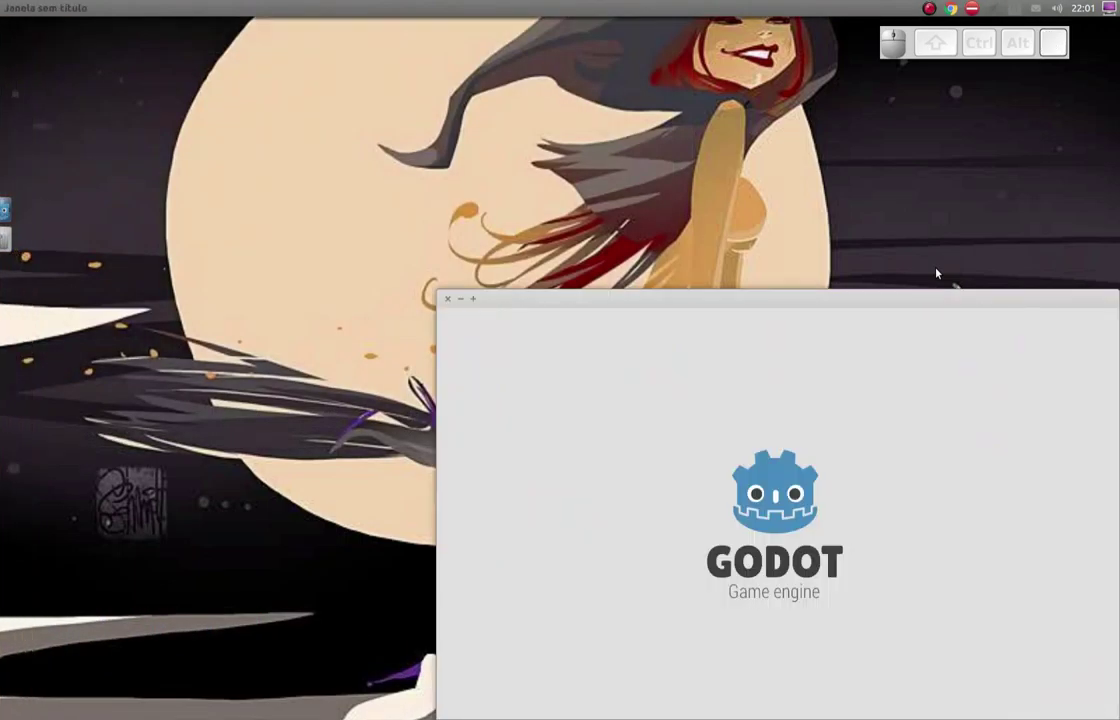
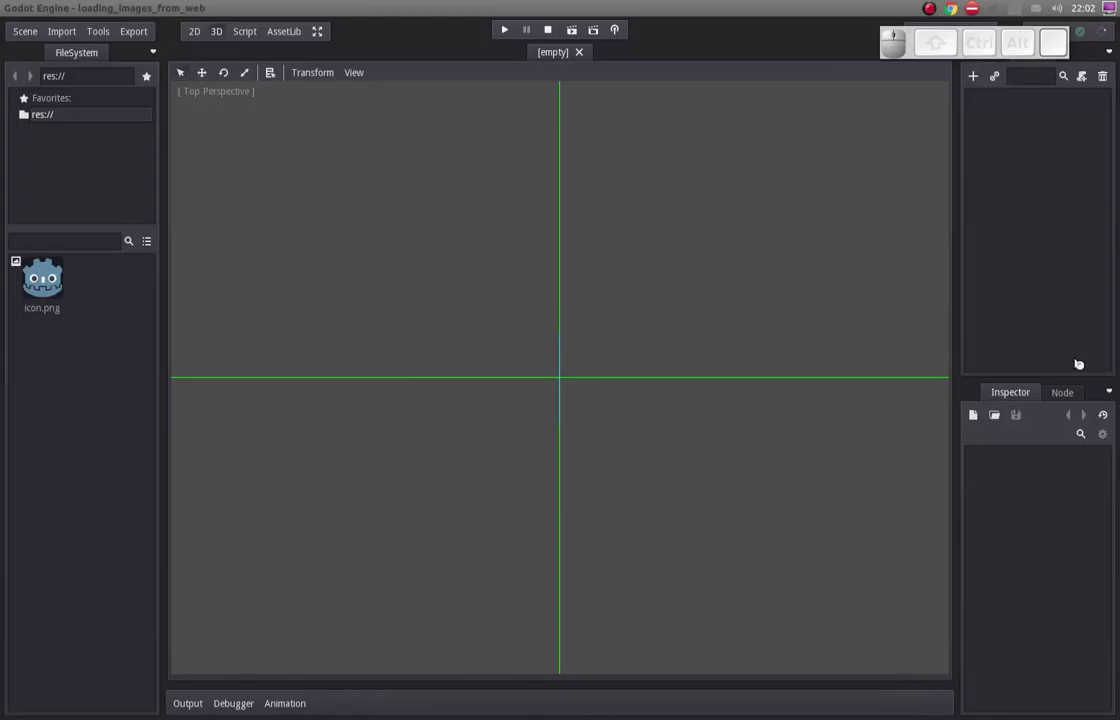
Add a plain Node as the scene root, rename it 'main', and begin adding a child under it.
left_click(975, 79)
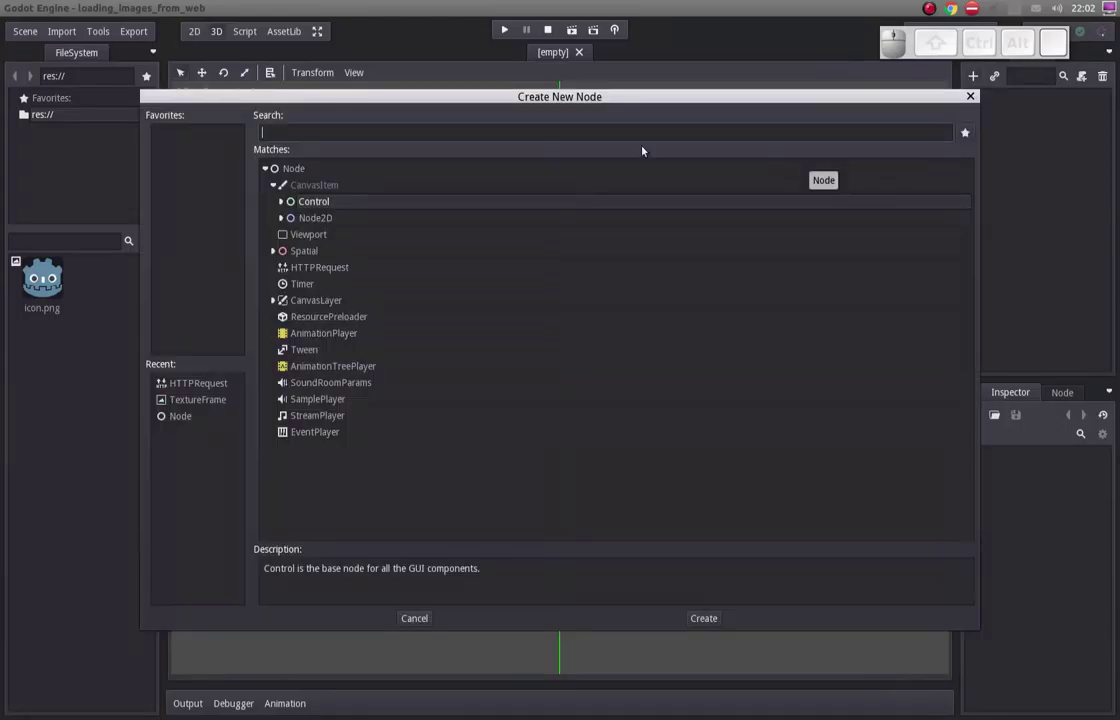
left_click(317, 173)
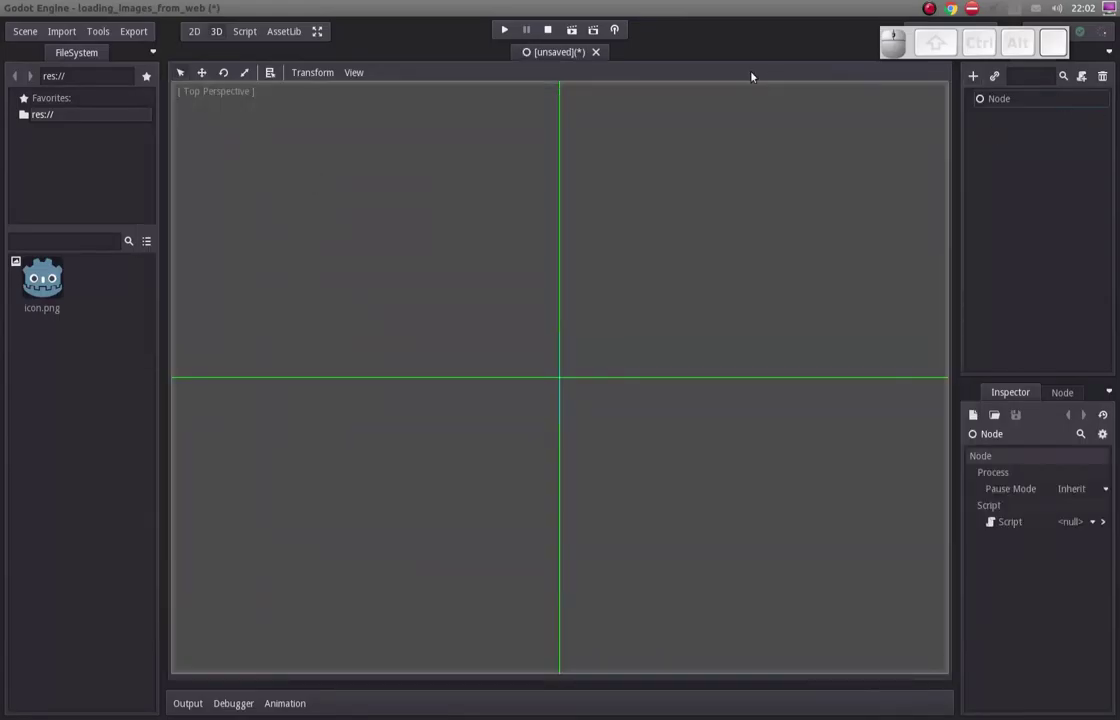
left_click(999, 104)
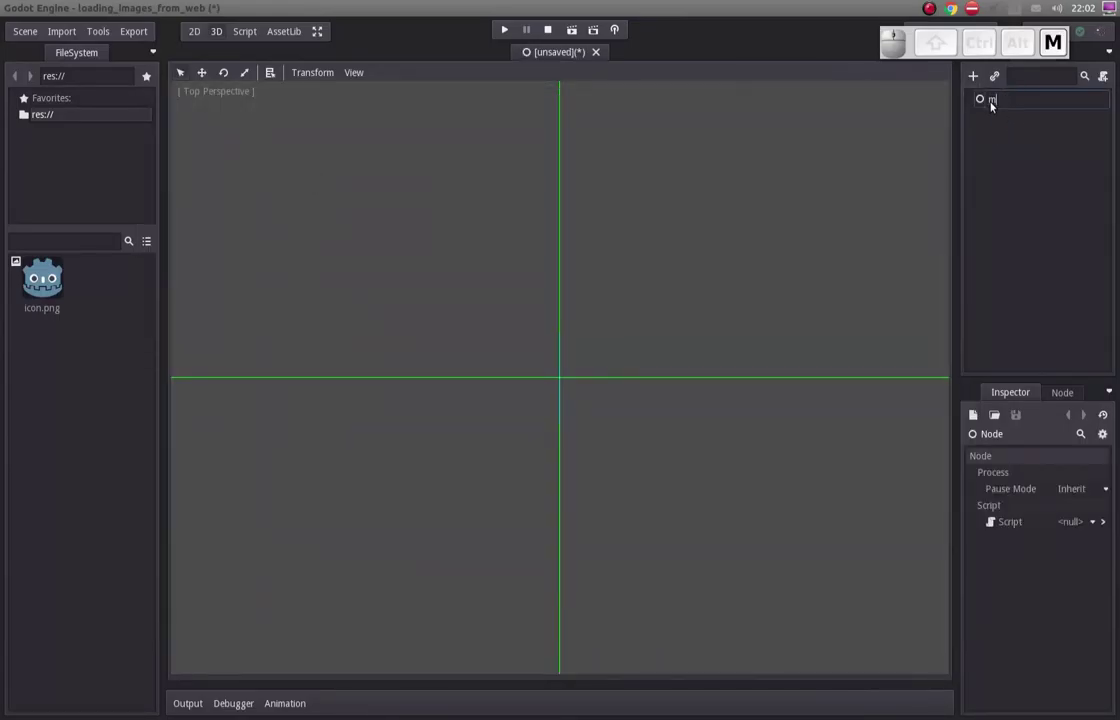
key("Return")
left_click(984, 80)
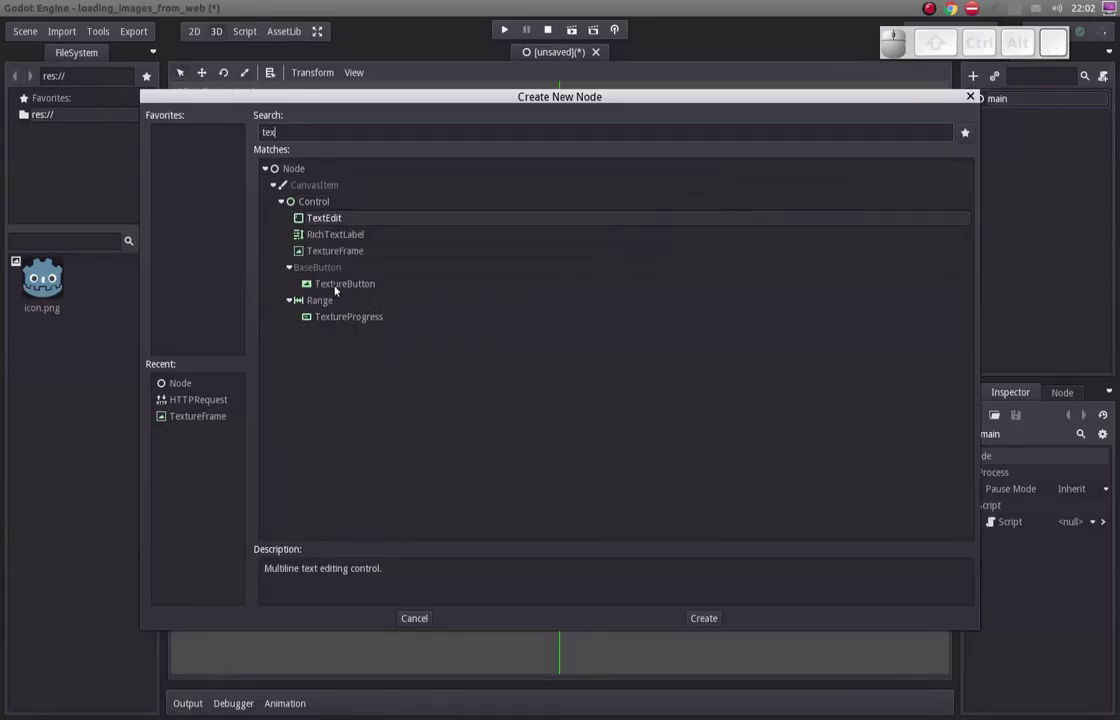
Add a TextureFrame child under main with Anchor Right and Anchor Bottom set to End.
left_click(337, 253)
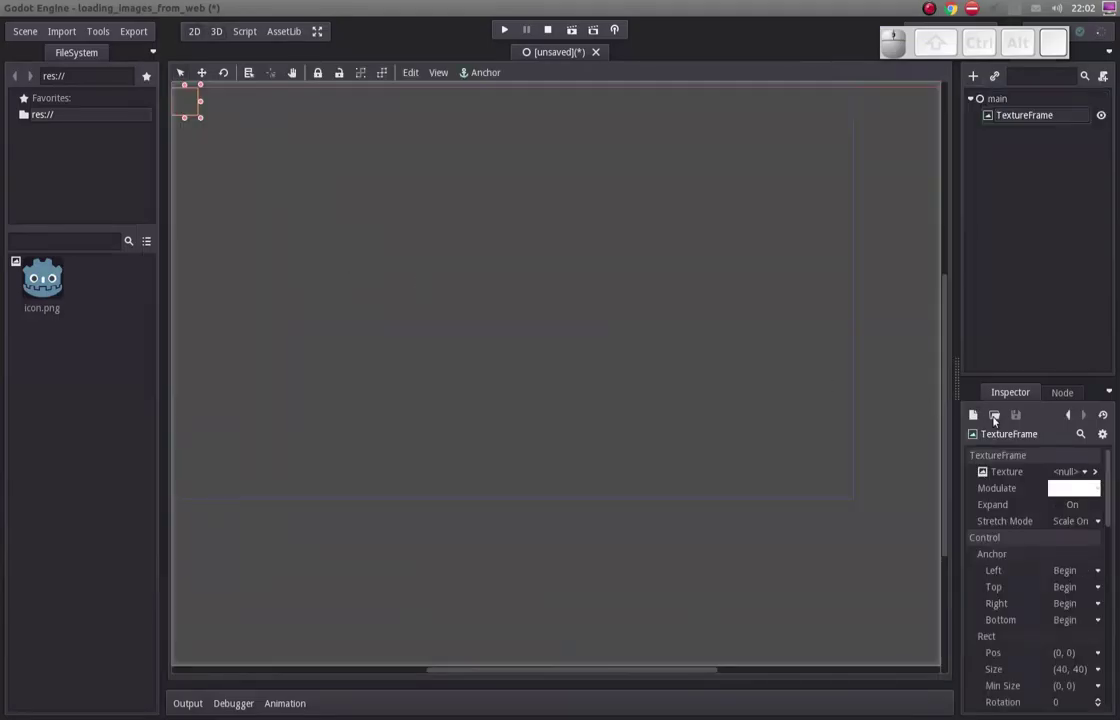
left_click(1062, 604)
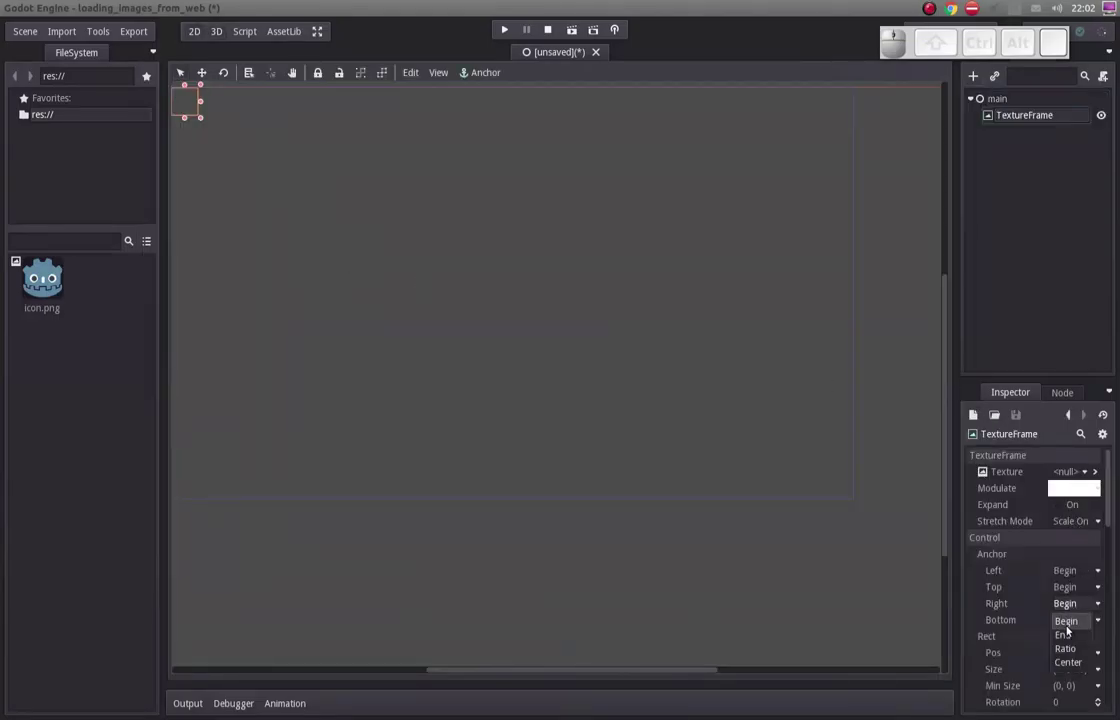
left_click(1068, 635)
left_click(1079, 626)
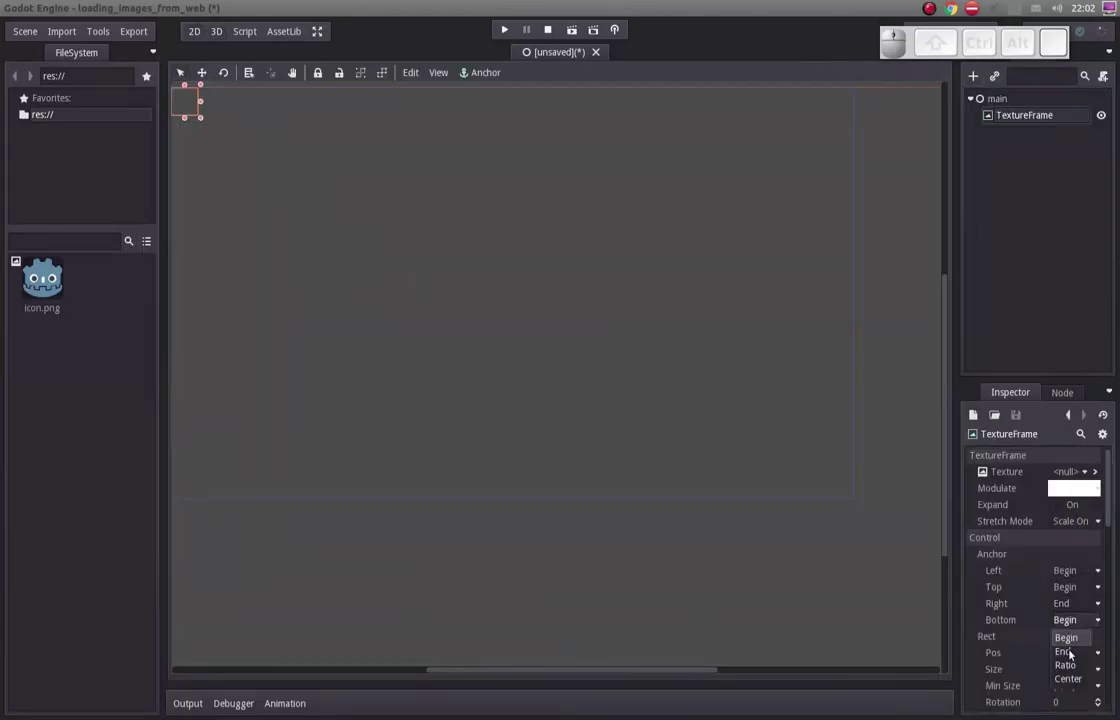
left_click(1077, 651)
Zero the TextureFrame's margin values in the Inspector.
scroll("down", 3)
scroll("down", 3)
scroll("up", 3)
left_click(1067, 571)
key("0")
key("Return")
left_click(1077, 579)
key("0")
key("Return")
Reselect the main root node and begin adding another child node under it.
scroll("up", 3)
left_click_drag(718, 368, 1016, 104)
scroll("up", 3)
left_click(1005, 102)
left_click(983, 79)
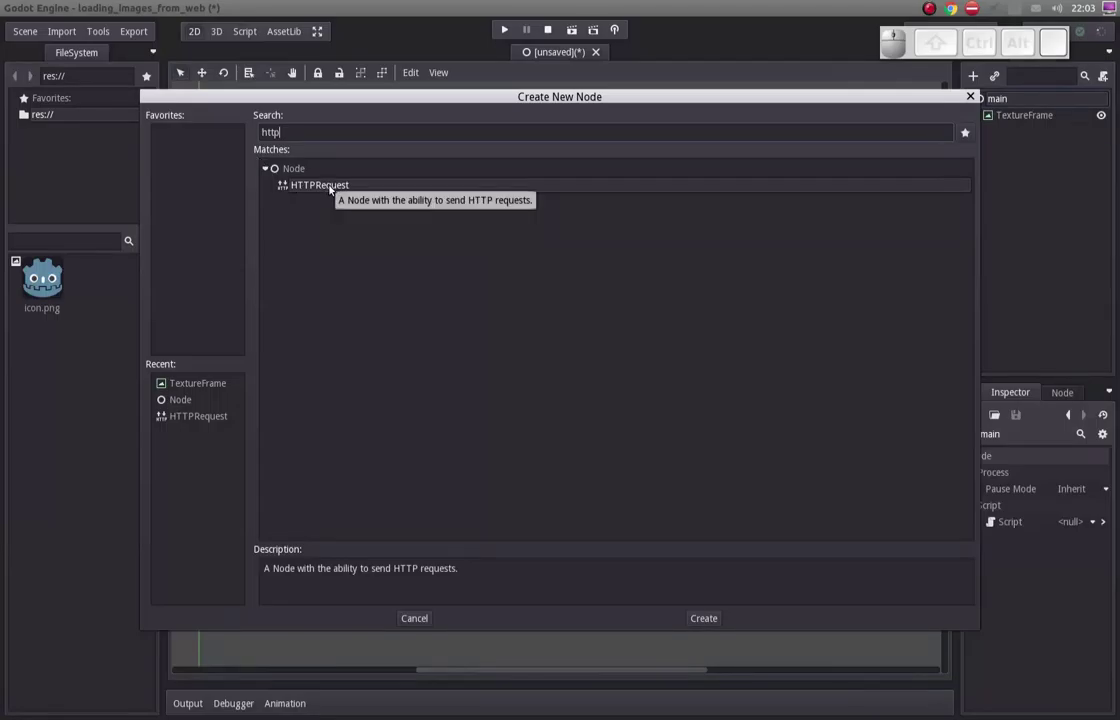
Add an HTTPRequest child under main and reselect the main root node.
left_click(337, 186)
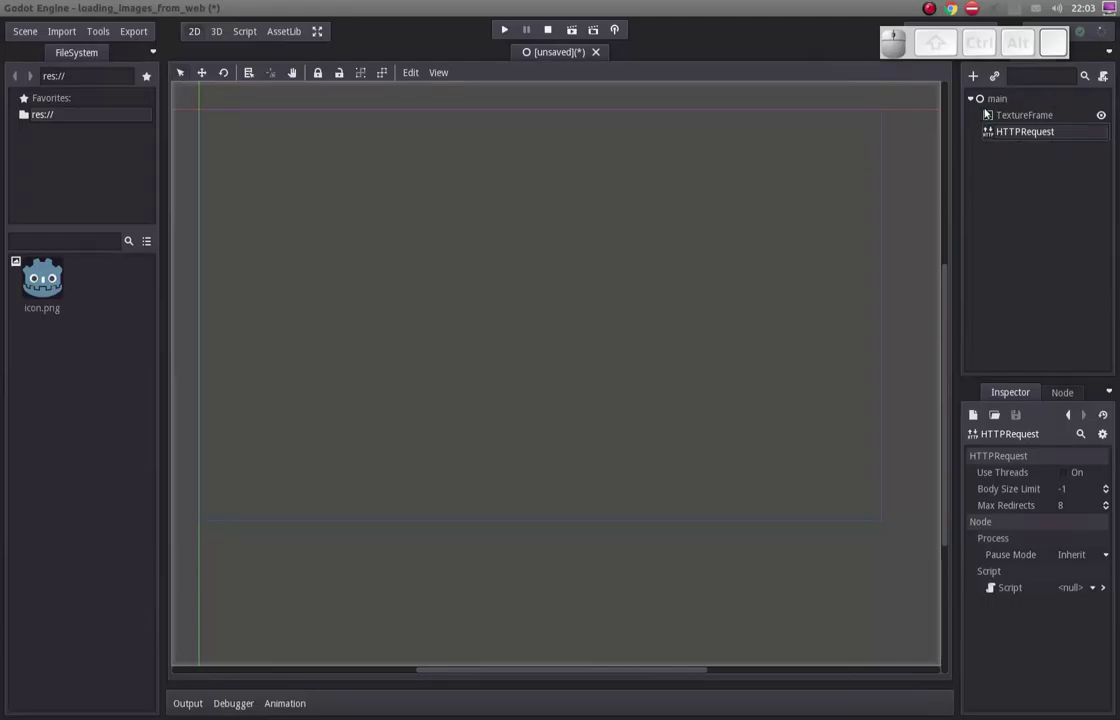
left_click(1002, 103)
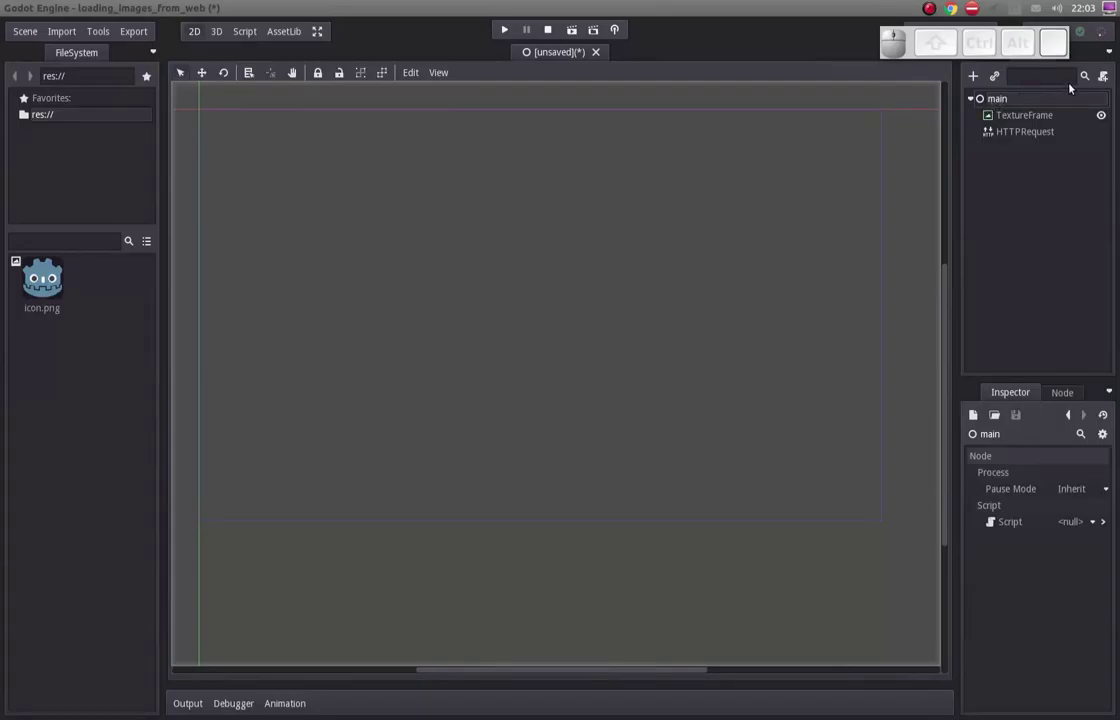
Save the scene as main.tscn, then attach a new GDScript res://main.gd to main.
left_click(1103, 80)
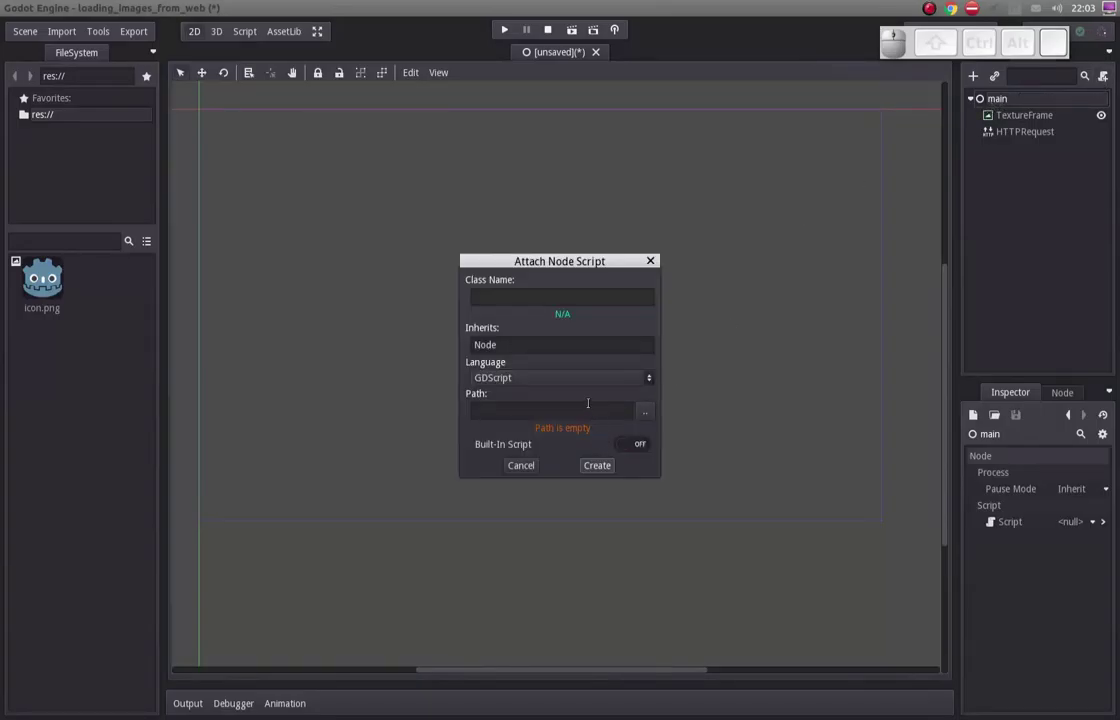
left_click(540, 467)
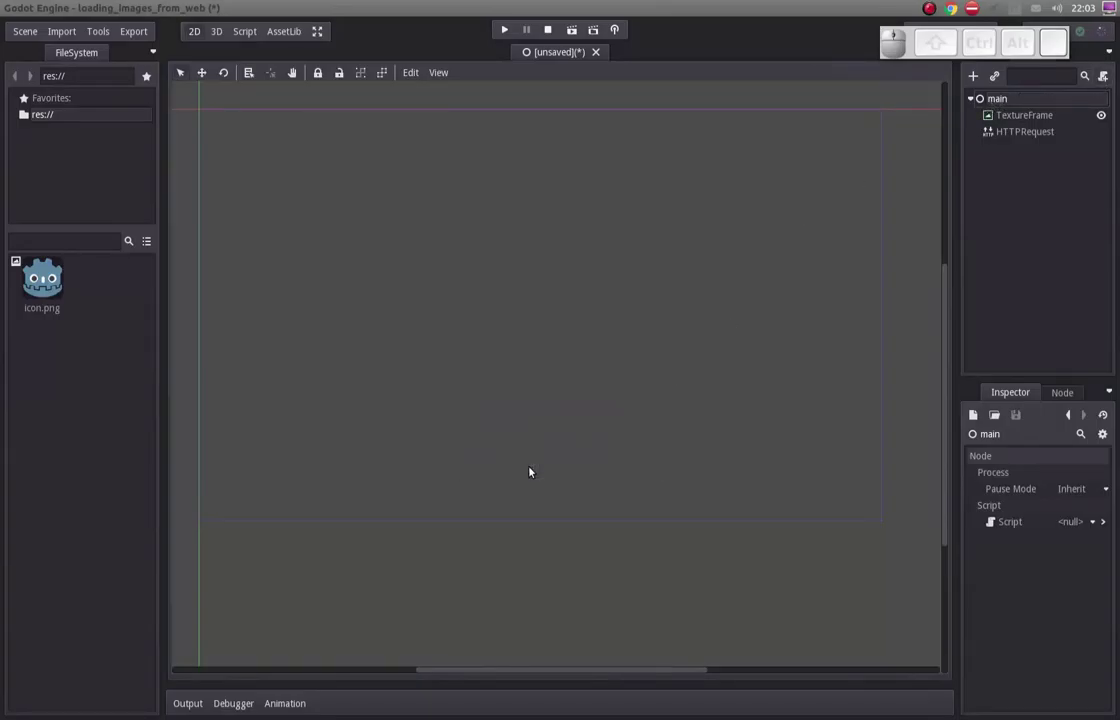
key("ctrl+s")
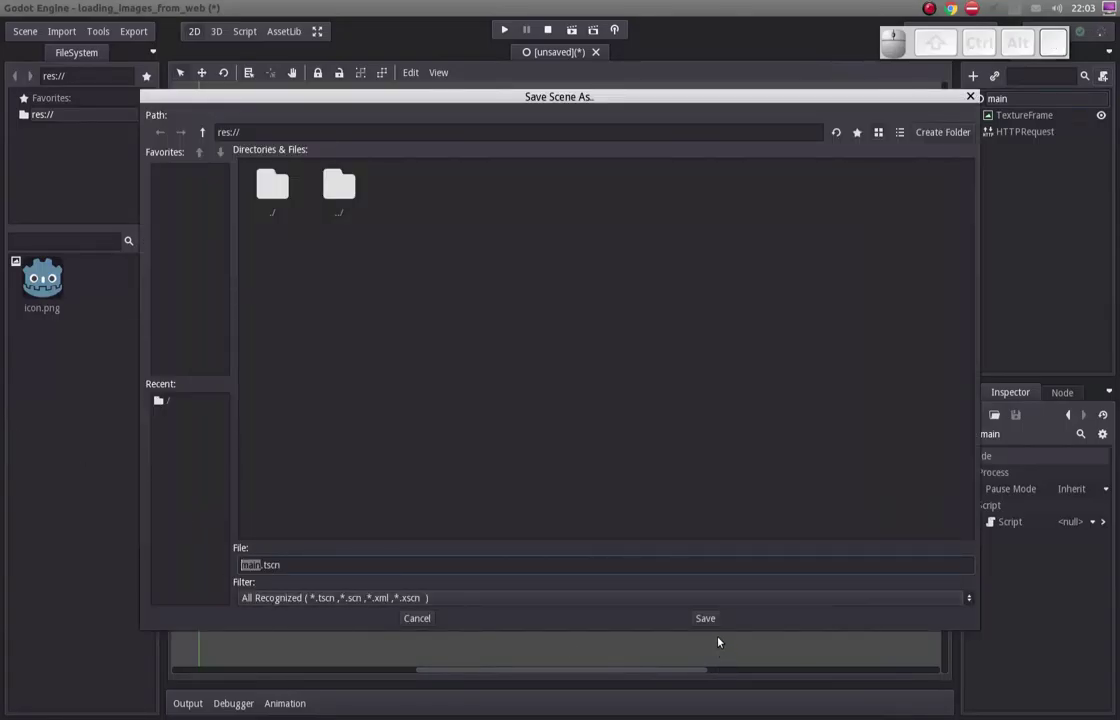
left_click(711, 621)
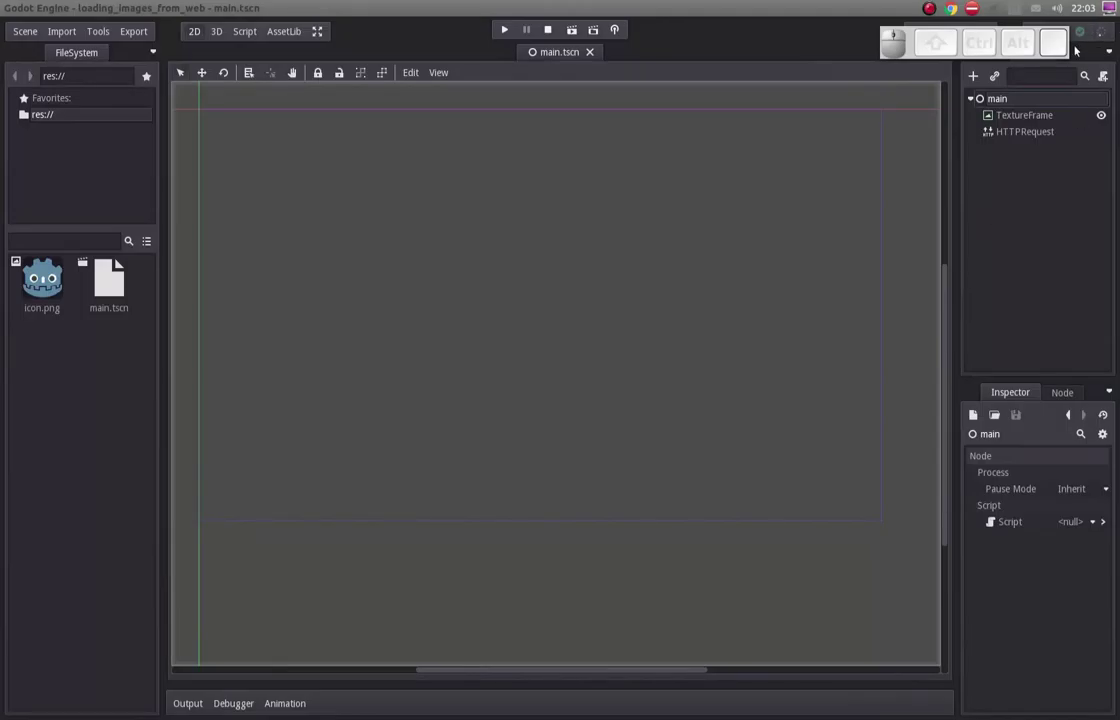
left_click(1102, 78)
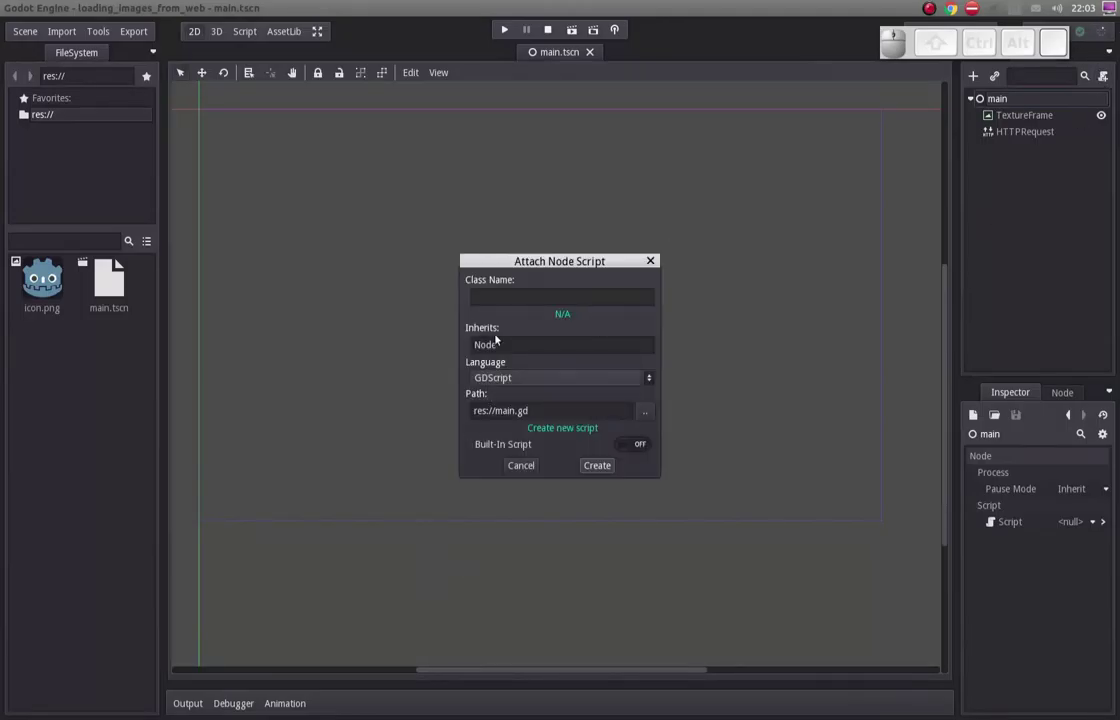
left_click(596, 465)
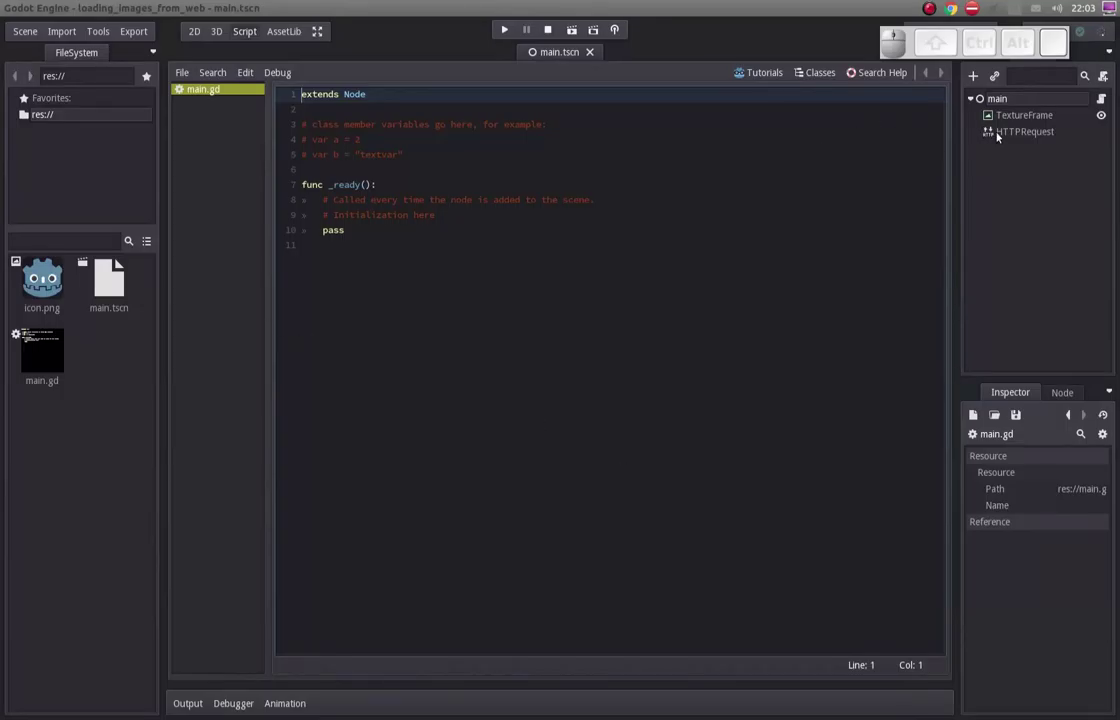
Connect HTTPRequest's request_completed signal to main as _on_HTTPRequest_request_completed.
left_click(998, 135)
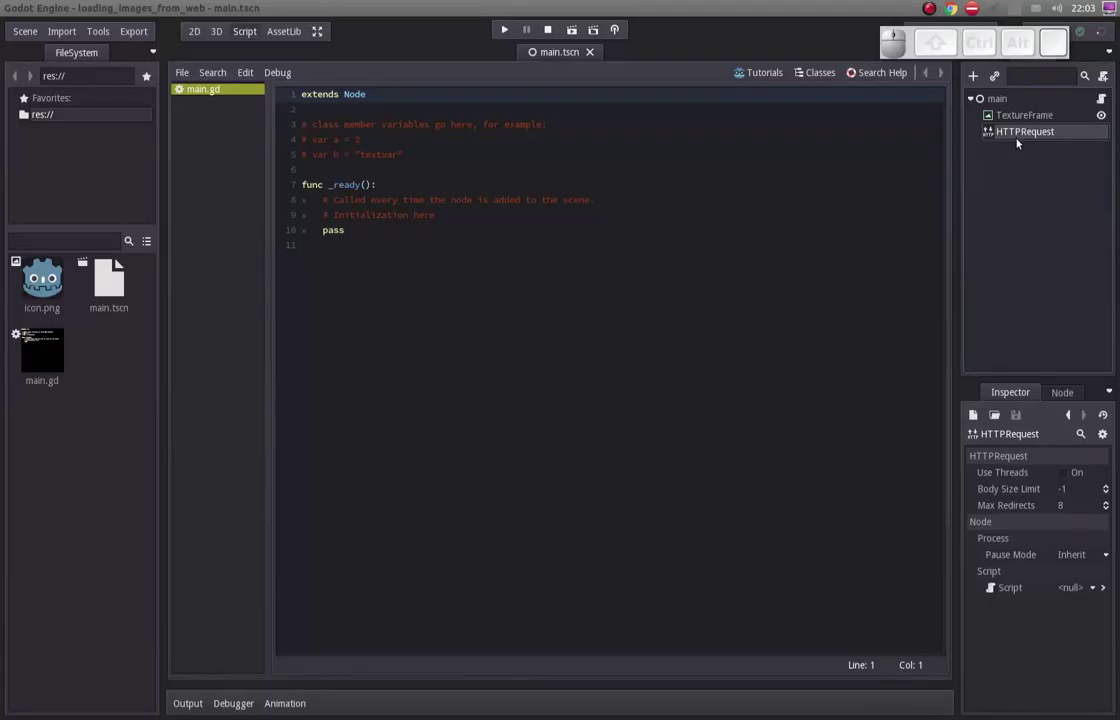
left_click(1060, 393)
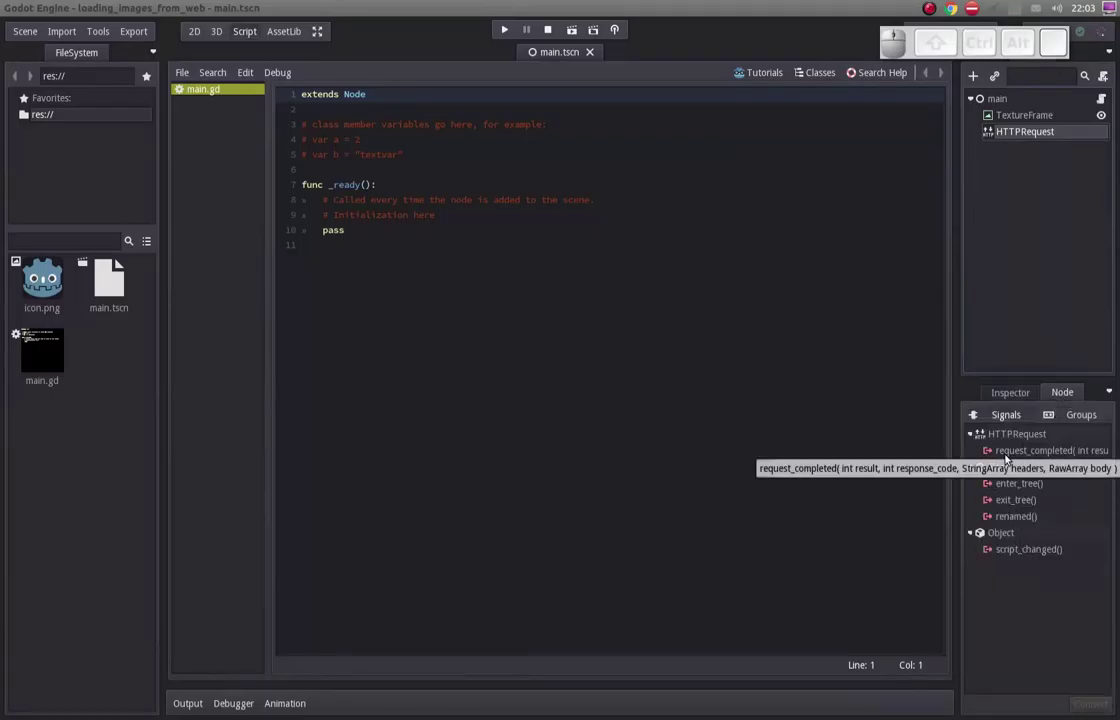
left_click(1003, 453)
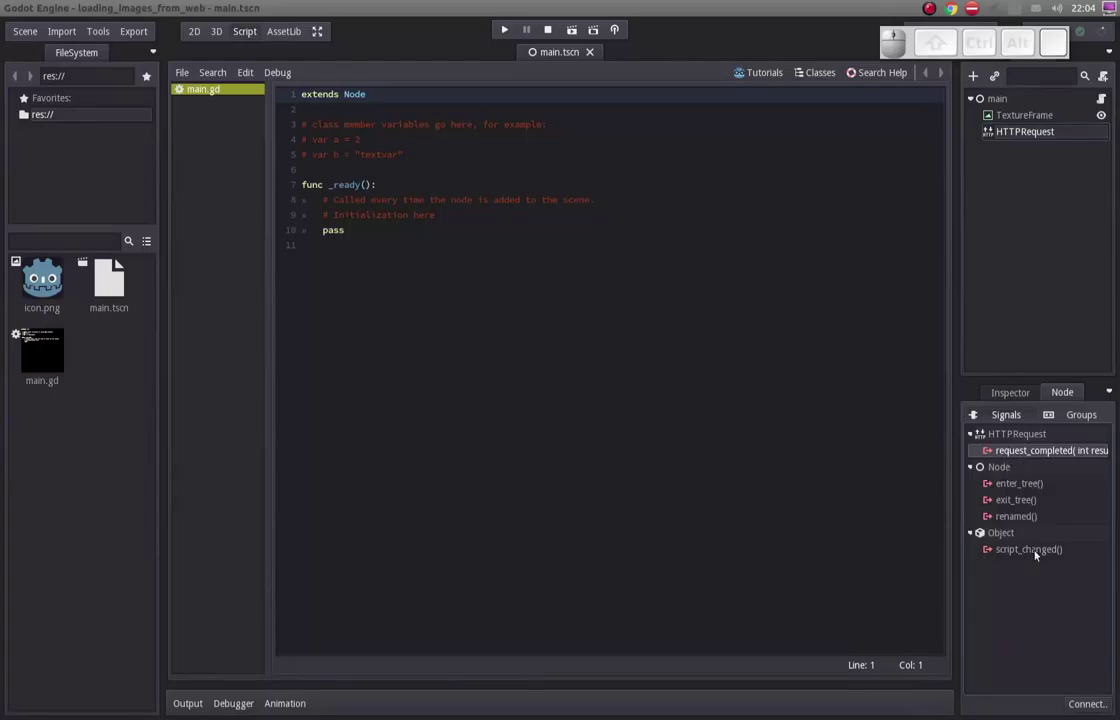
left_click(980, 412)
left_click(191, 132)
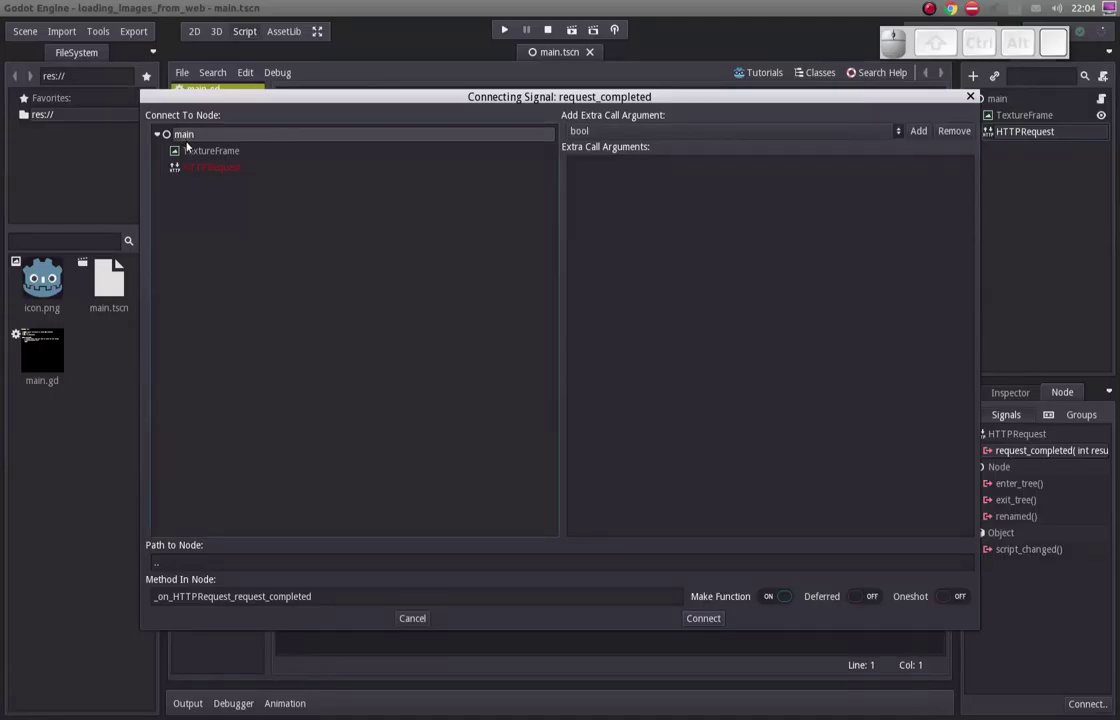
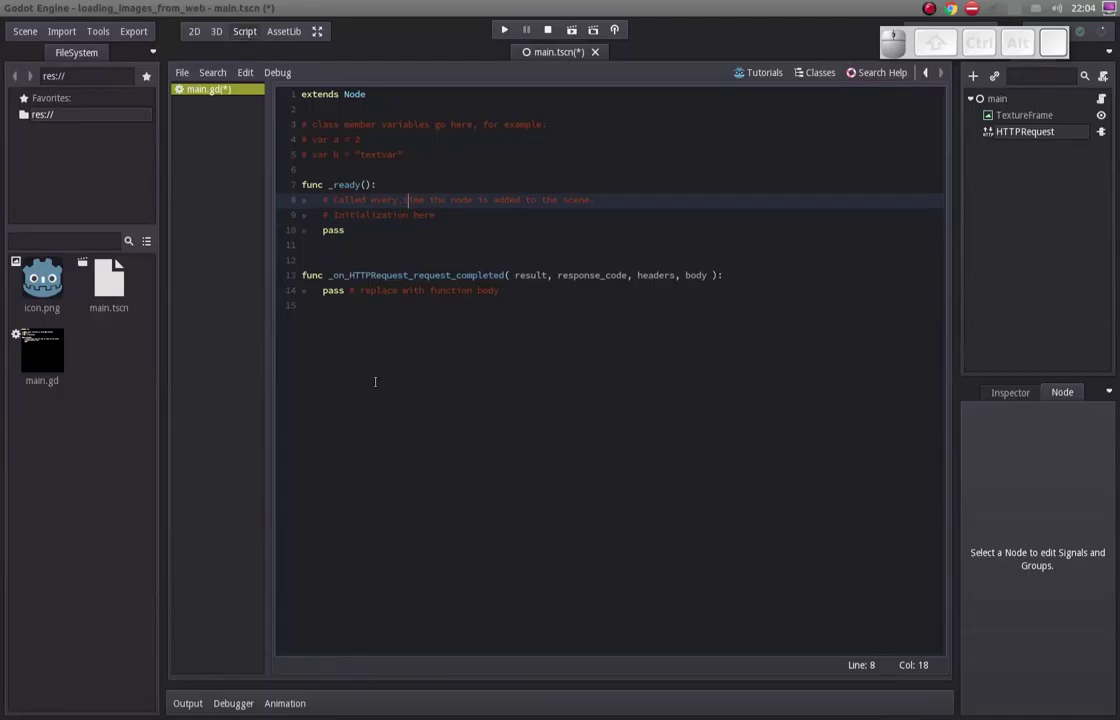
Clear the template comments and pass line from _ready, leaving an indented empty line.
key("Home")
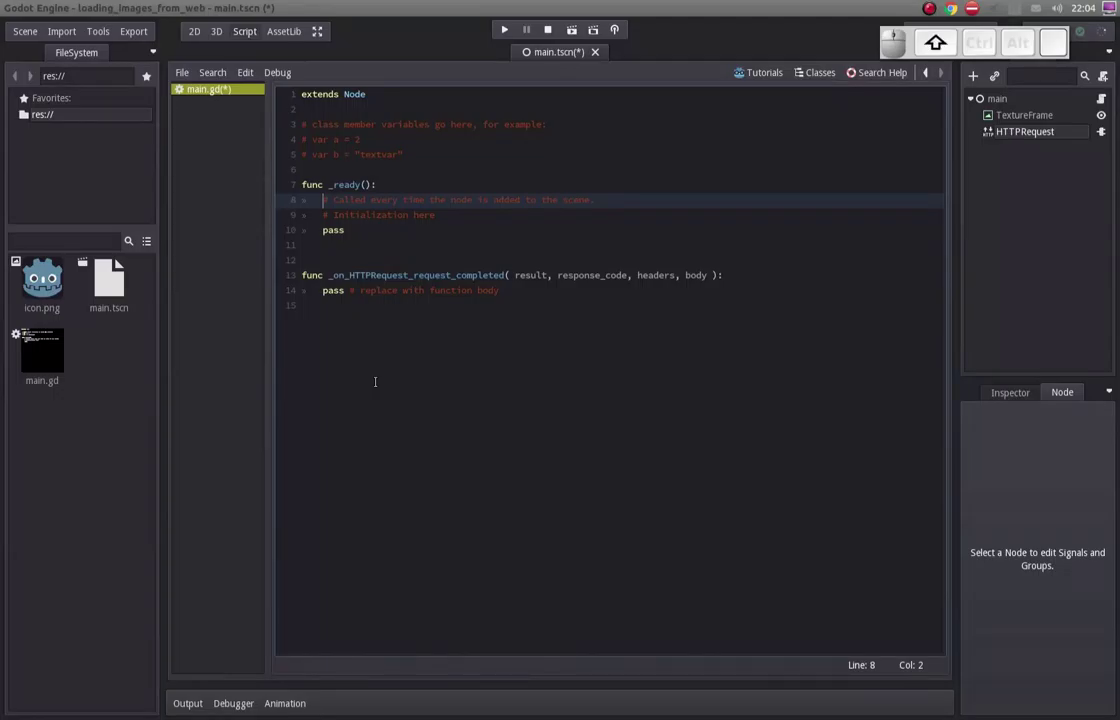
key("shift+Up")
key("Down")
key("shift+Down")
key("shift+End")
key("shift+Delete")
key("shift+Return")
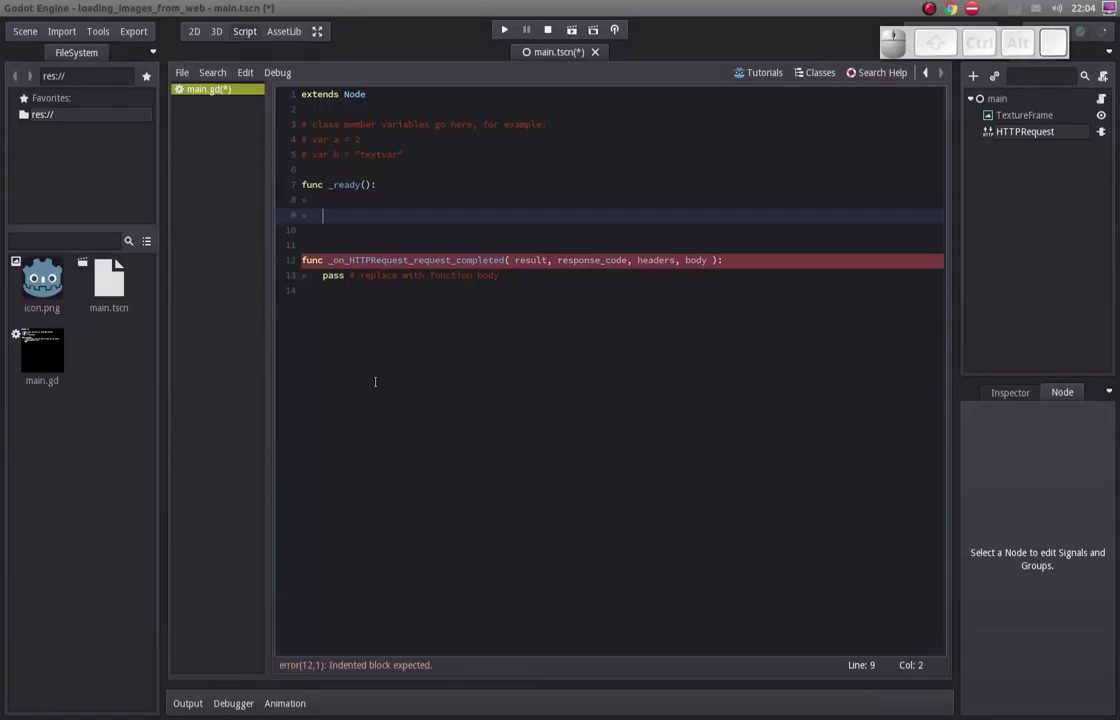
key("space")
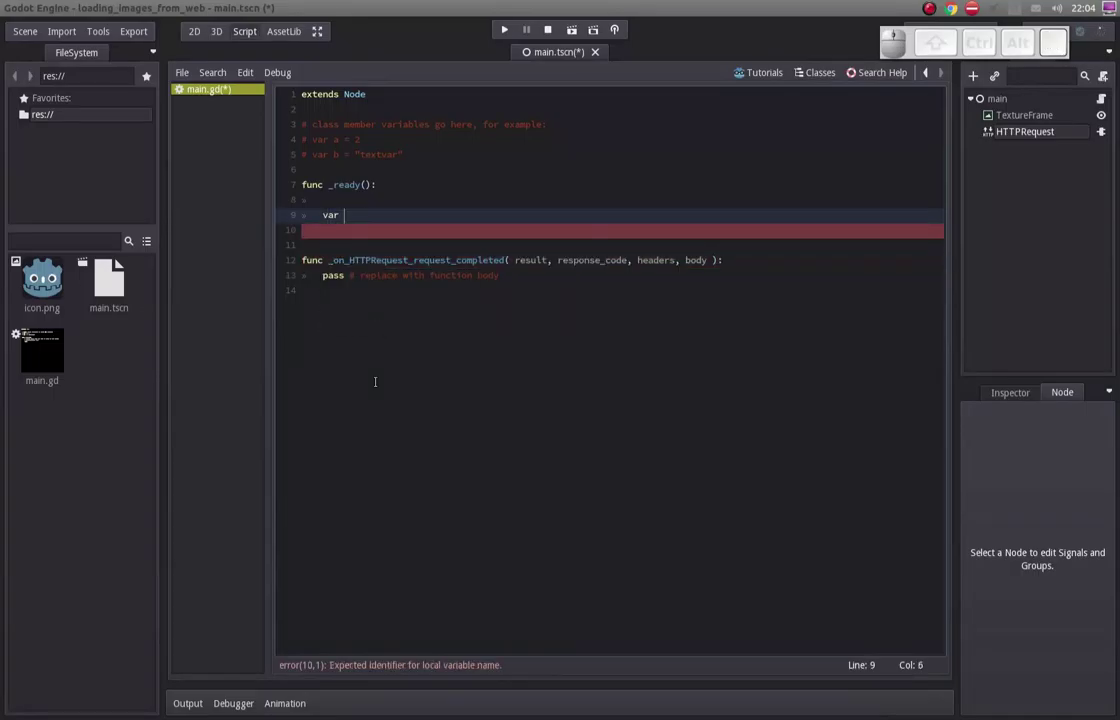
Write var http = get_node("HTTPRequest") in _ready.
key("space")
key("space")
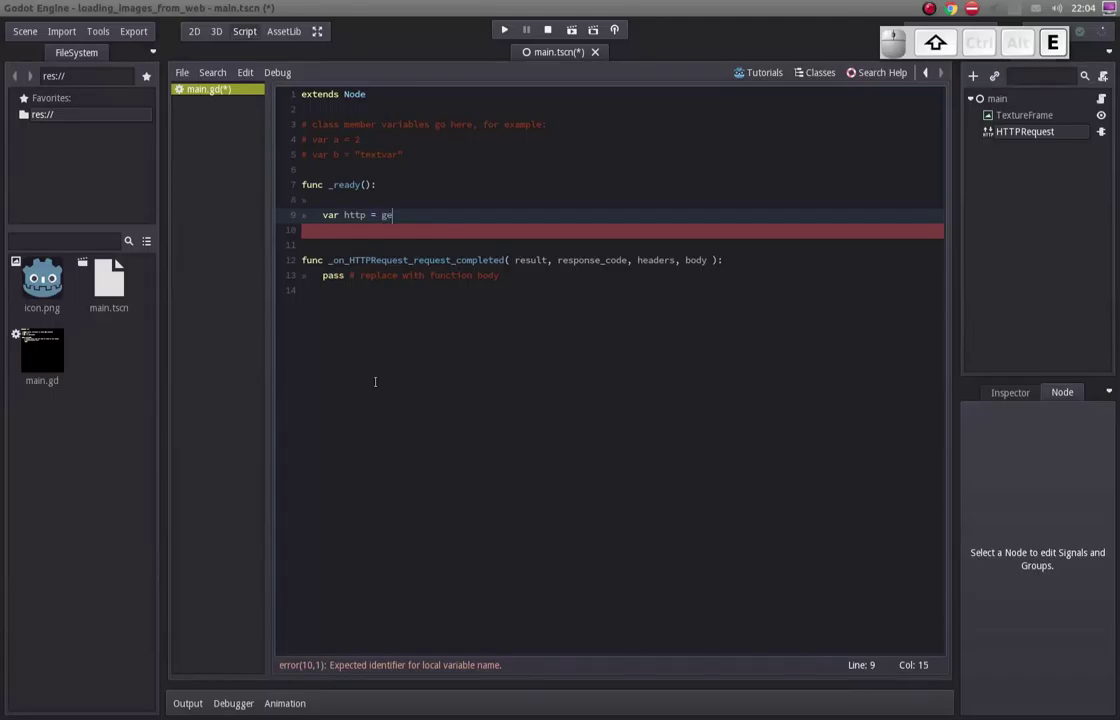
key("Return")
key("Down")
key("Return")
key("End")
key("Return")
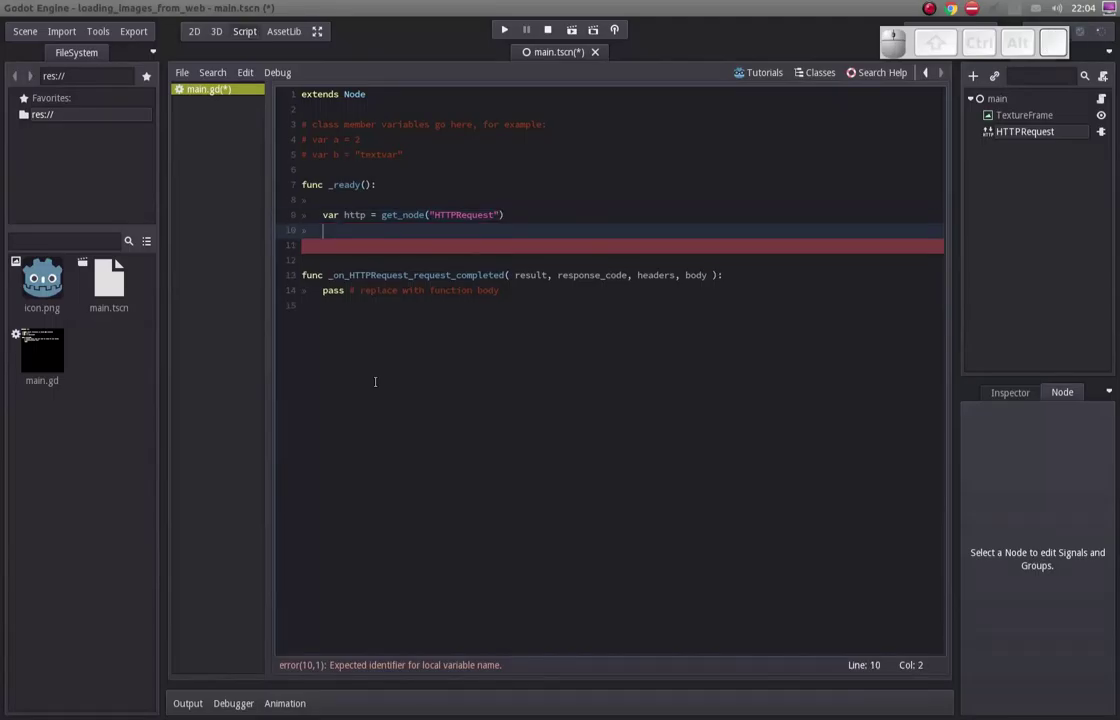
Add http.set_use_threads(true) on the next line.
key("Up")
key("Down")
key("Up")
key("Down")
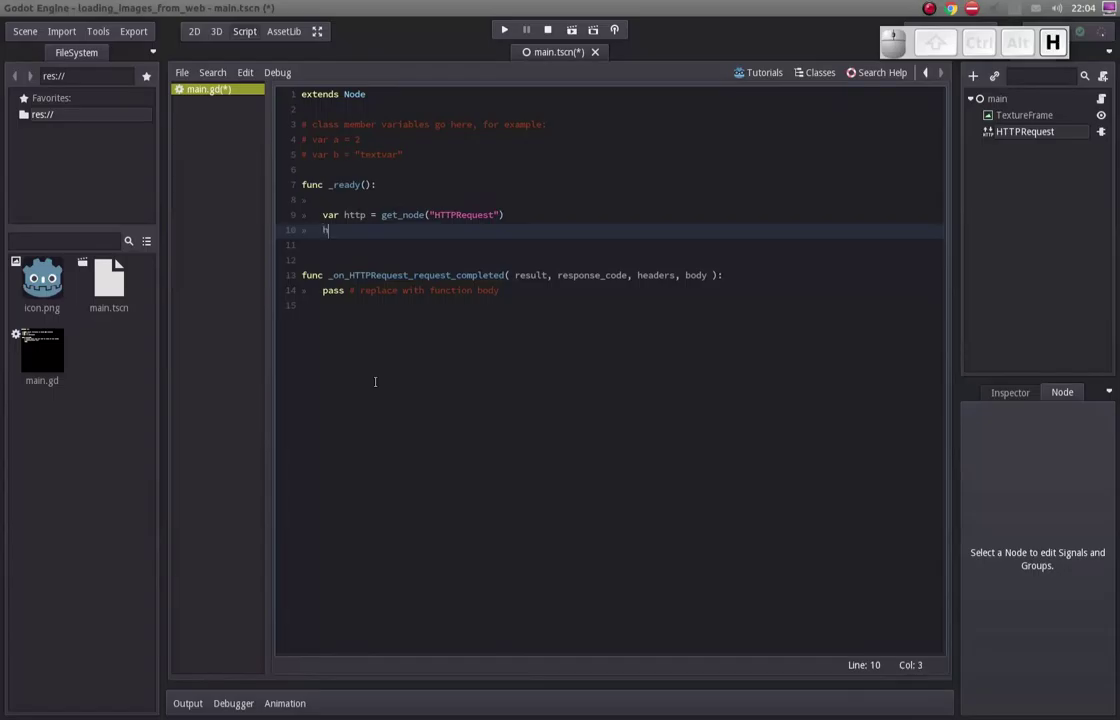
key("Down")
key("Return")
key(".")
key("shift+-")
key("shift+u")
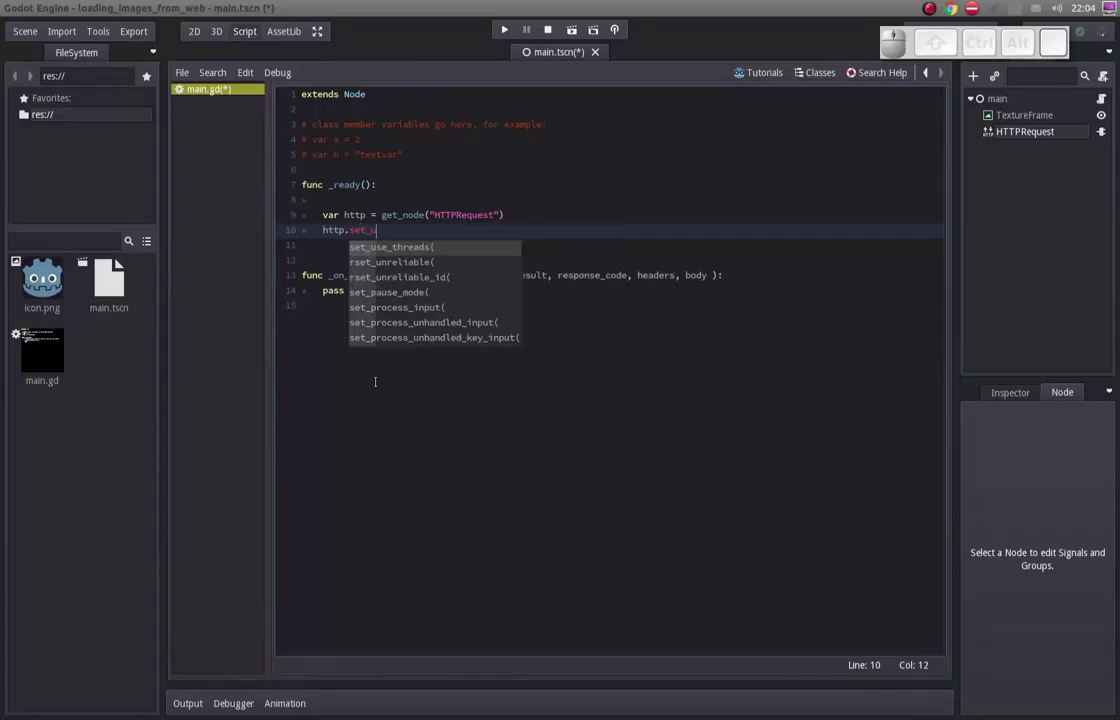
key("Return")
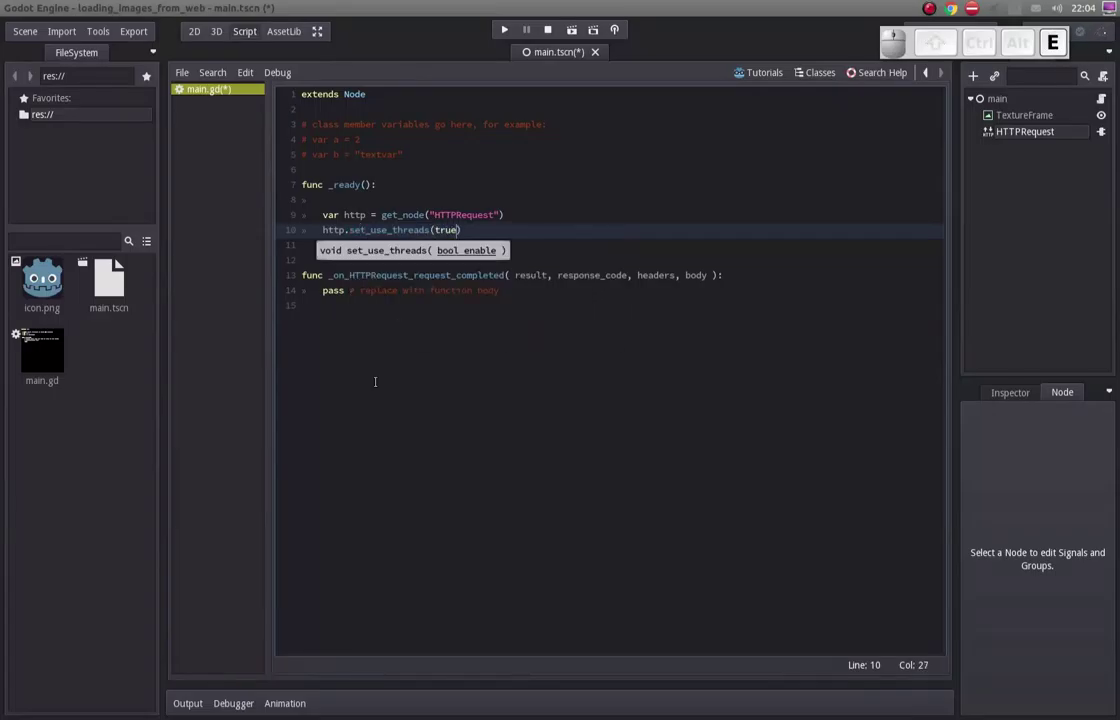
key("End")
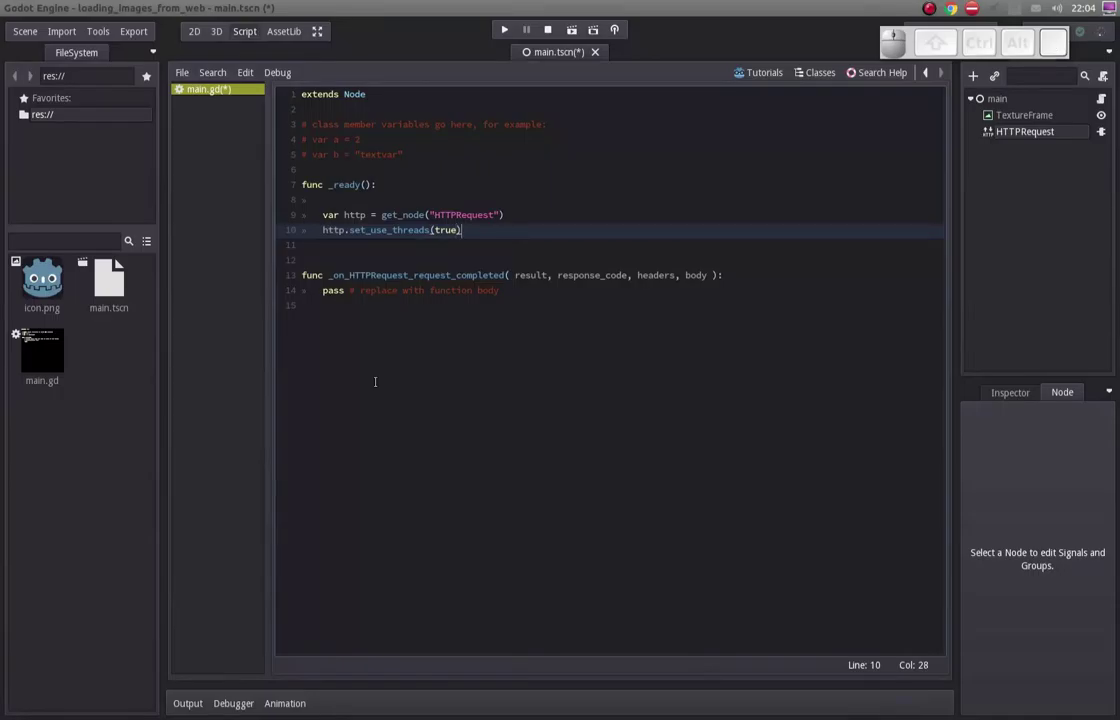
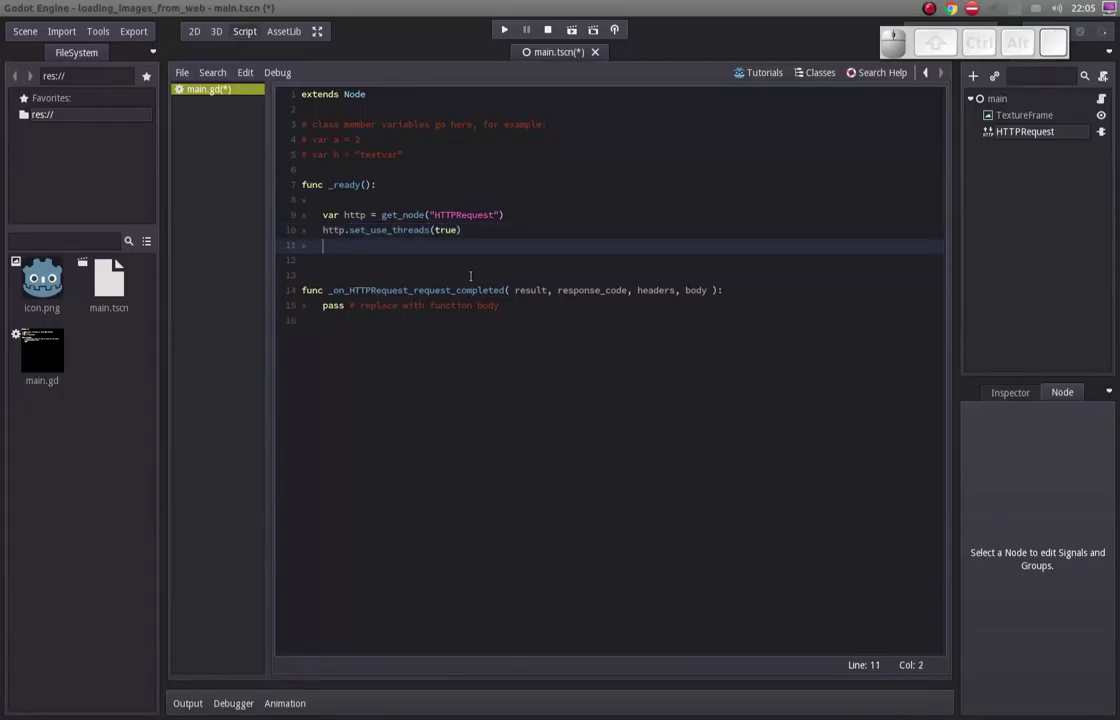
Add http.set_download_file("user://tmp.jpg") on the following line.
key(".")
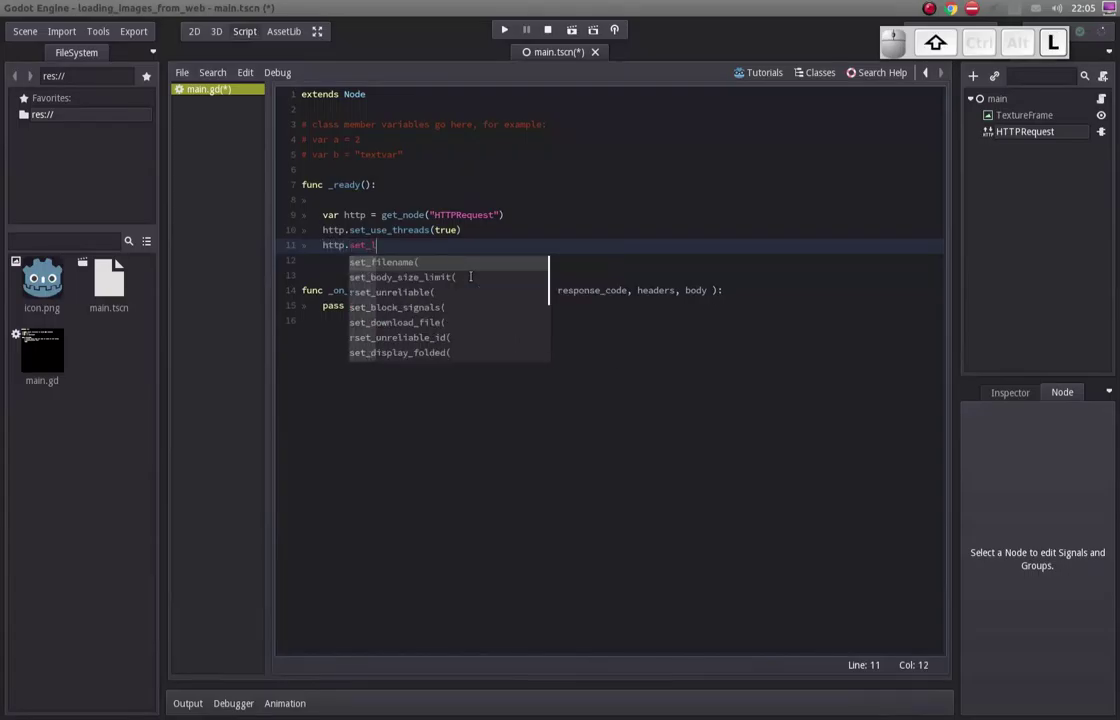
key("Down")
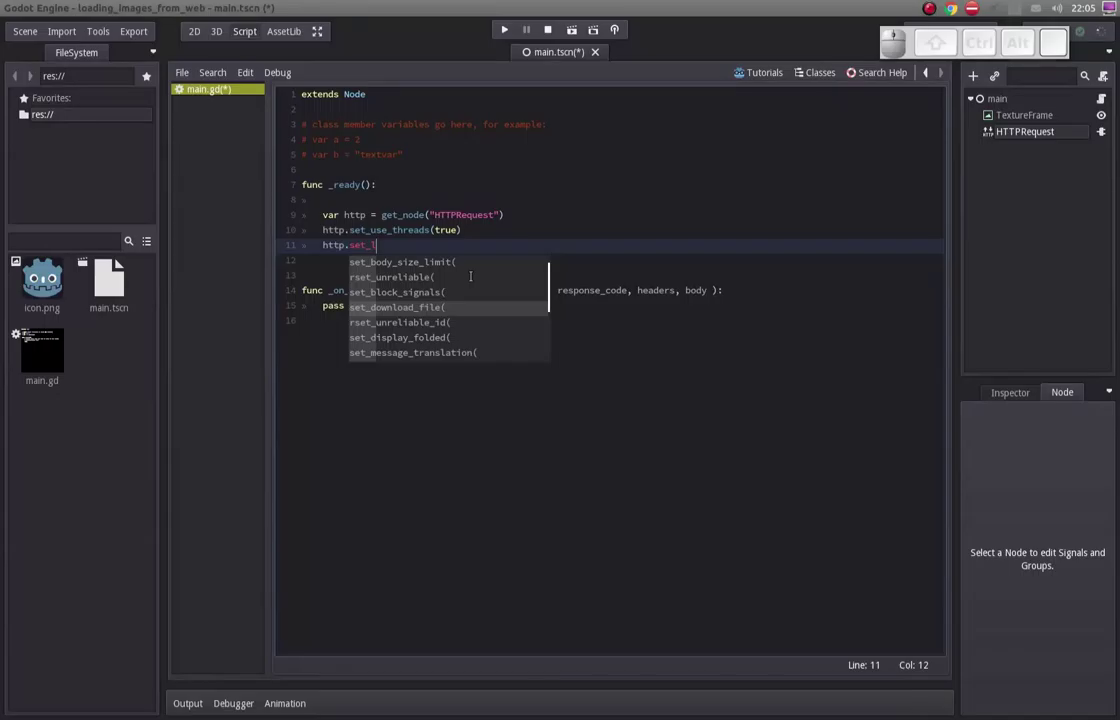
key("Return")
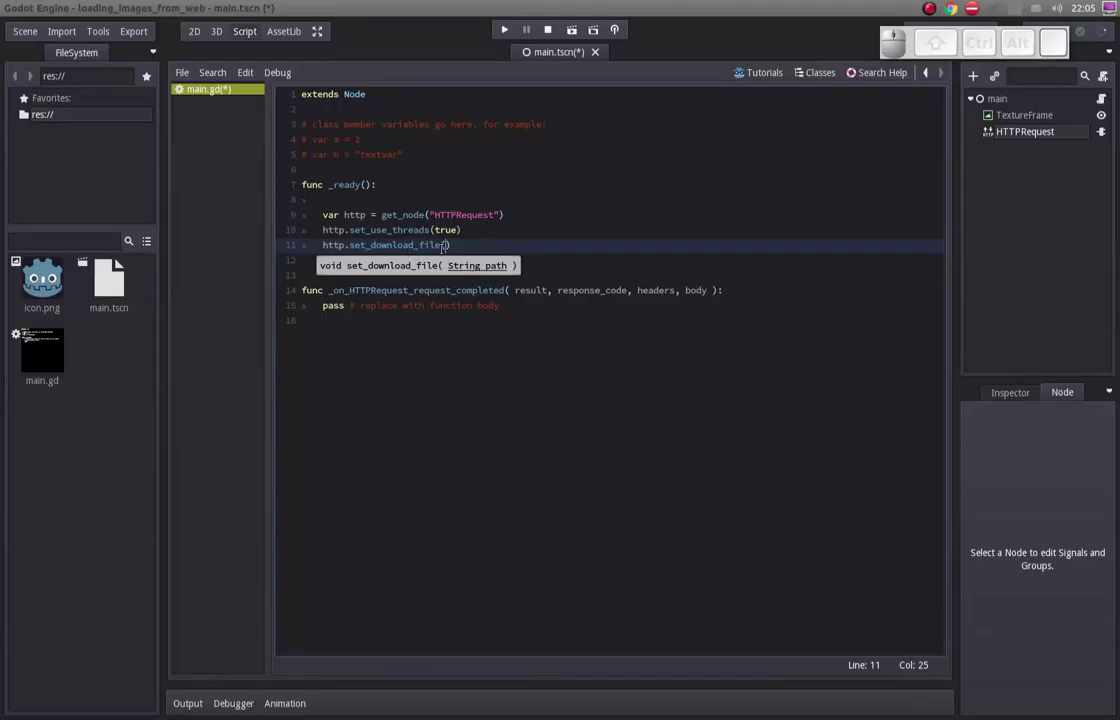
key("shift+'")
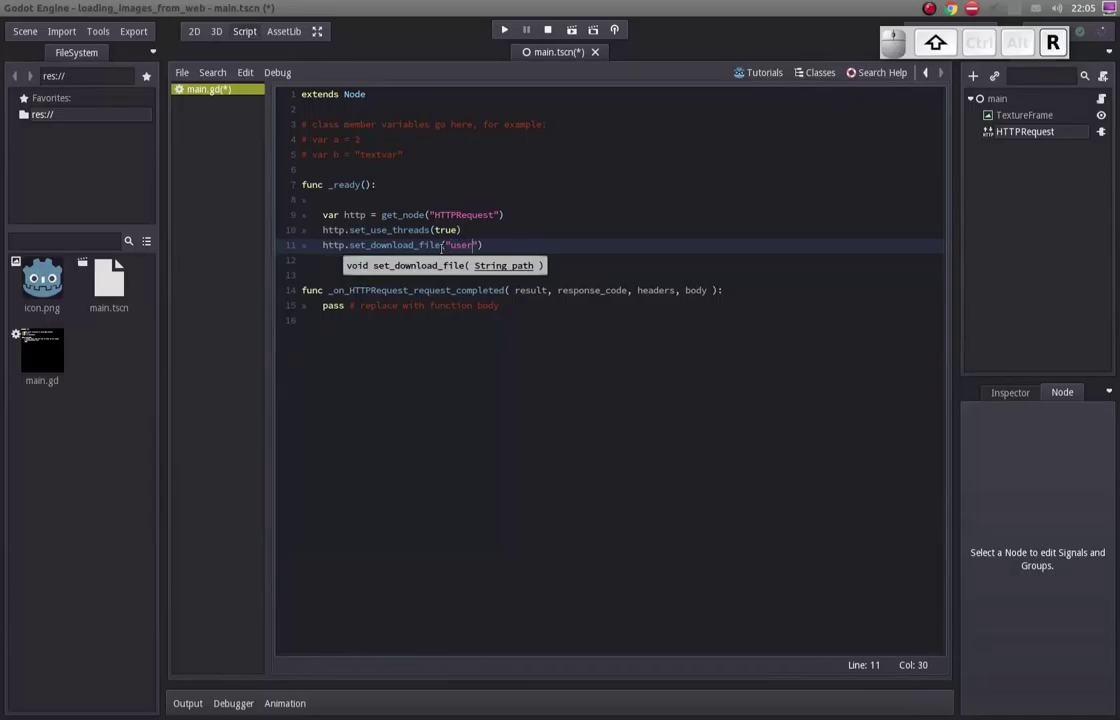
key("shift+;")
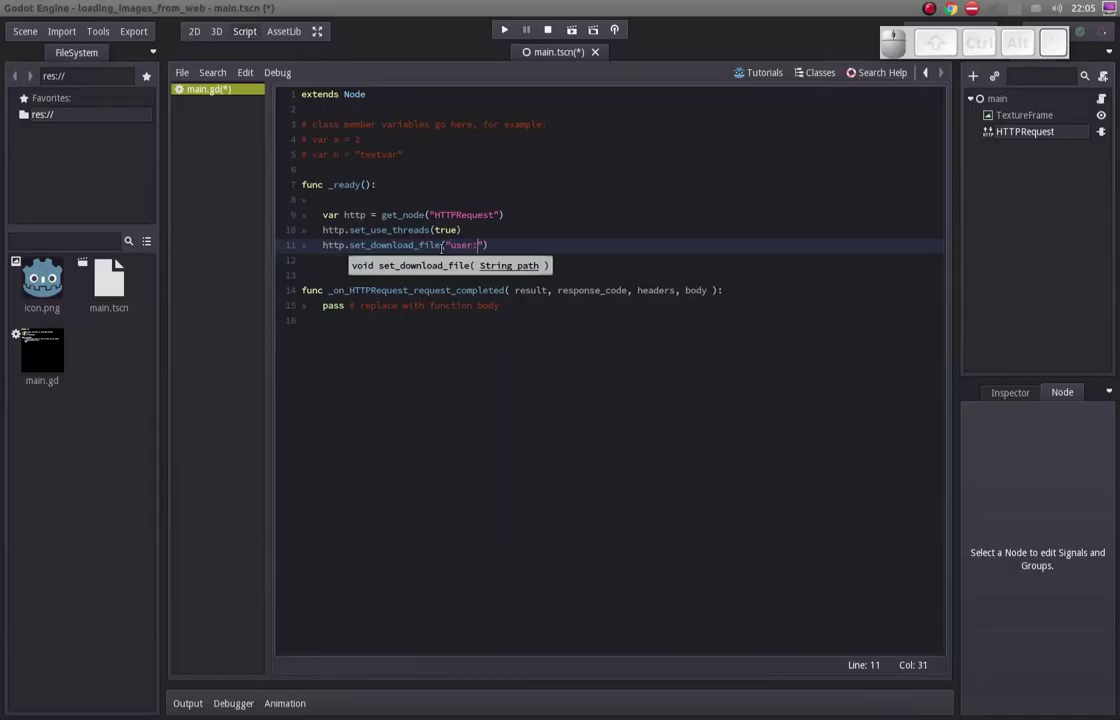
key("/")
key("Left")
key("Right")
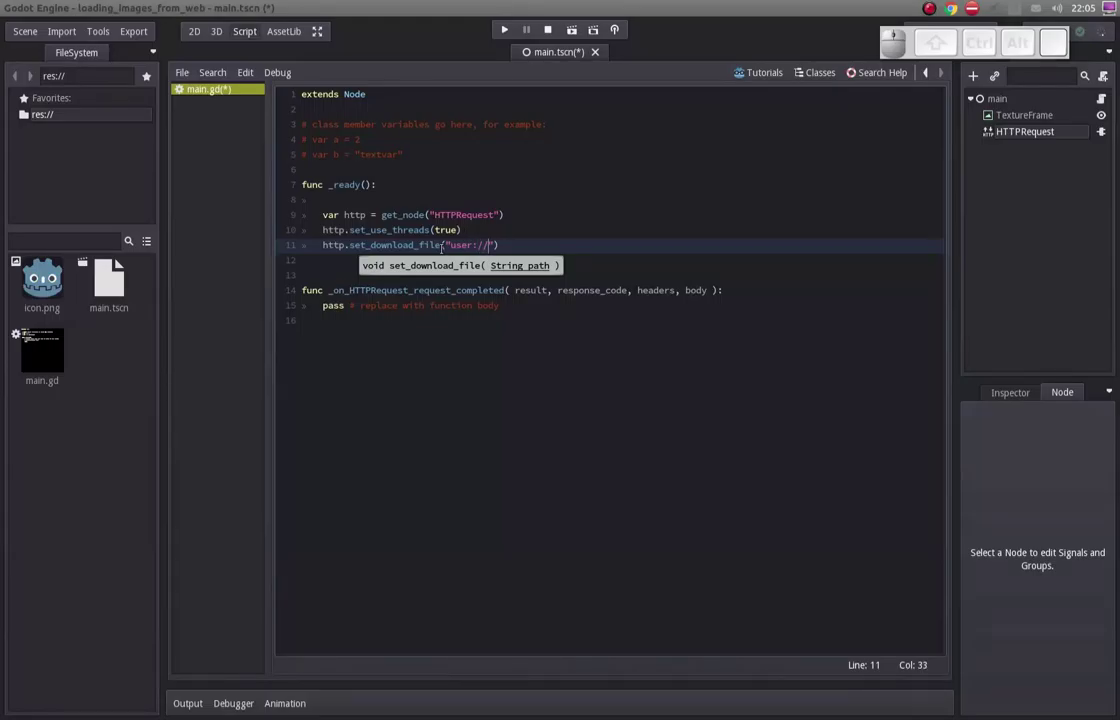
key("t")
key("m")
key("p")
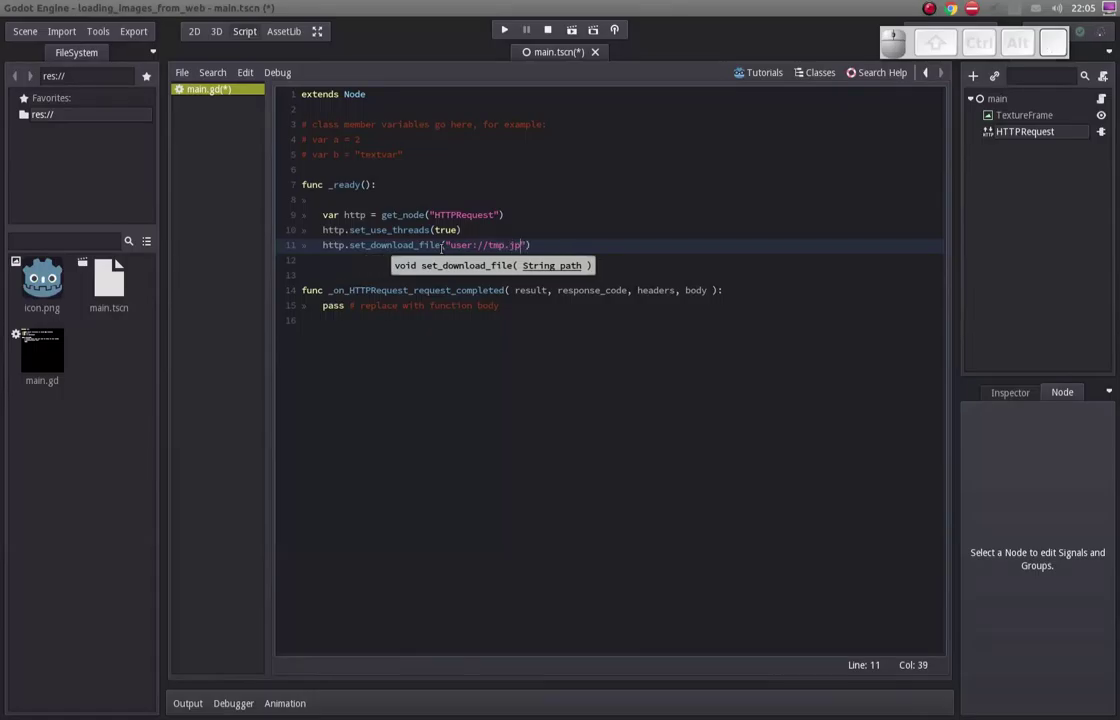
key("g")
key("Right")
key("Left")
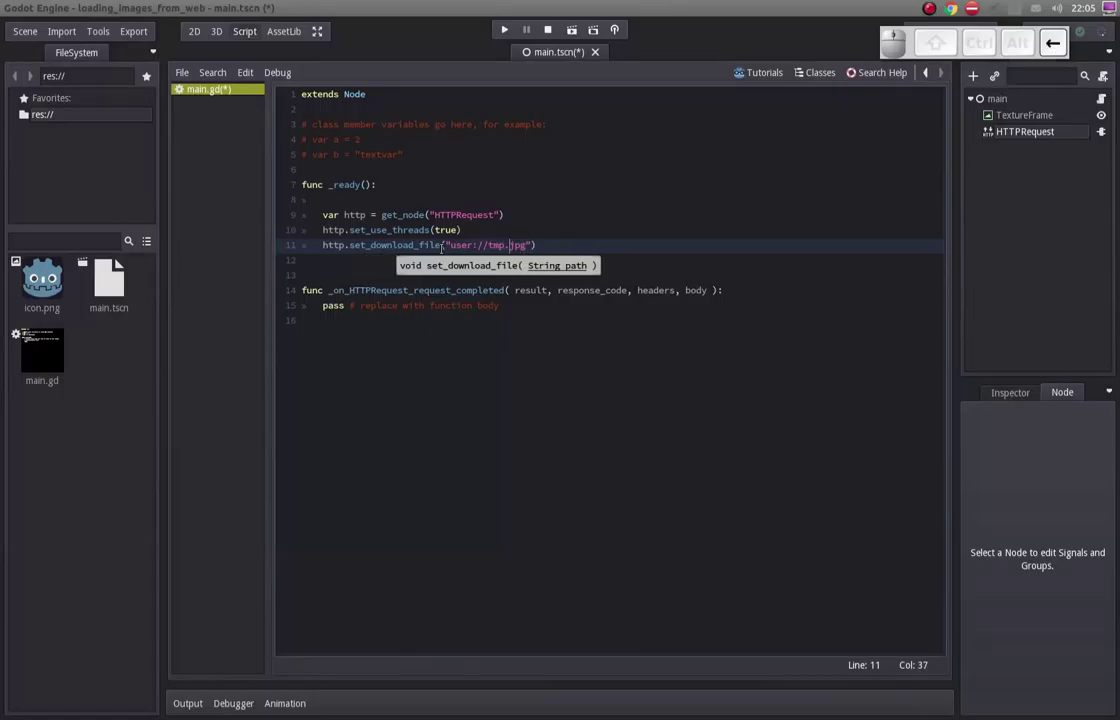
key("End")
key("Down")
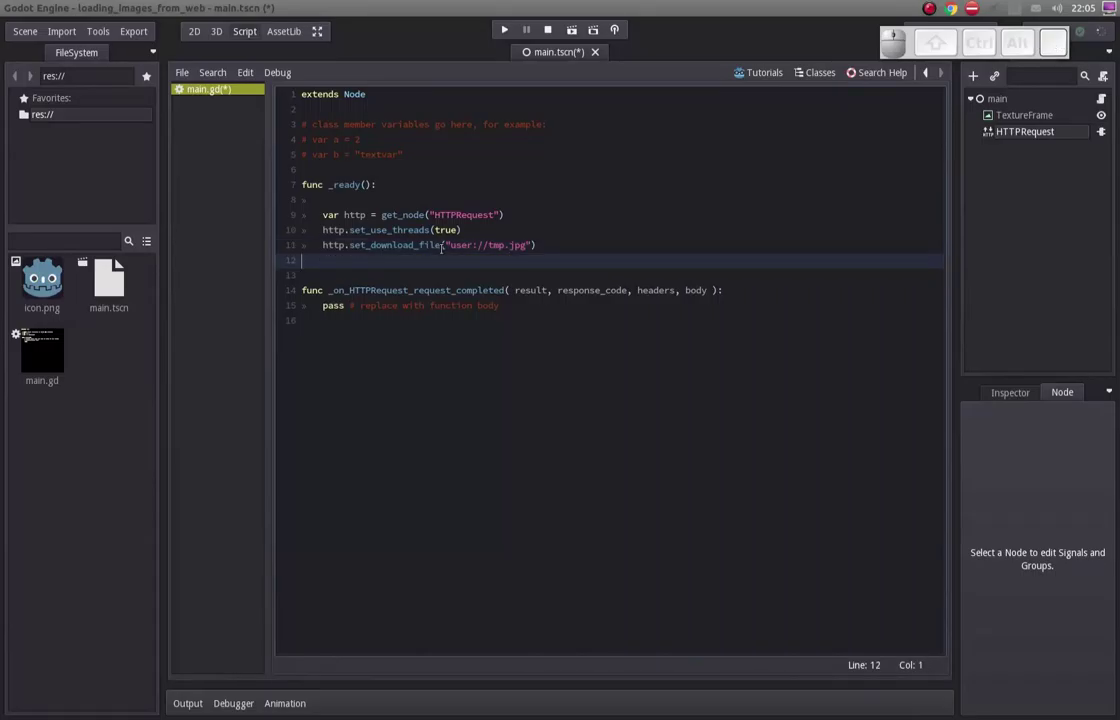
key("Up")
key("Down")
key("Up")
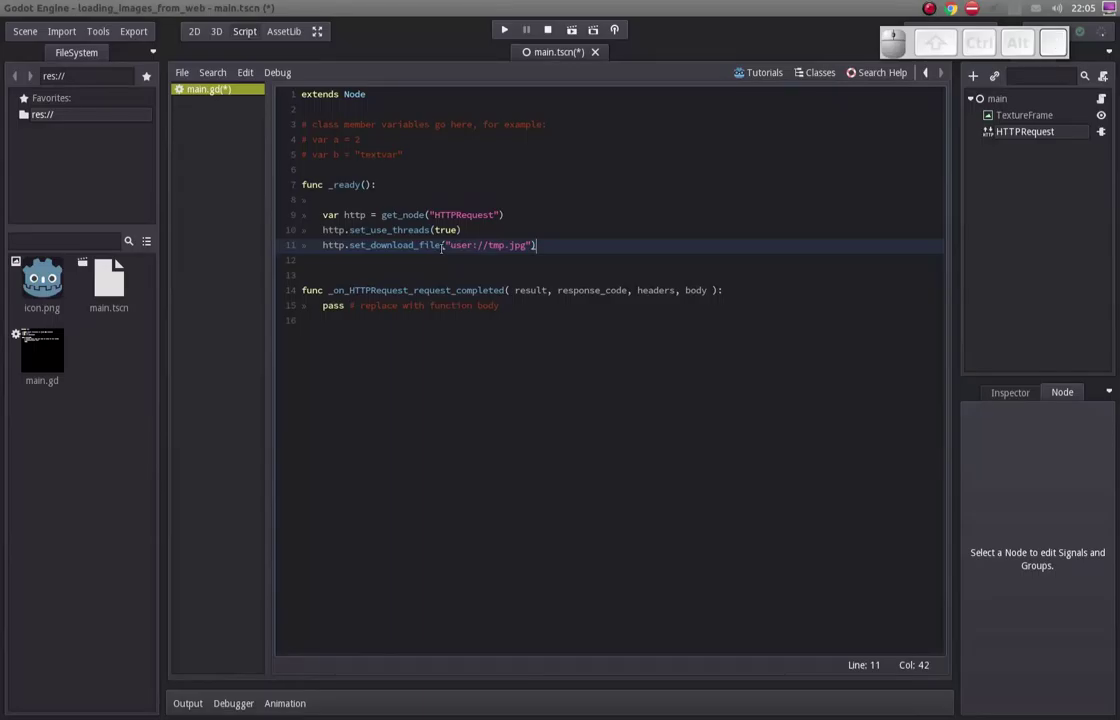
key("Down")
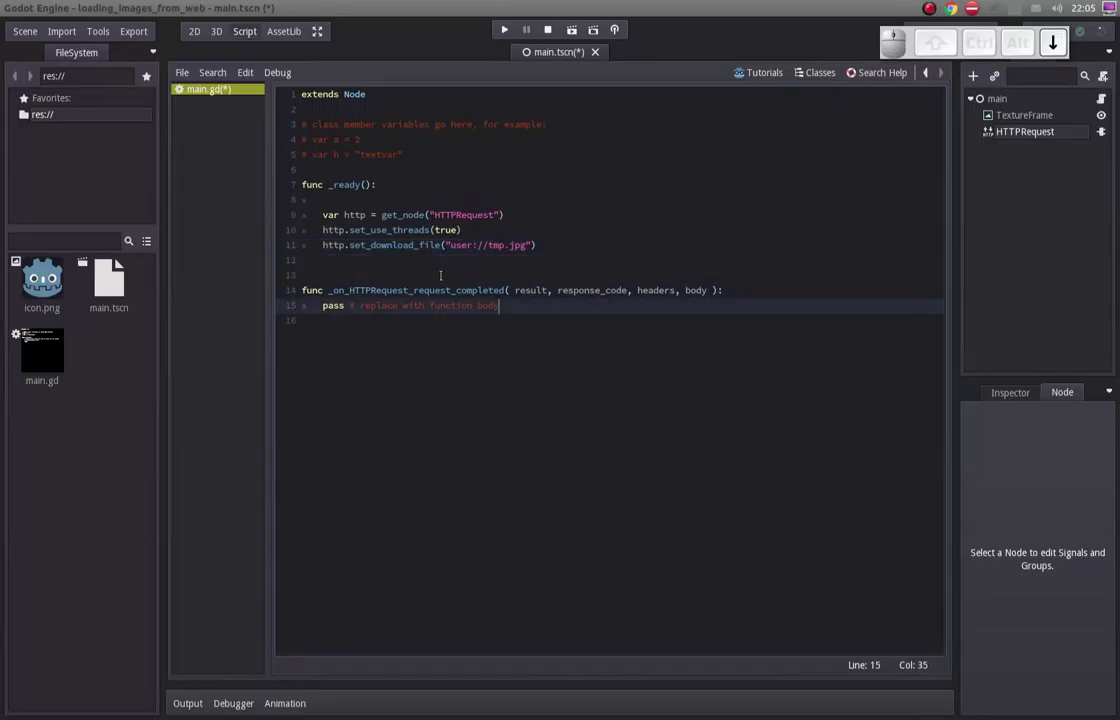
key("Up")
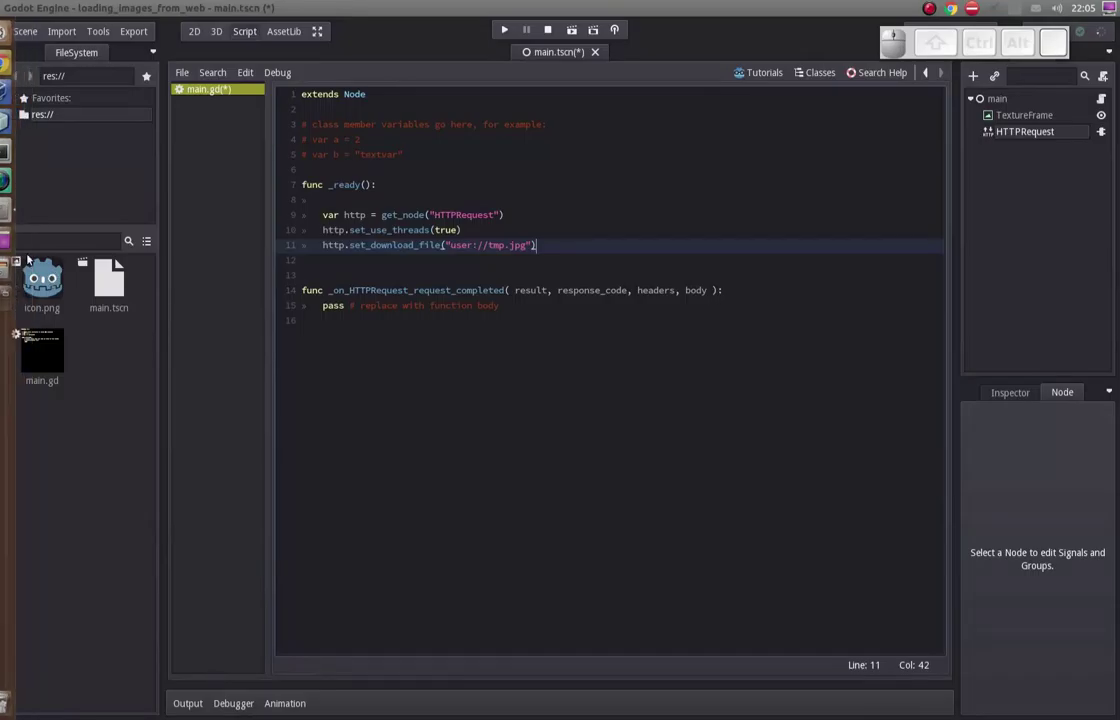
Switch to Chrome's Book Of Secrets wallpaper page and bring up a resolution link's context menu to copy its address.
left_click(13, 67)
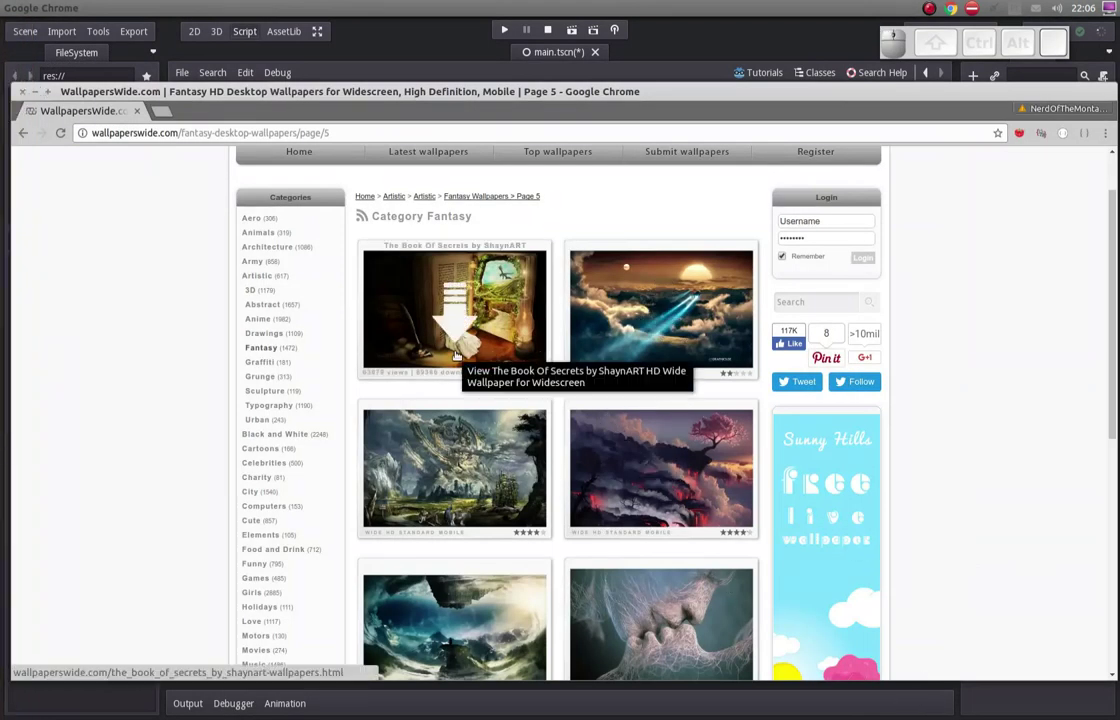
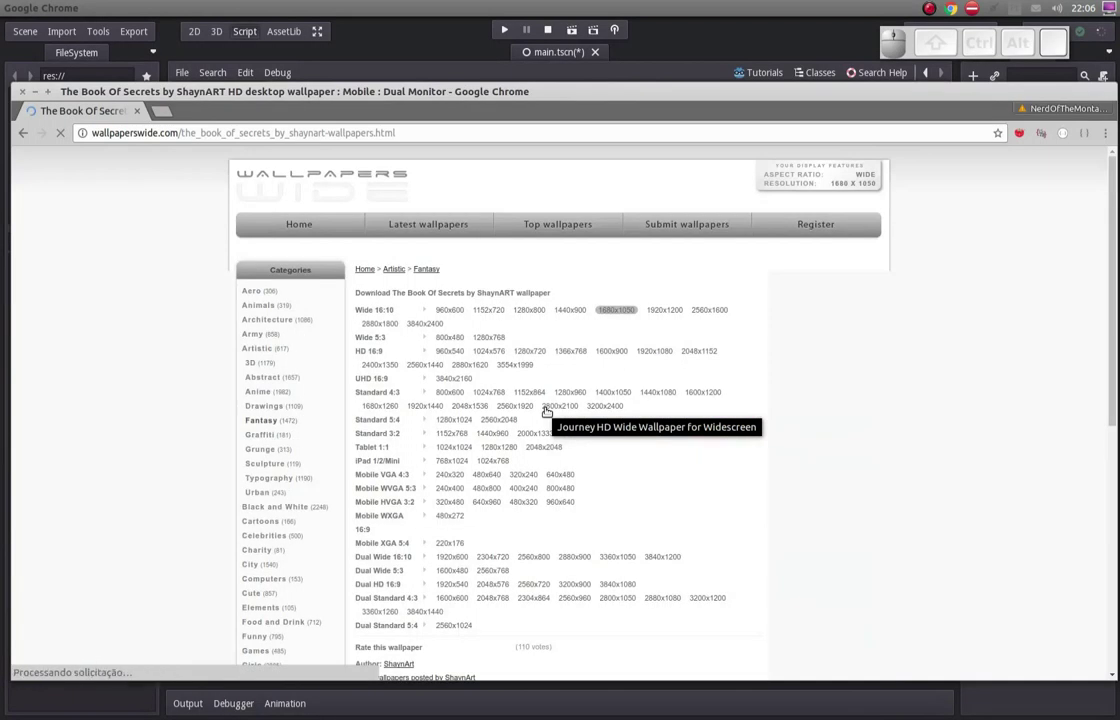
scroll("down", 3)
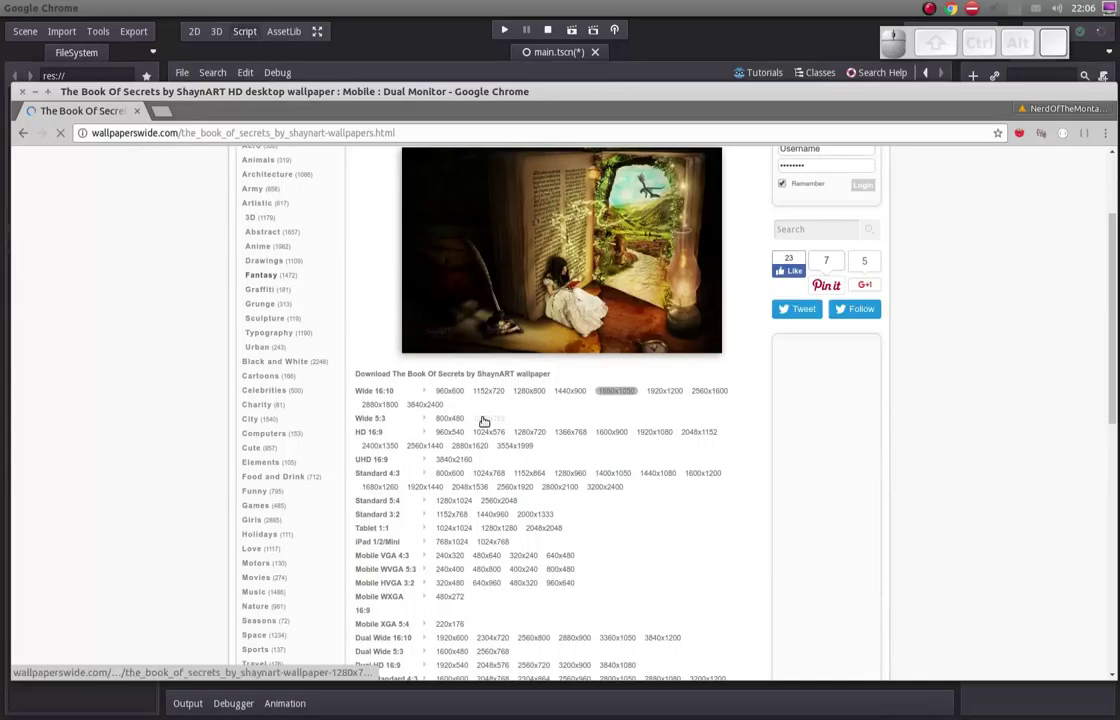
left_click(482, 422)
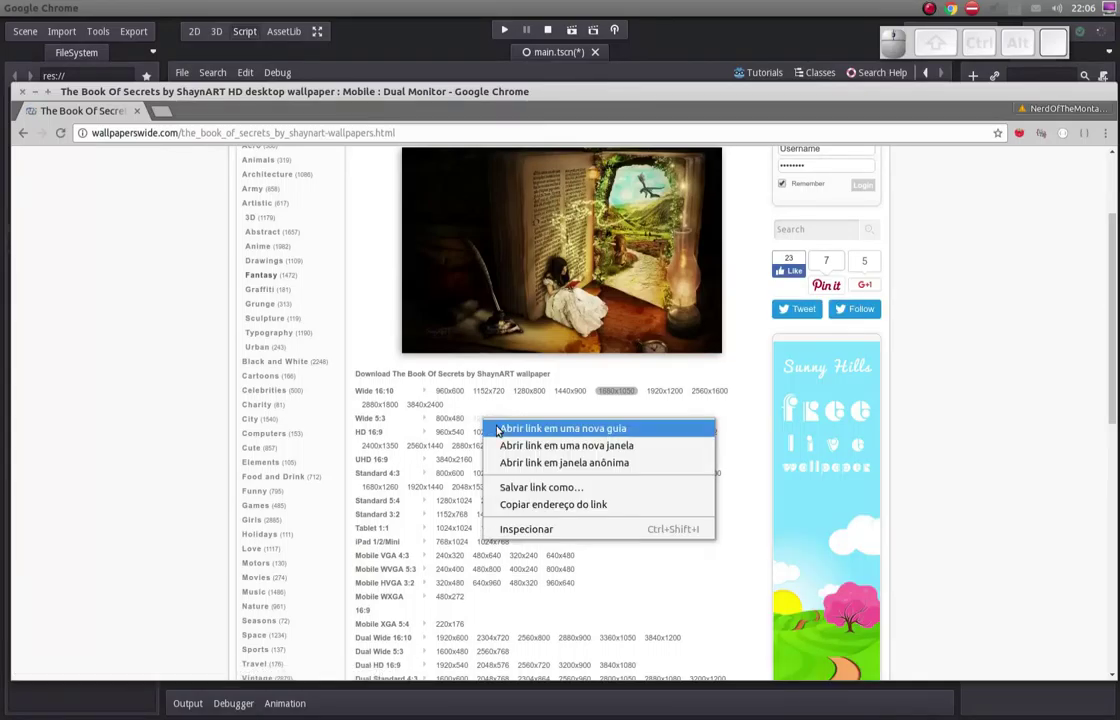
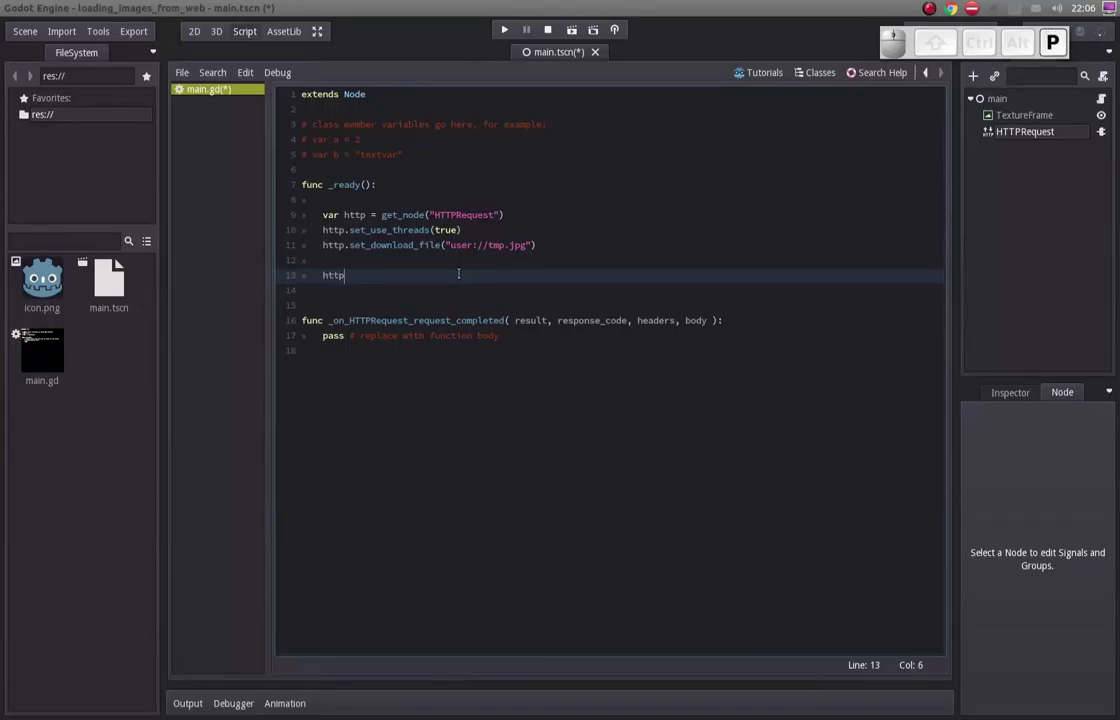
Add http.request with the pasted Book Of Secrets 1280x768 image URL, then replace the callback's pass with print().
key(".")
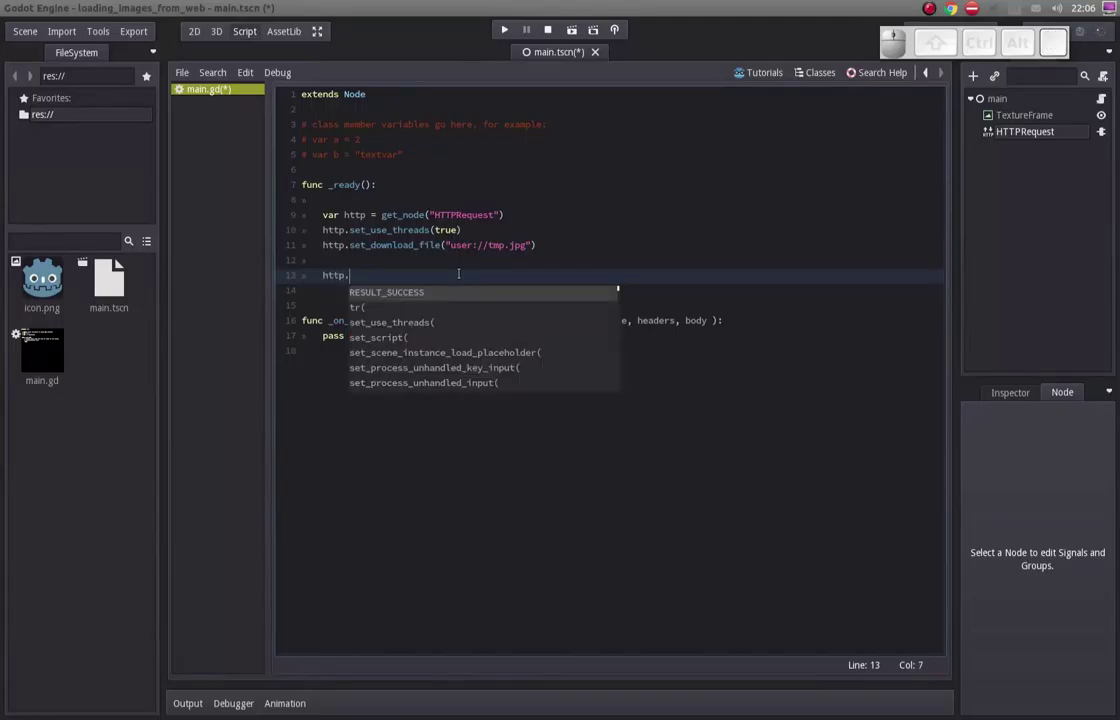
key("r")
key("e")
key("Down")
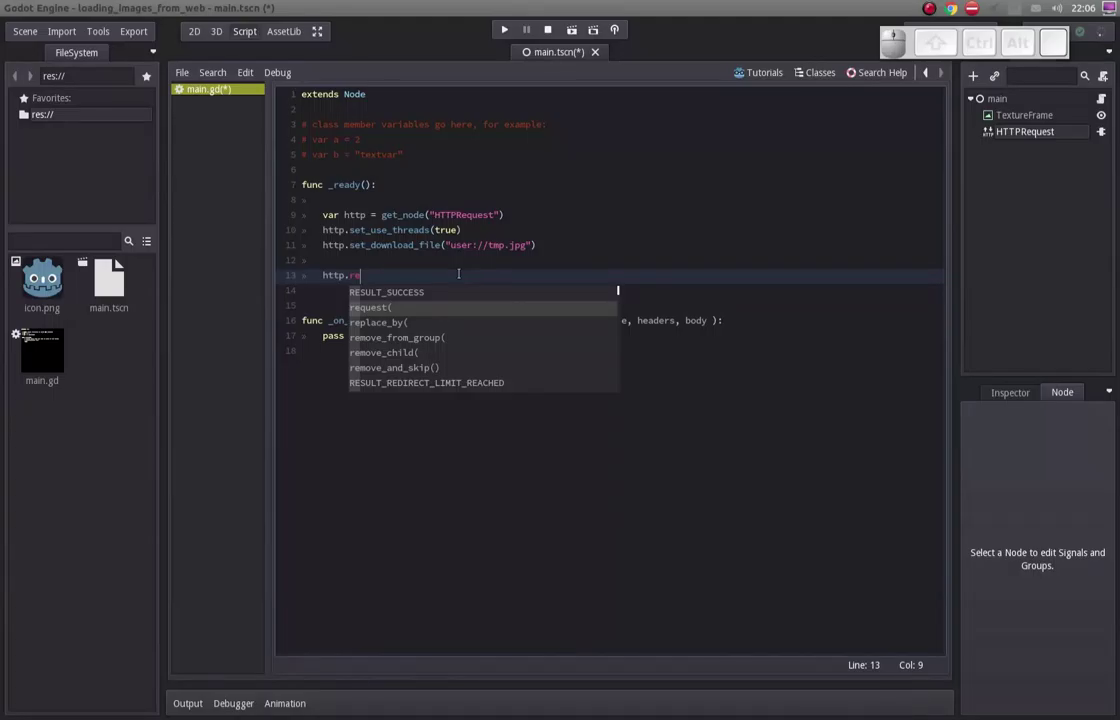
key("Return")
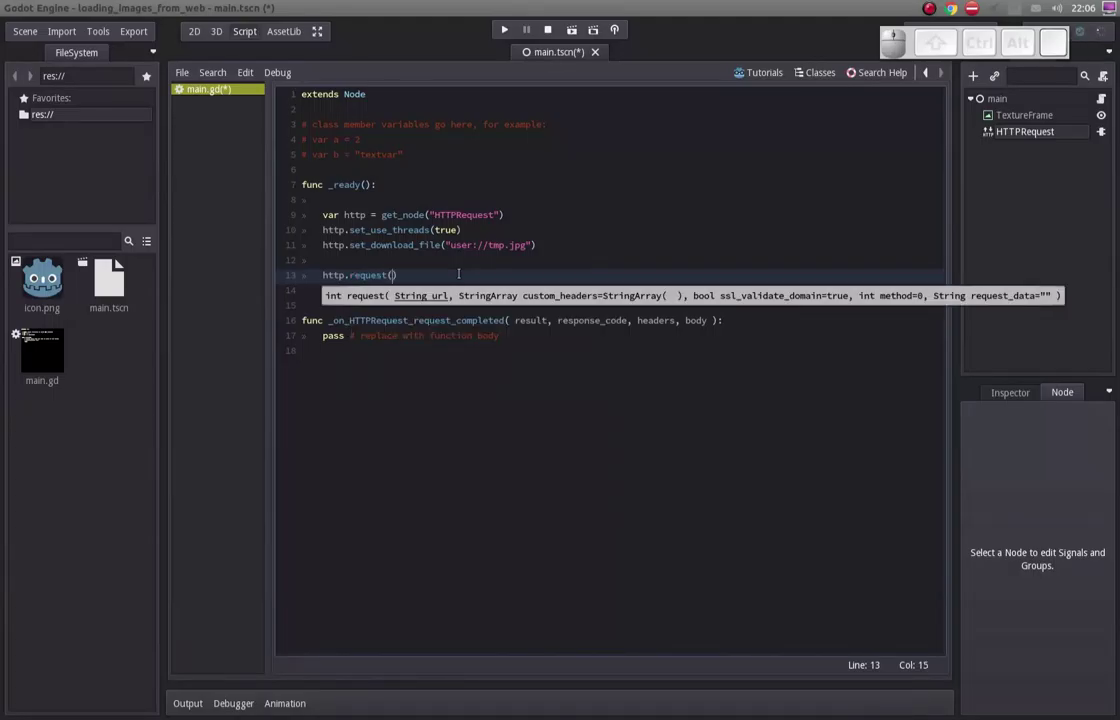
key("shift+'")
key("ctrl+v")
key("Left")
key("Home")
key("Up")
key("Up")
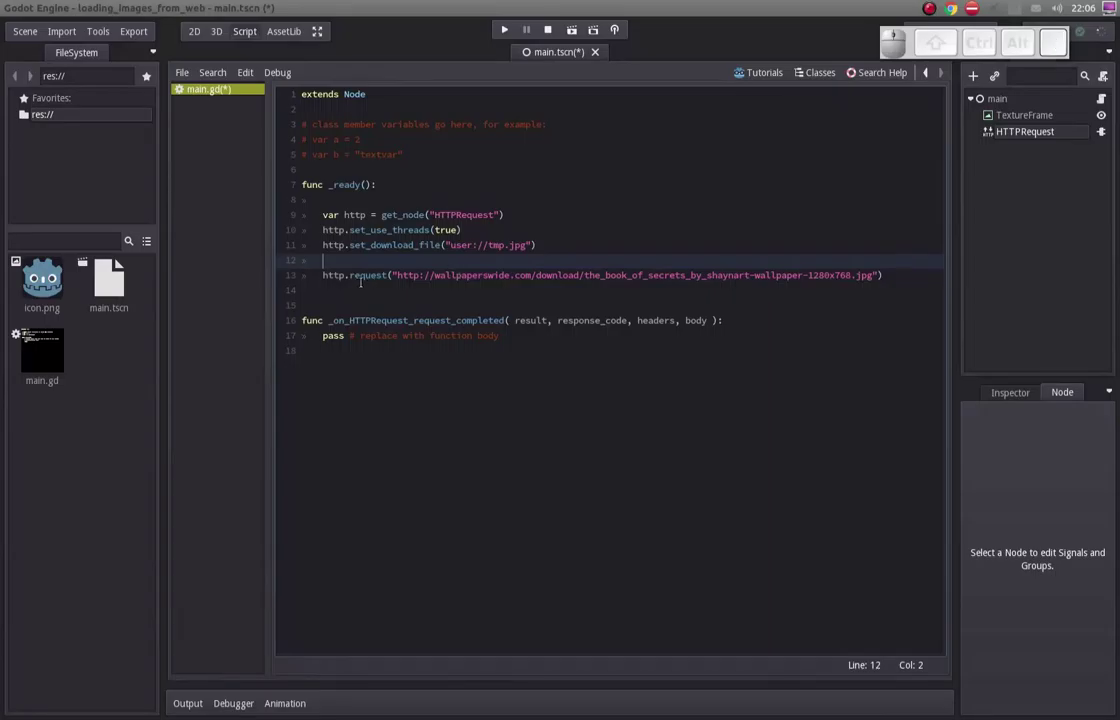
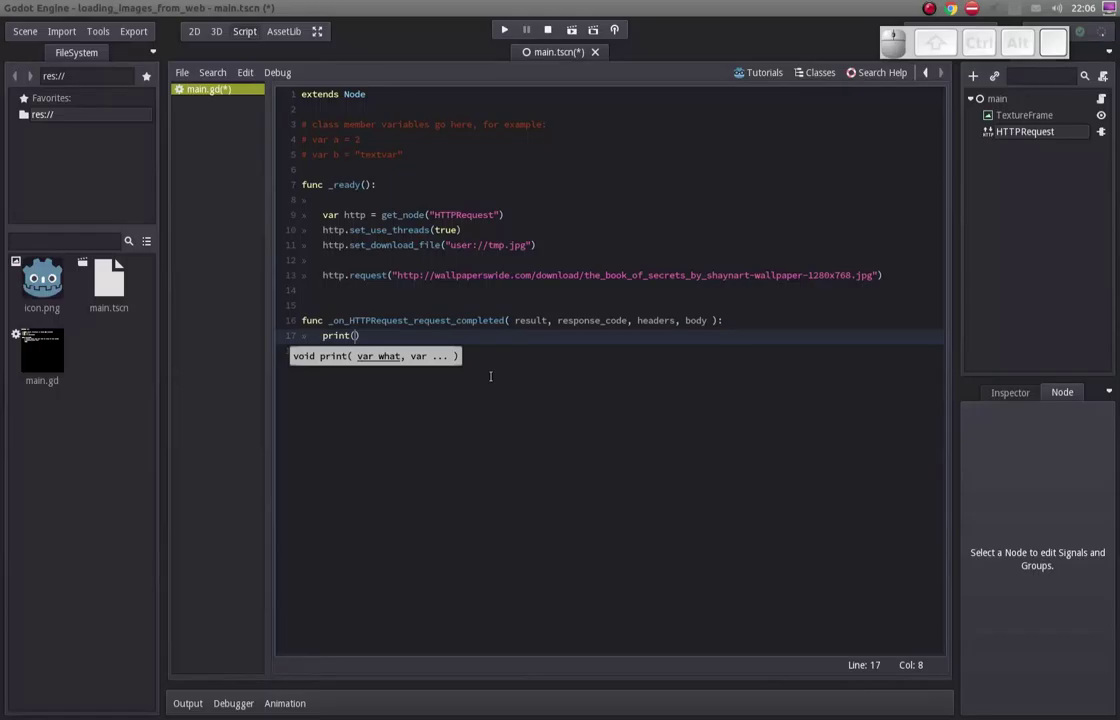
Make the request_completed callback print(headers), accepting the autocompleted argument name.
key("Return")
key("Home")
key("Right")
key("End")
key("Left")
key("Right")
key("shift+Left")
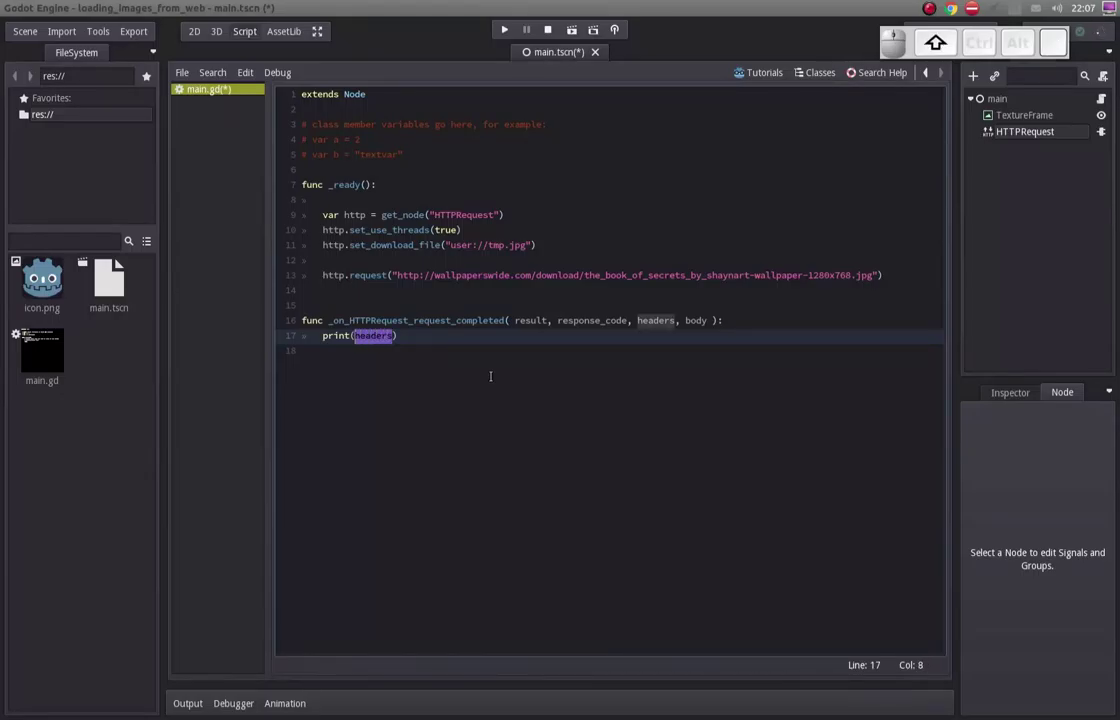
key("shift+Right")
key("End")
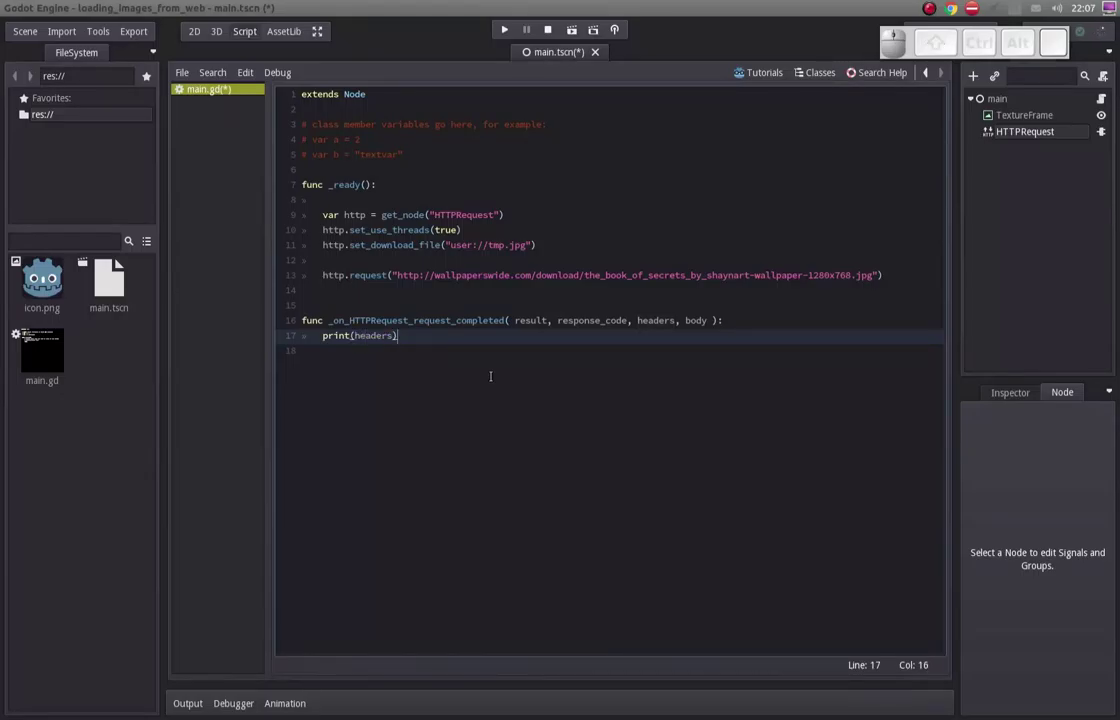
Set main.tscn as the main scene, run it, and highlight the printed response headers.
key("F5")
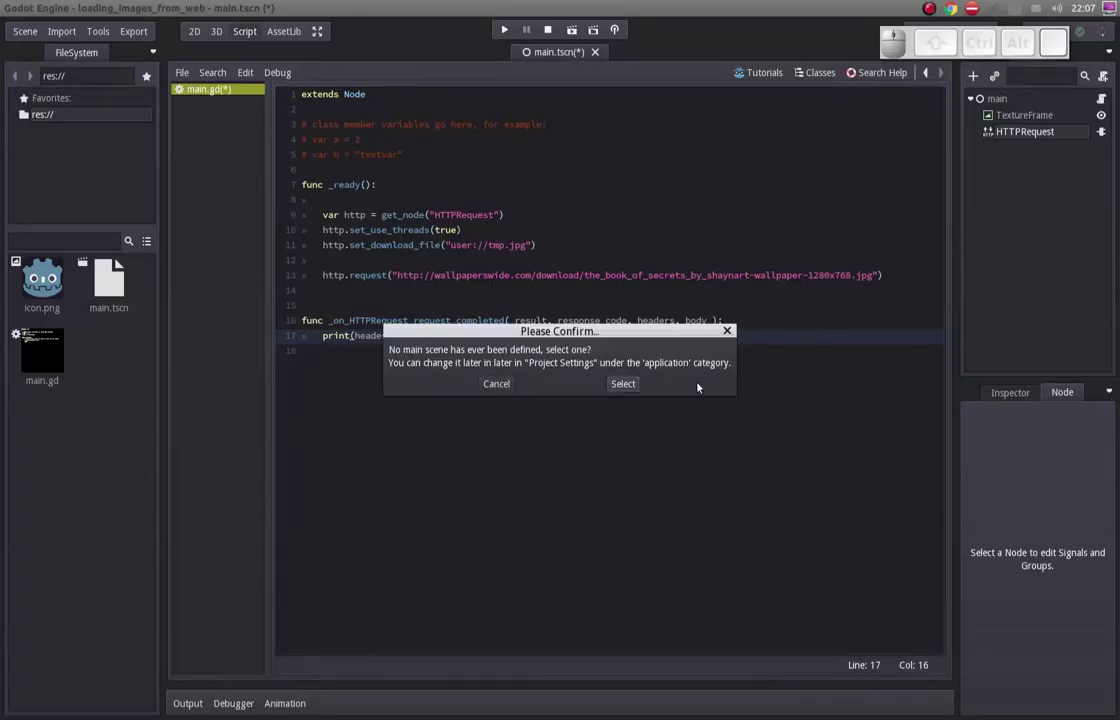
left_click(635, 389)
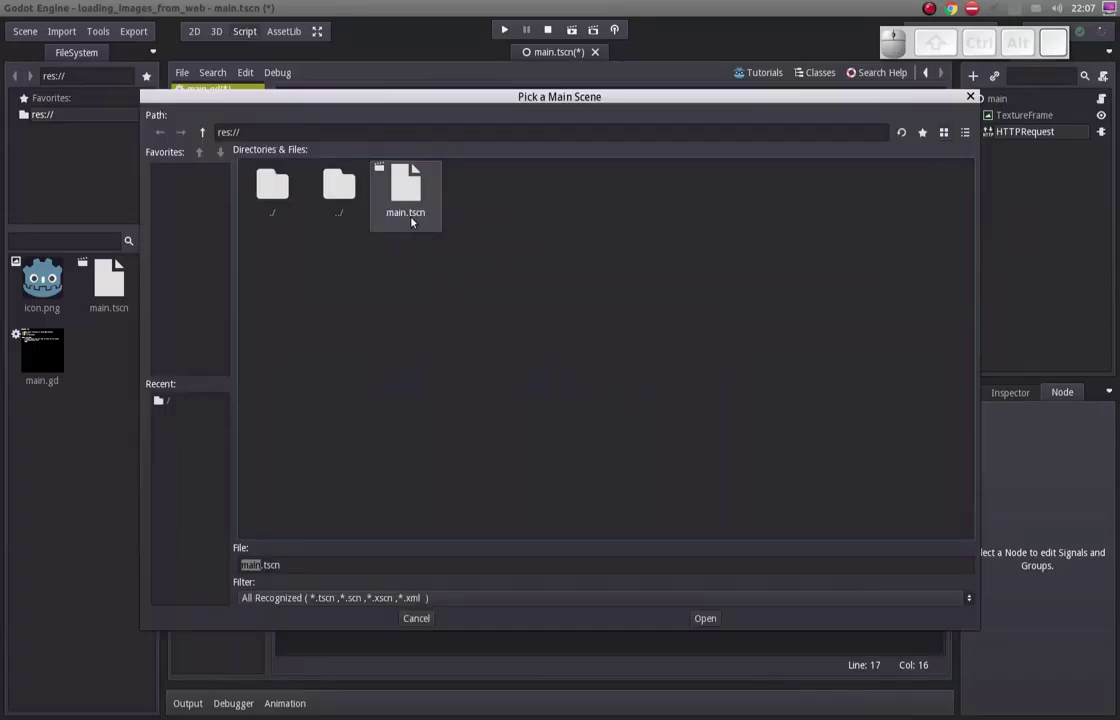
left_click(408, 201)
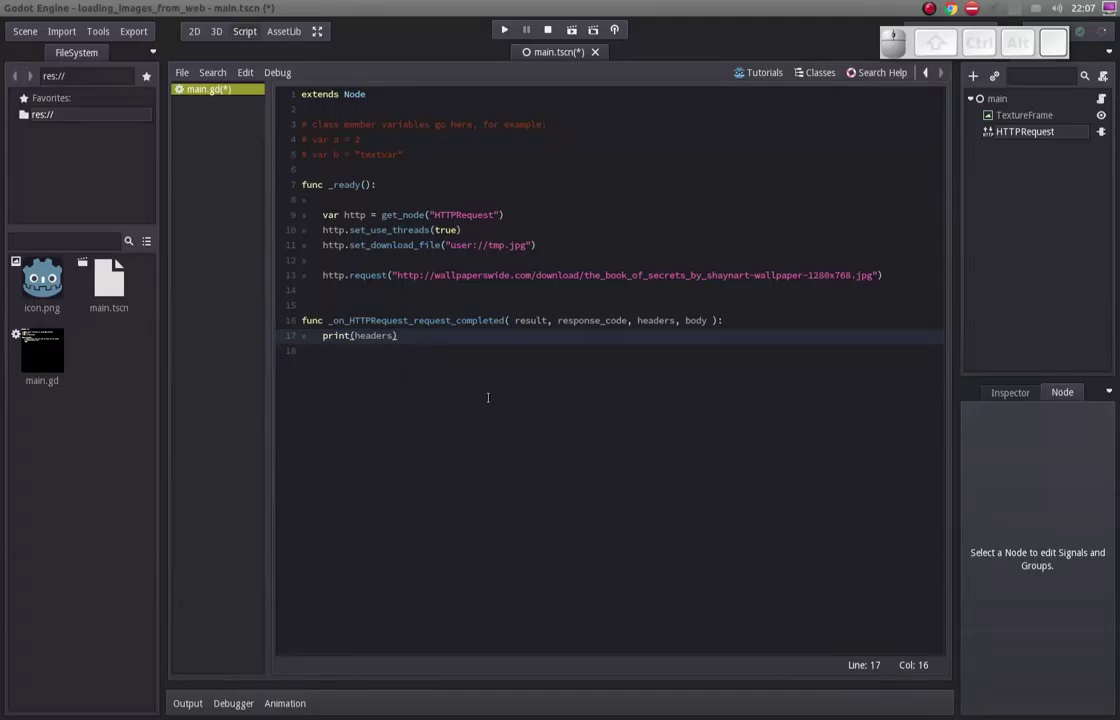
key("F5")
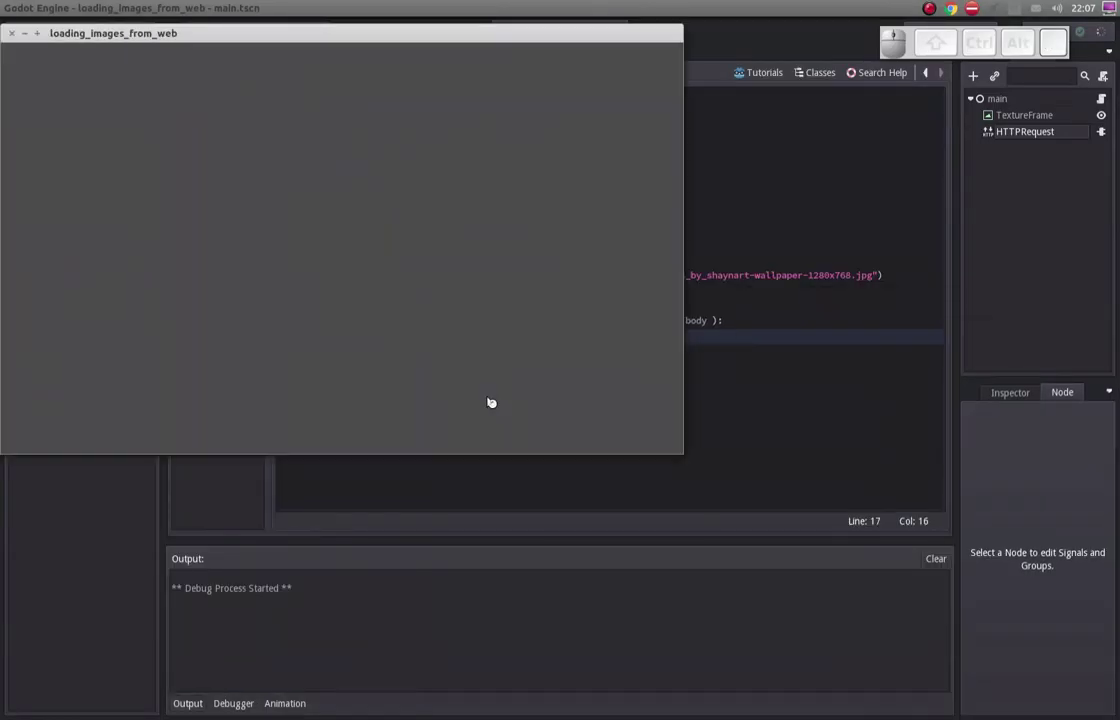
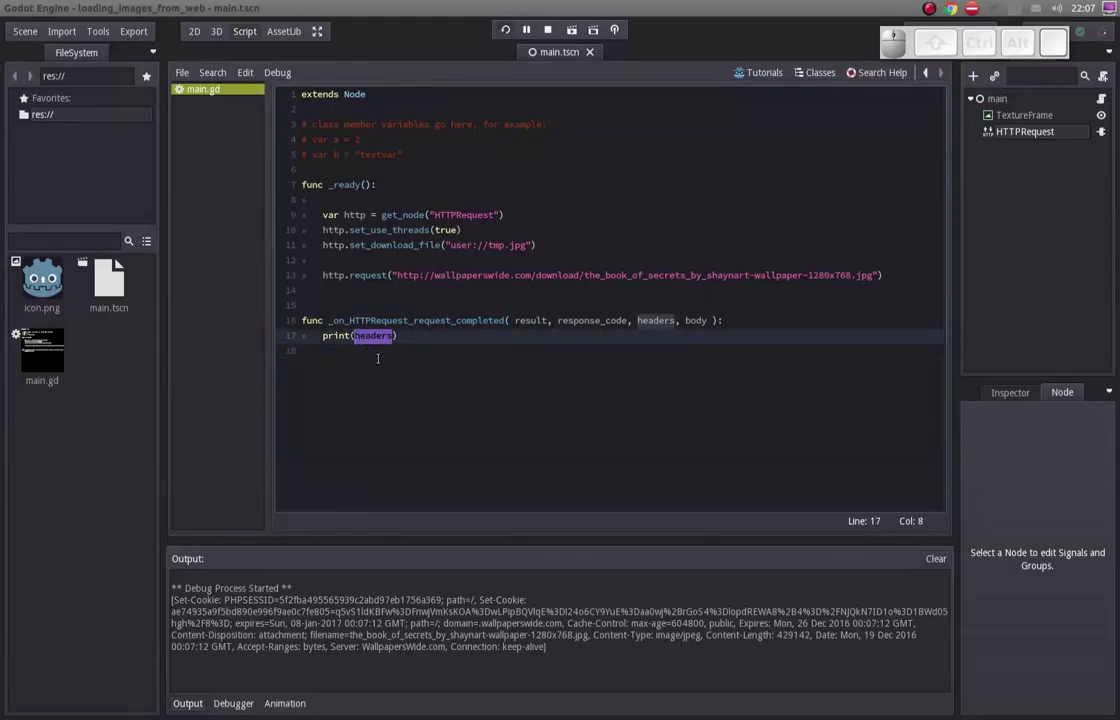
left_click_drag(197, 603, 529, 591)
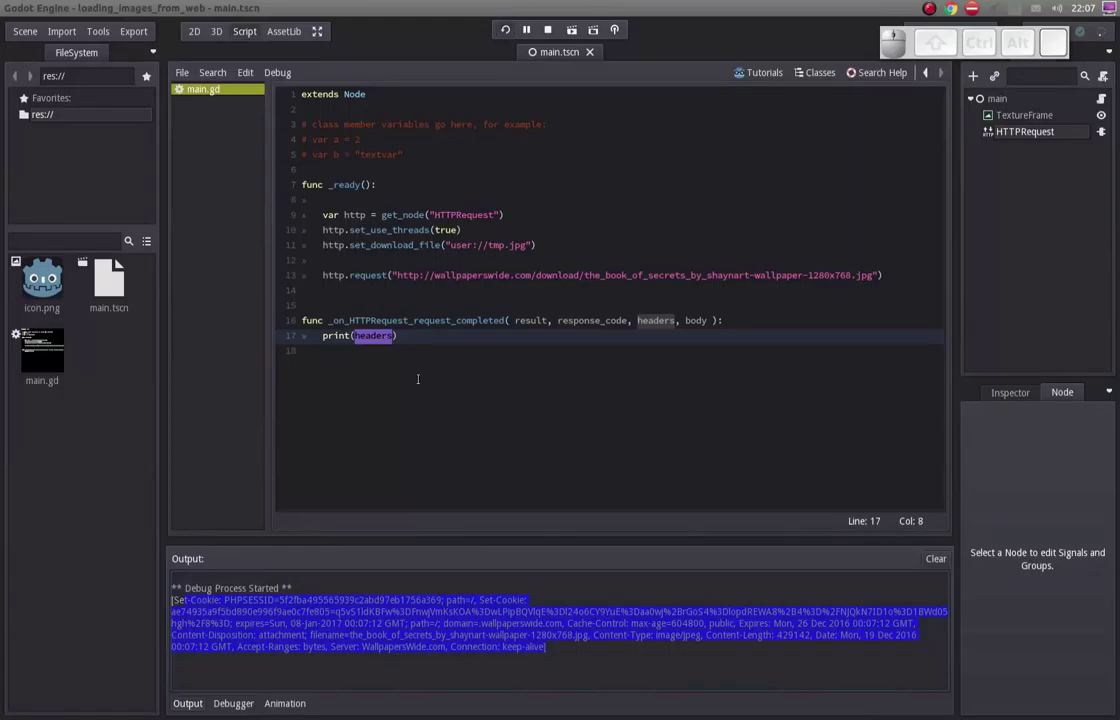
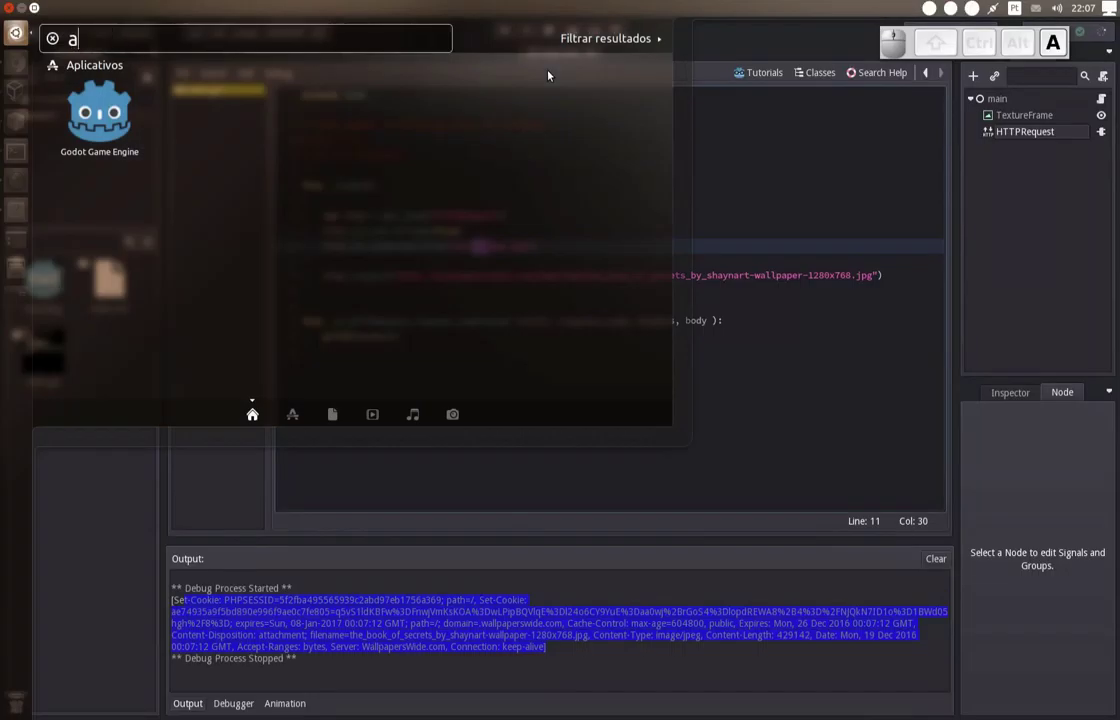
key("Down")
key("Return")
left_click(510, 25)
left_click(510, 25)
key("ctrl+h")
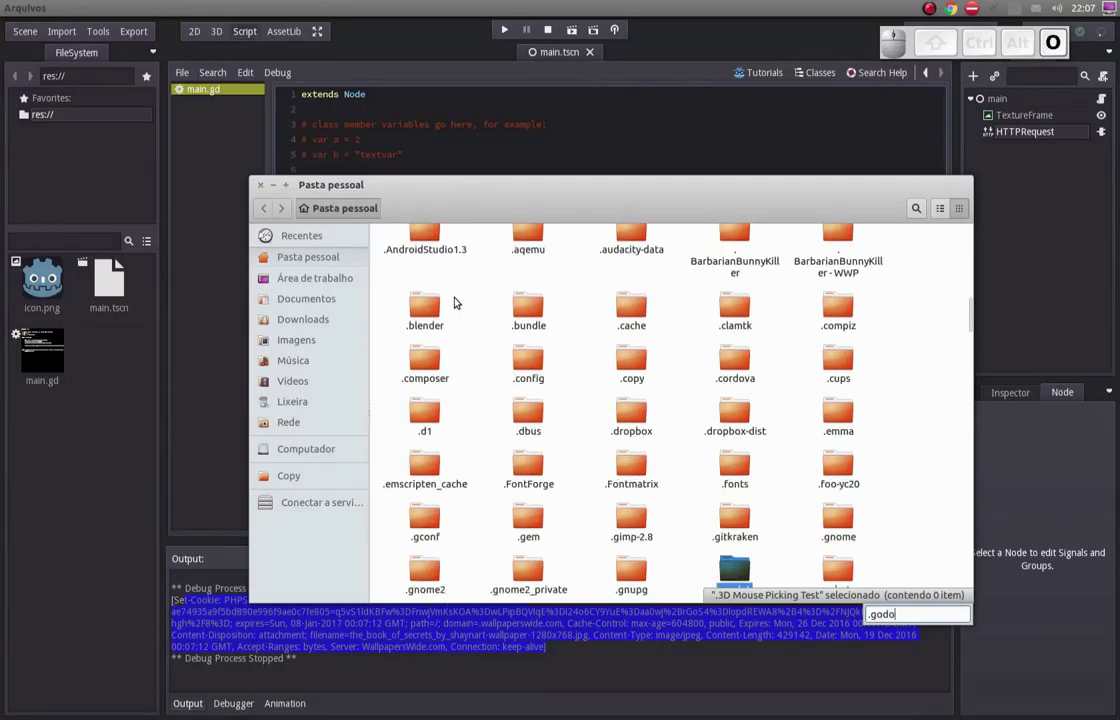
key("ctrl+h")
key("Down")
key("Return")
key("Down")
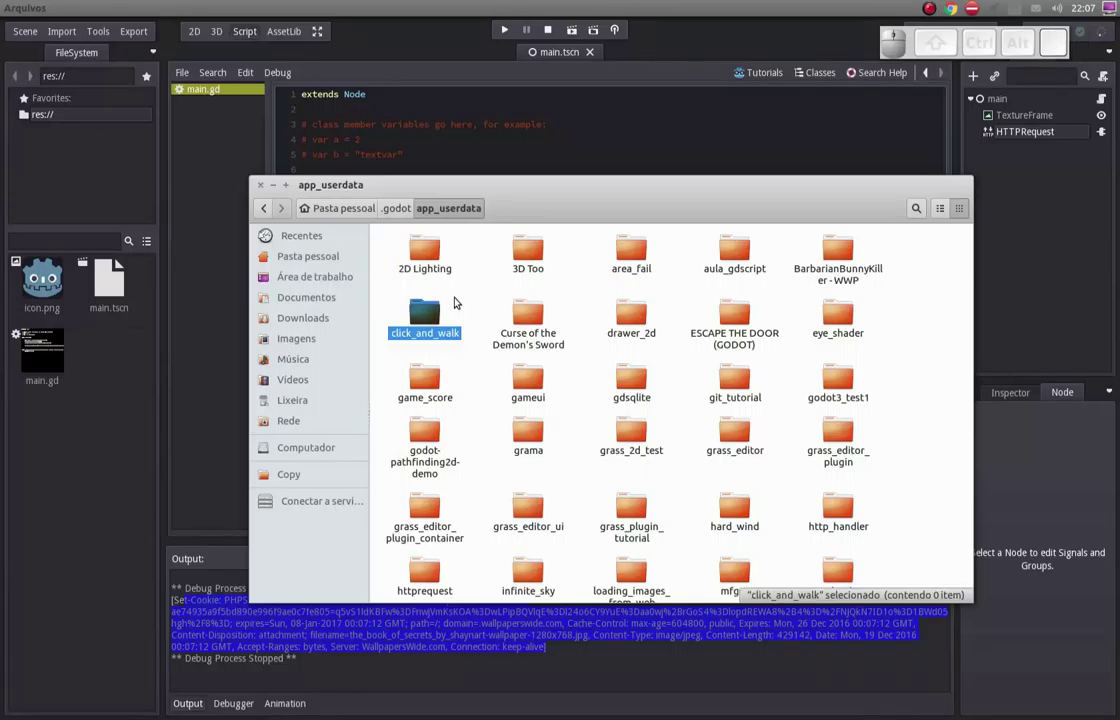
key("Return")
left_click(510, 25)
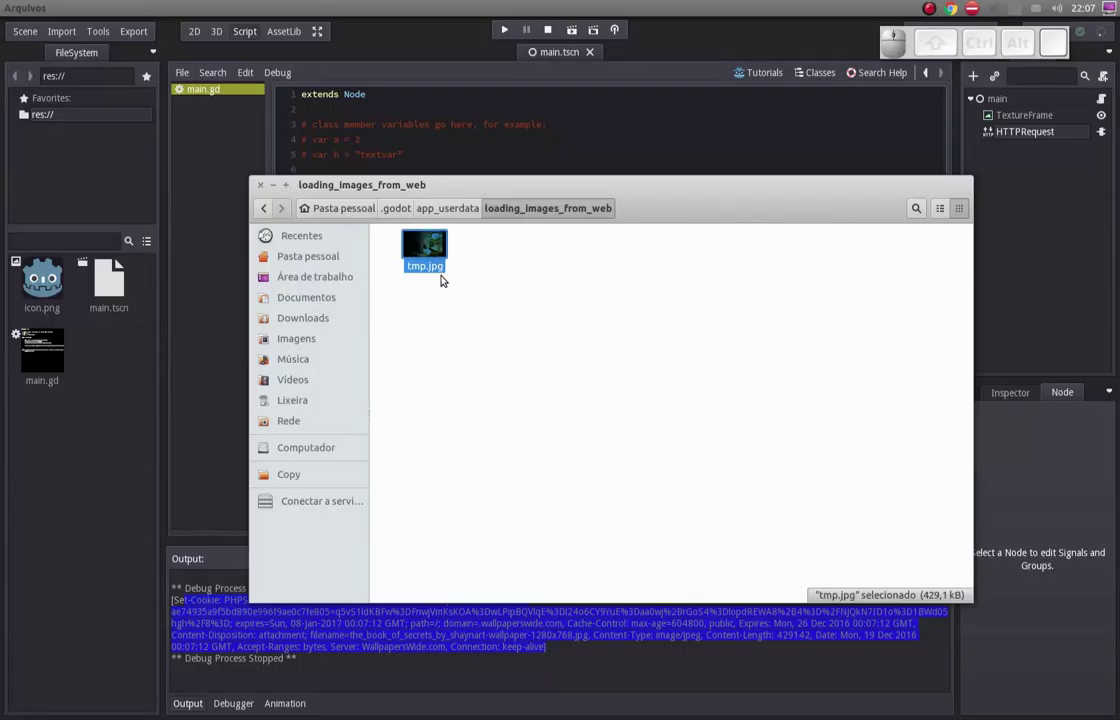
left_click(510, 25)
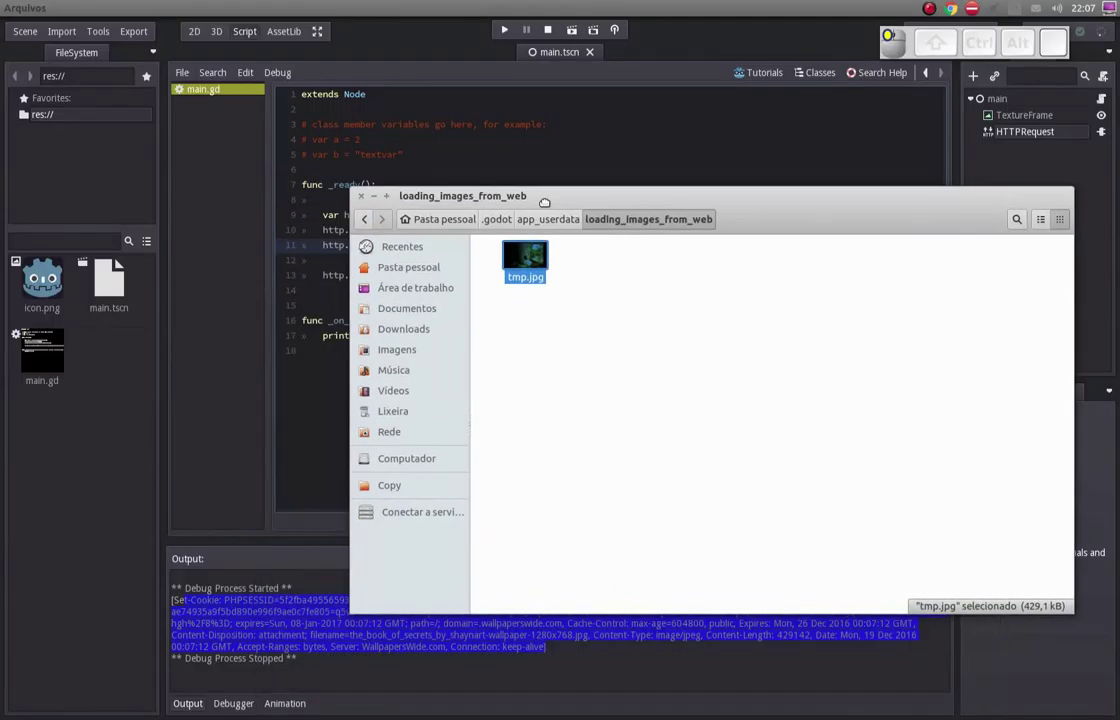
left_click(510, 25)
left_click(510, 25)
left_click(510, 25)
key("Up")
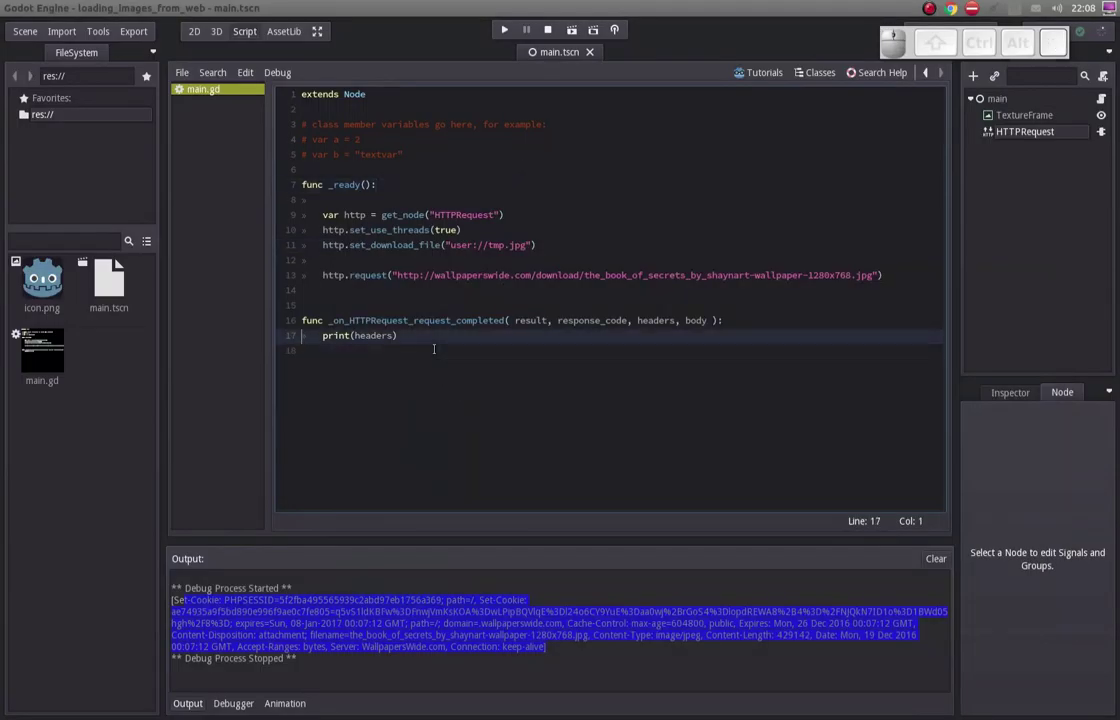
key("End")
Change the callback to print(result) instead of printing the headers.
key("shift+Home")
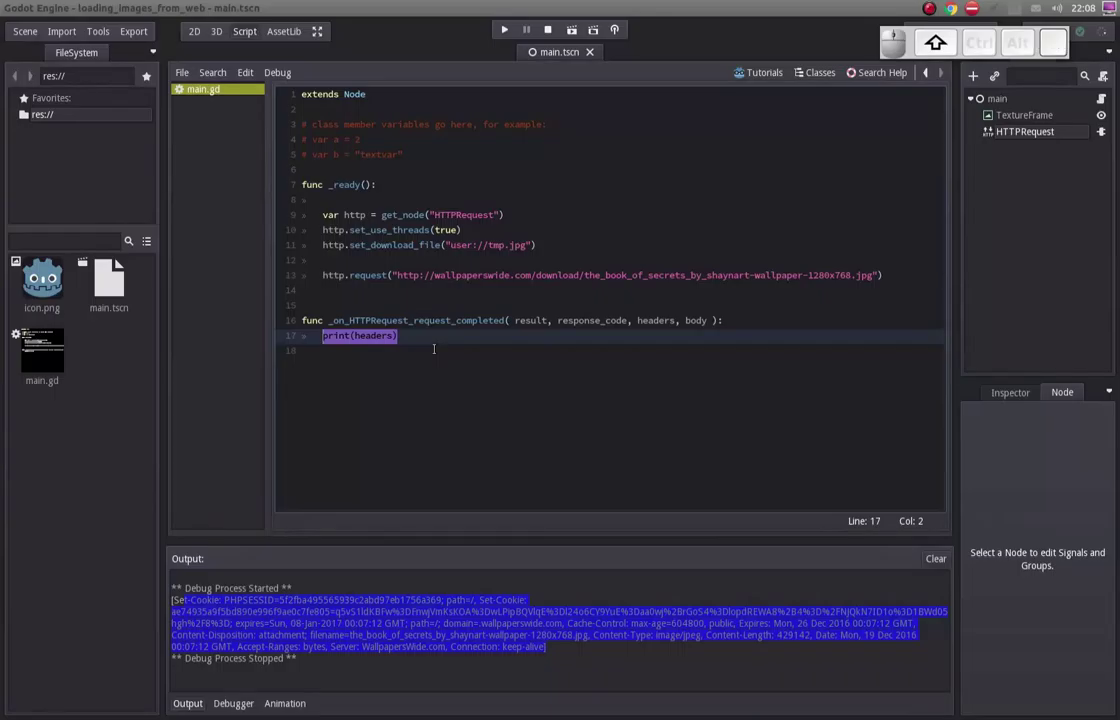
key("space")
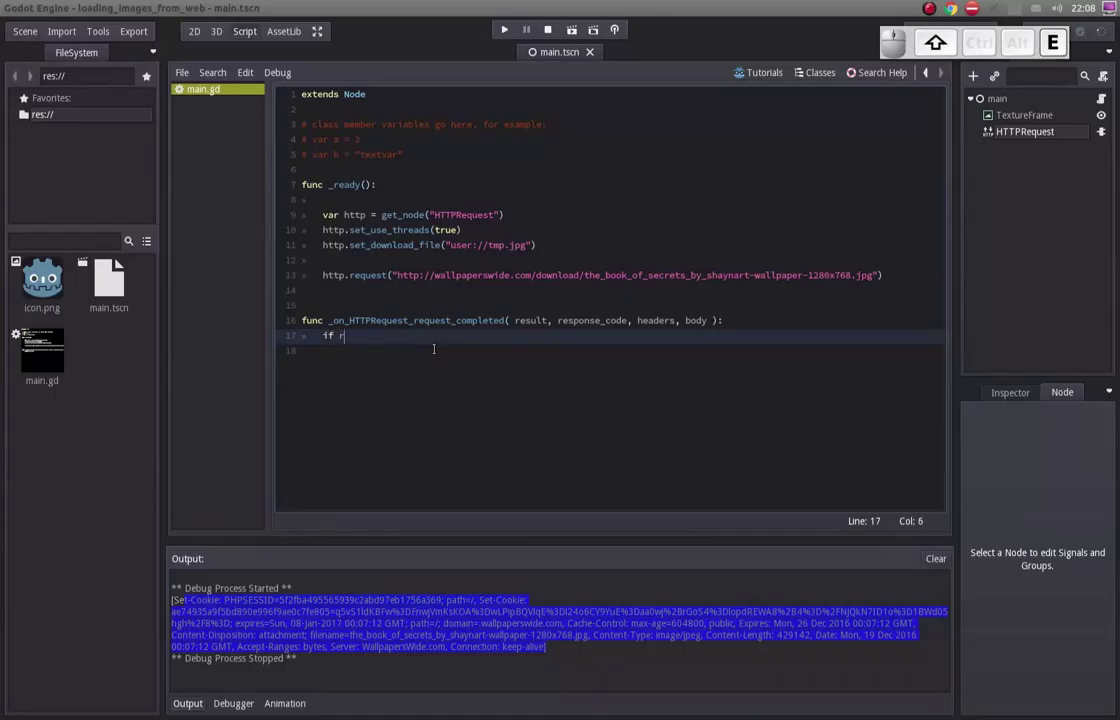
key("Down")
key("Return")
key(".")
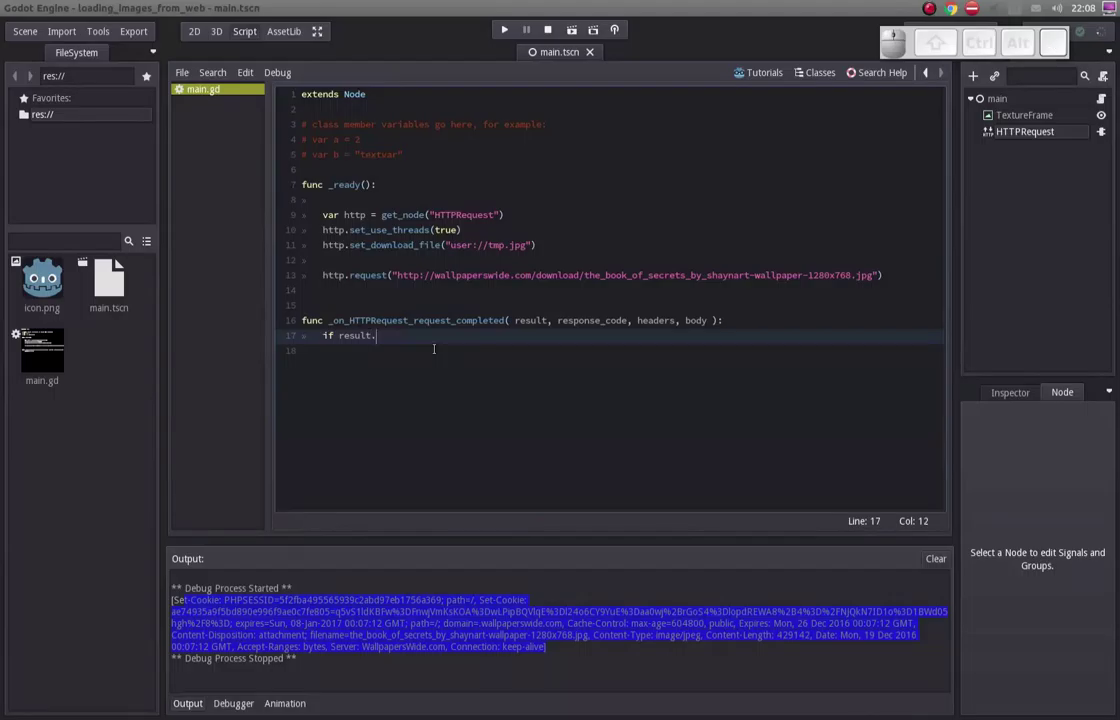
key("BackSpace")
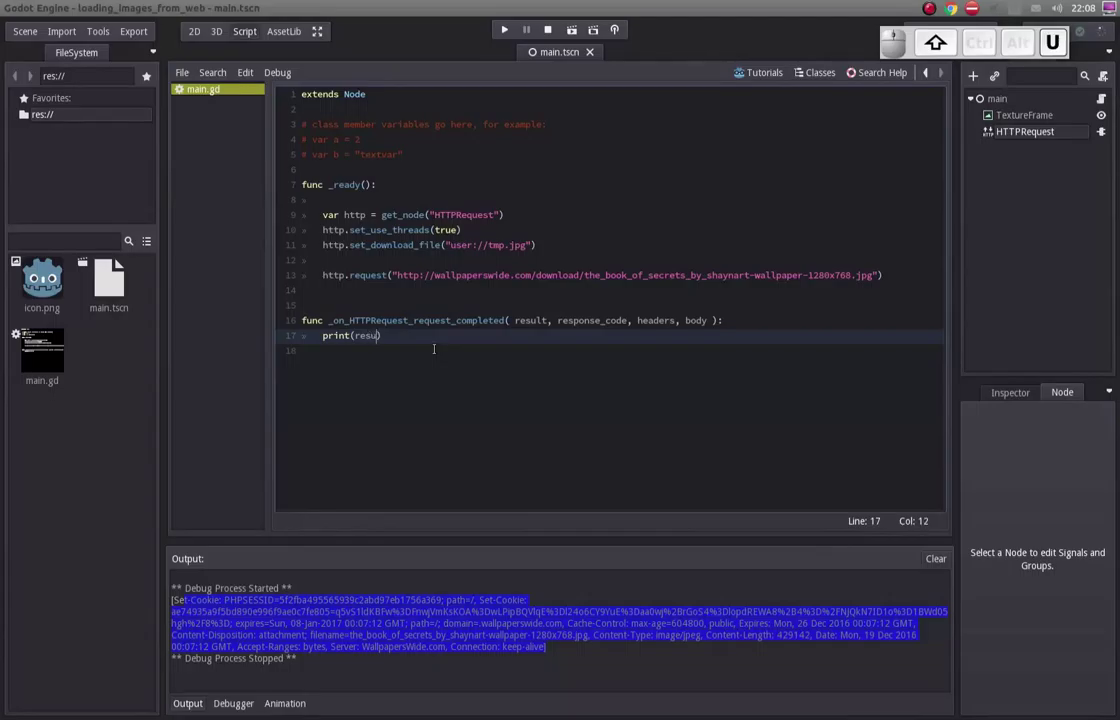
key("shift+Right")
Run the scene to see the result code 0, then close the game window.
key("F5")
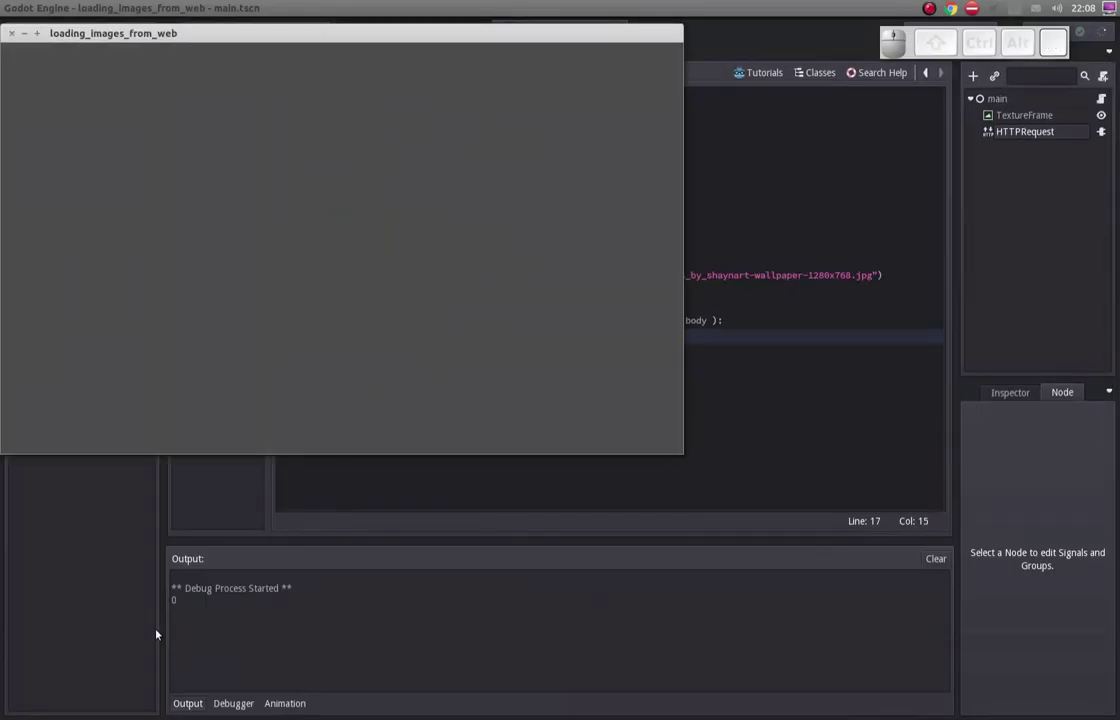
left_click(15, 34)
key("Home")
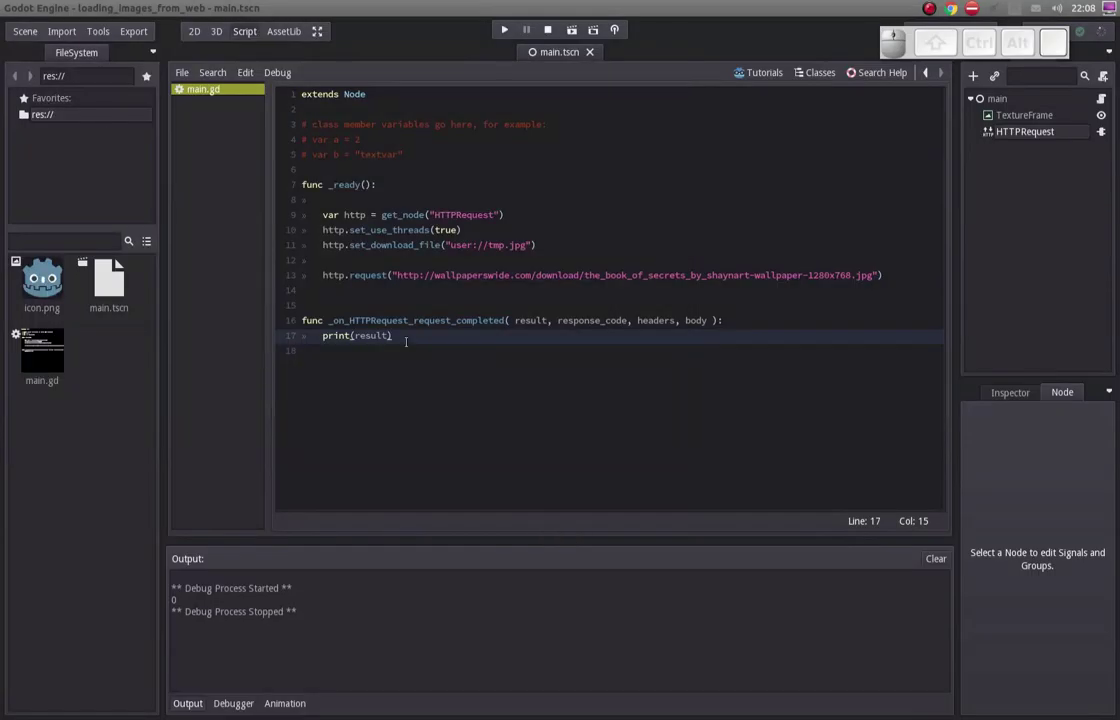
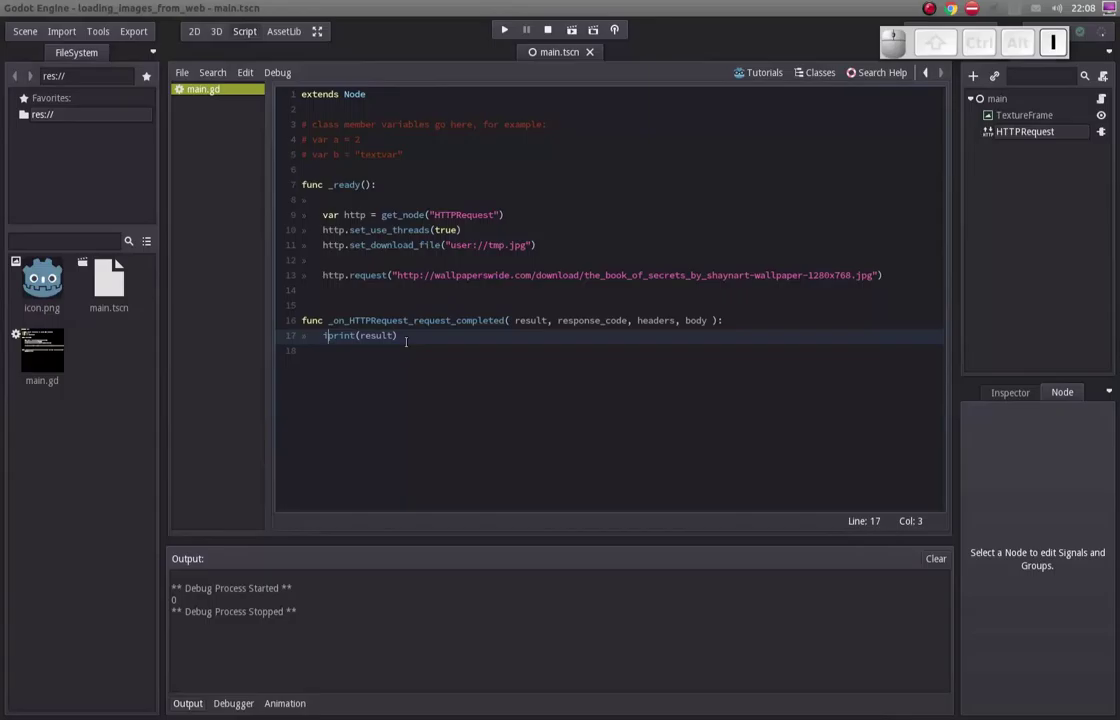
Replace the print with an 'if result == OK:' success check.
key("shift+End")
key("shift+Delete")
key("shift+space")
key("BackSpace")
key("space")
key("=")
key("space")
key("shift+o")
key("shift+BackSpace")
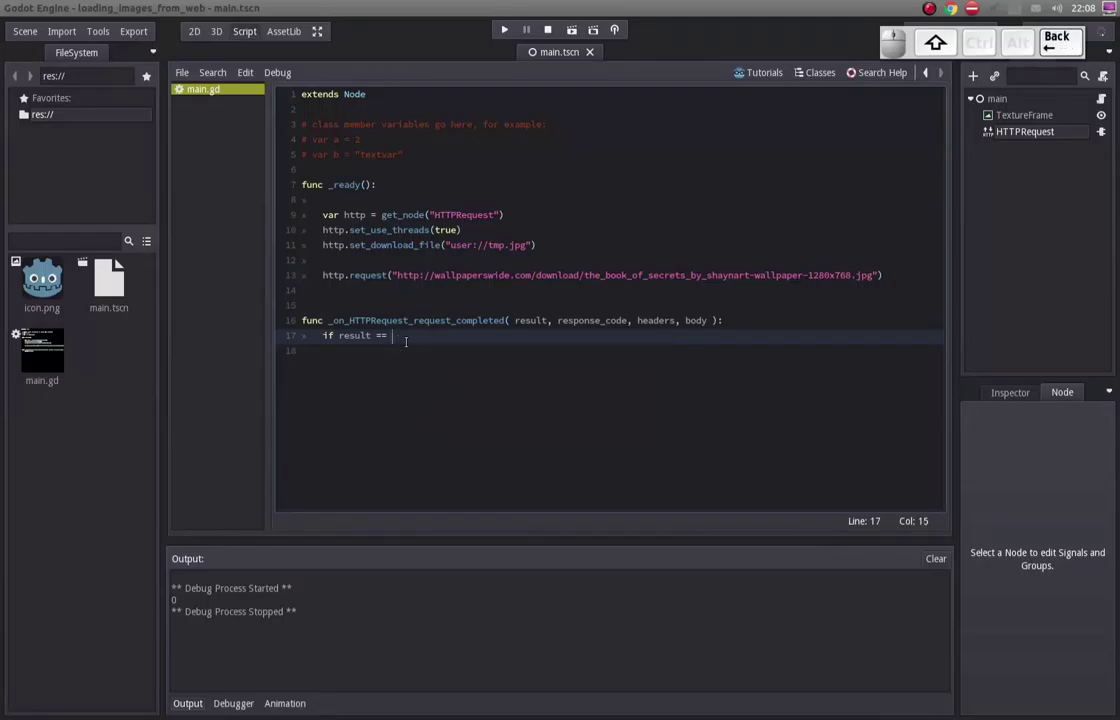
key("shift+;")
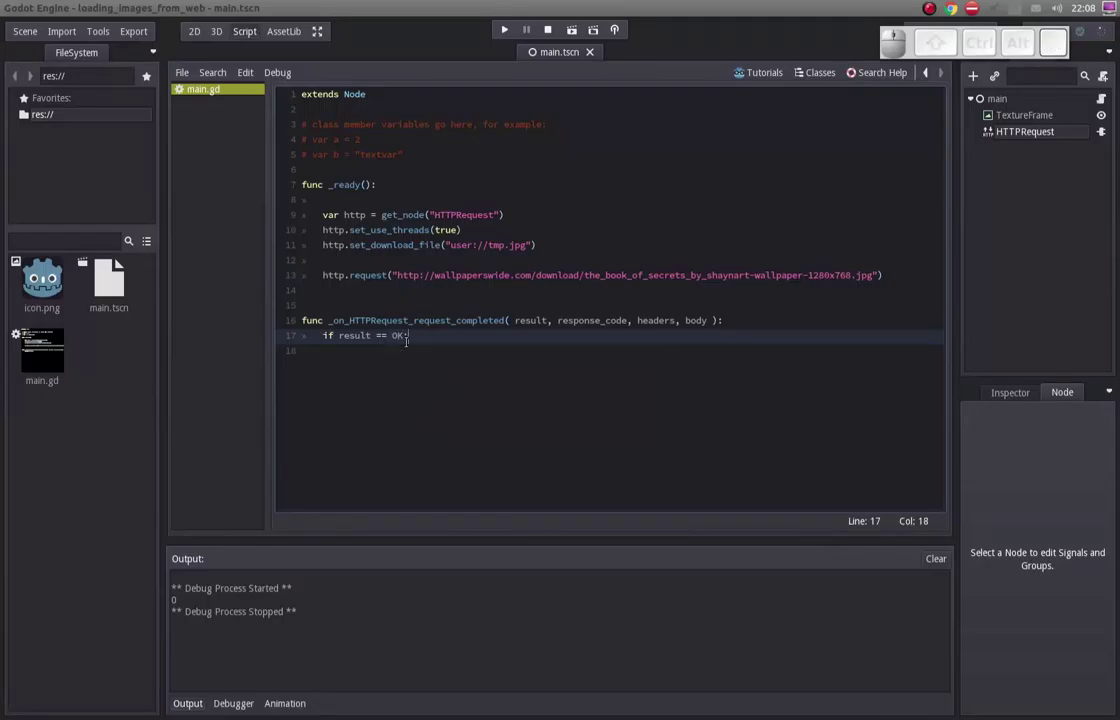
Print response_code inside the success branch, run to see 200, then close the game window.
key("Return")
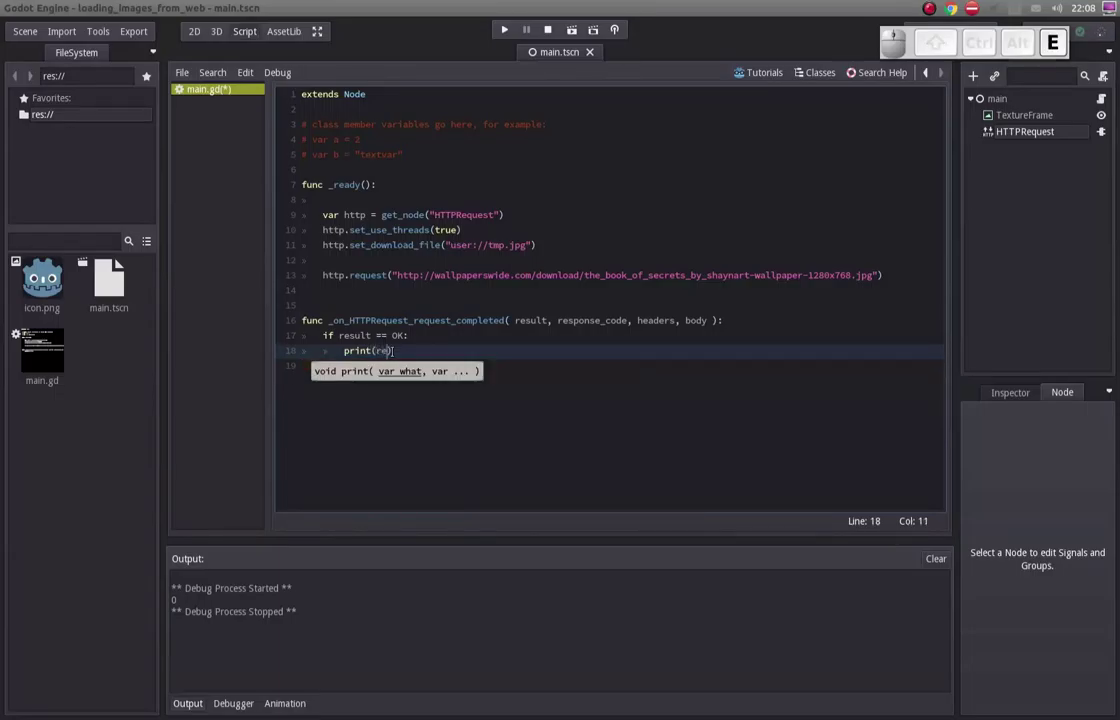
key("Down")
key("Return")
key("F5")
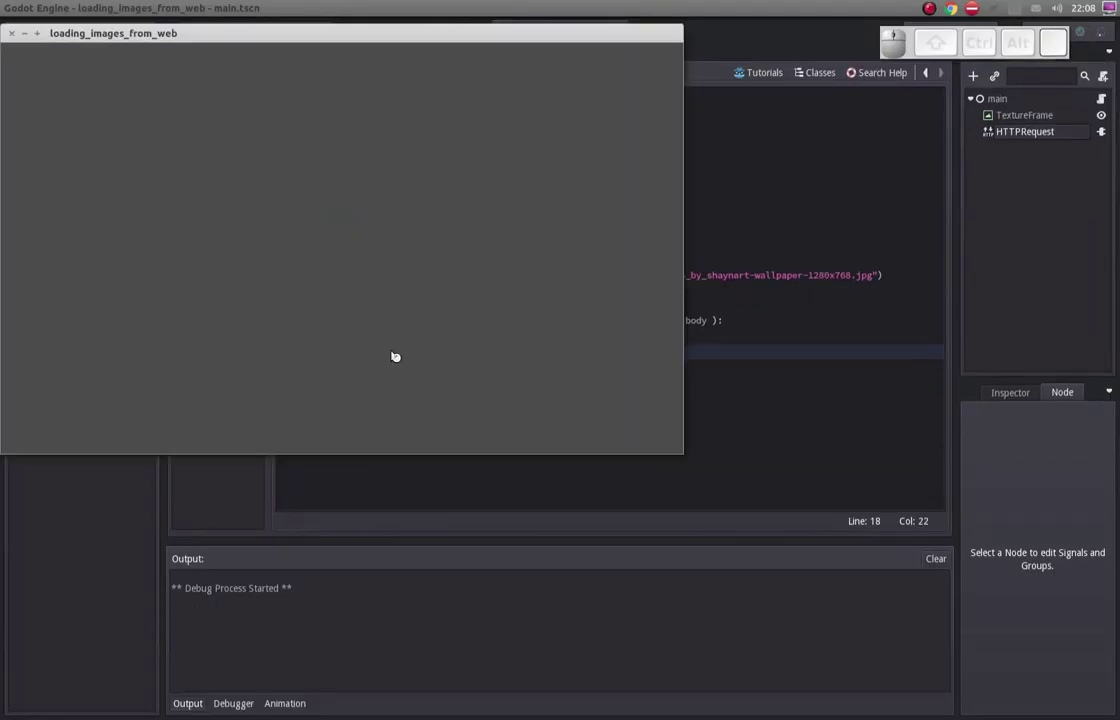
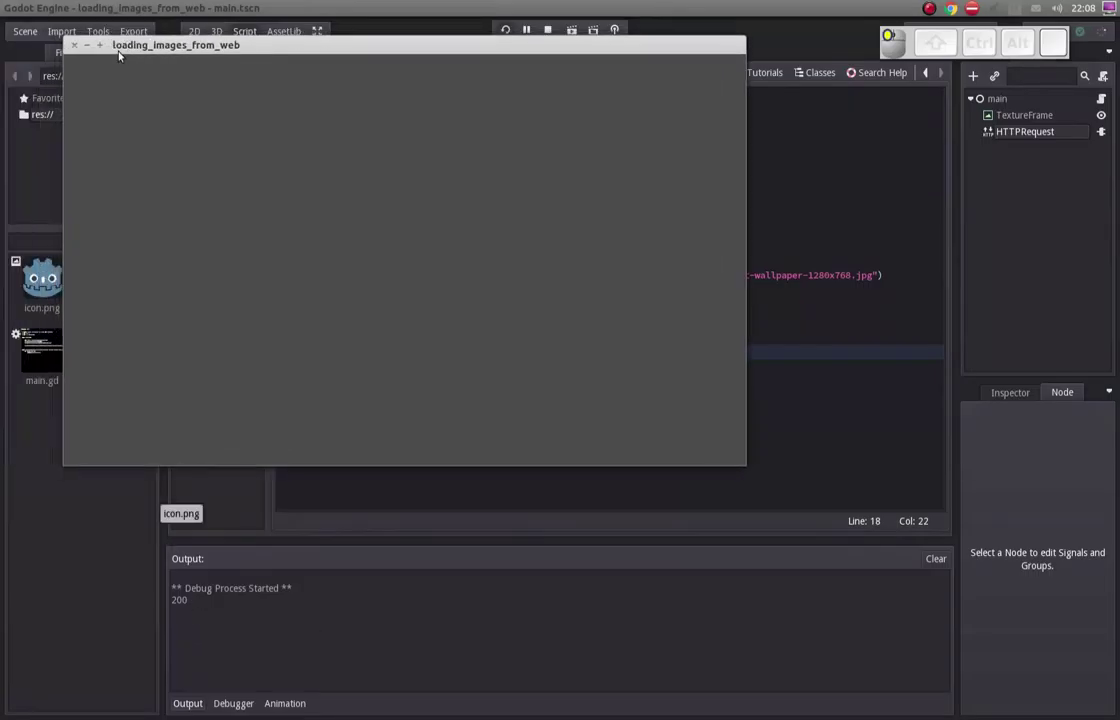
left_click(71, 52)
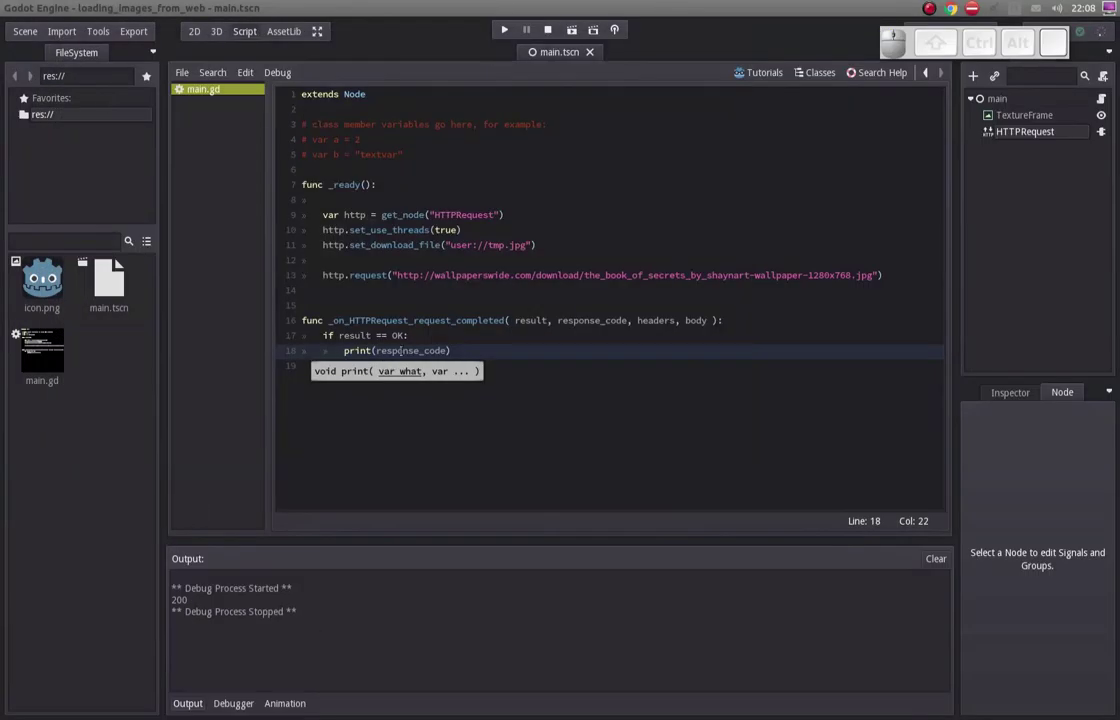
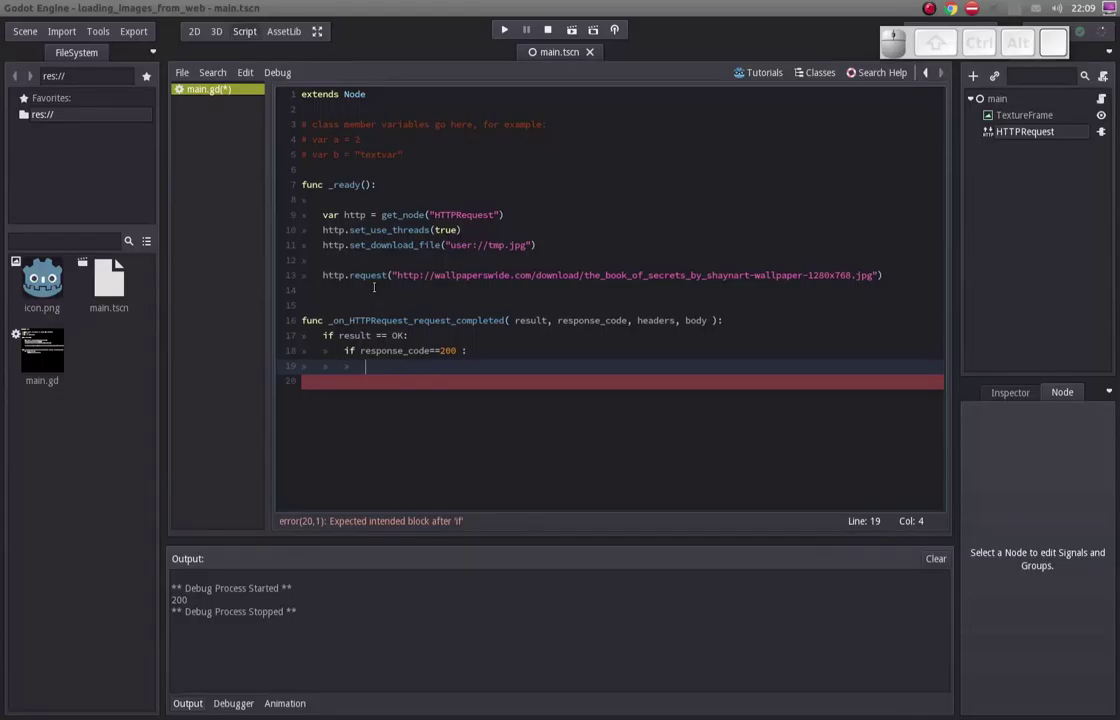
Write 'var loaded = ImageTexture.new()' inside the response_code == 200 branch.
key("space")
key("l")
key("BackSpace")
key("space")
key("=")
key("space")
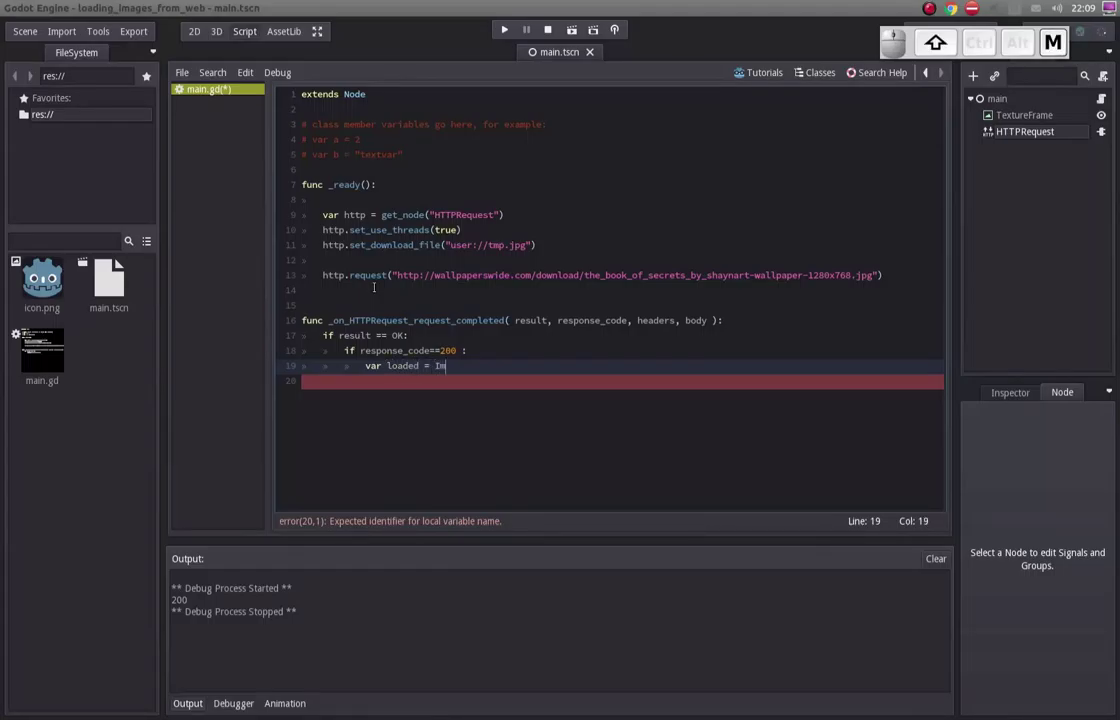
key("shift+t")
key("ctrl+shift+space")
key("Return")
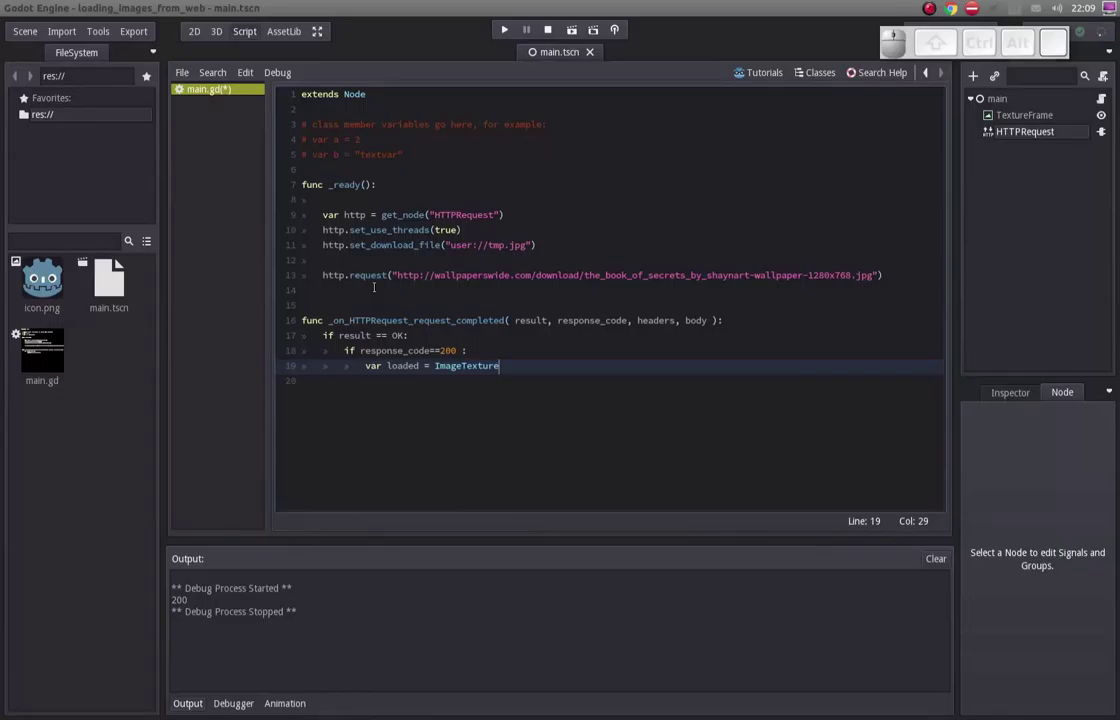
key(".")
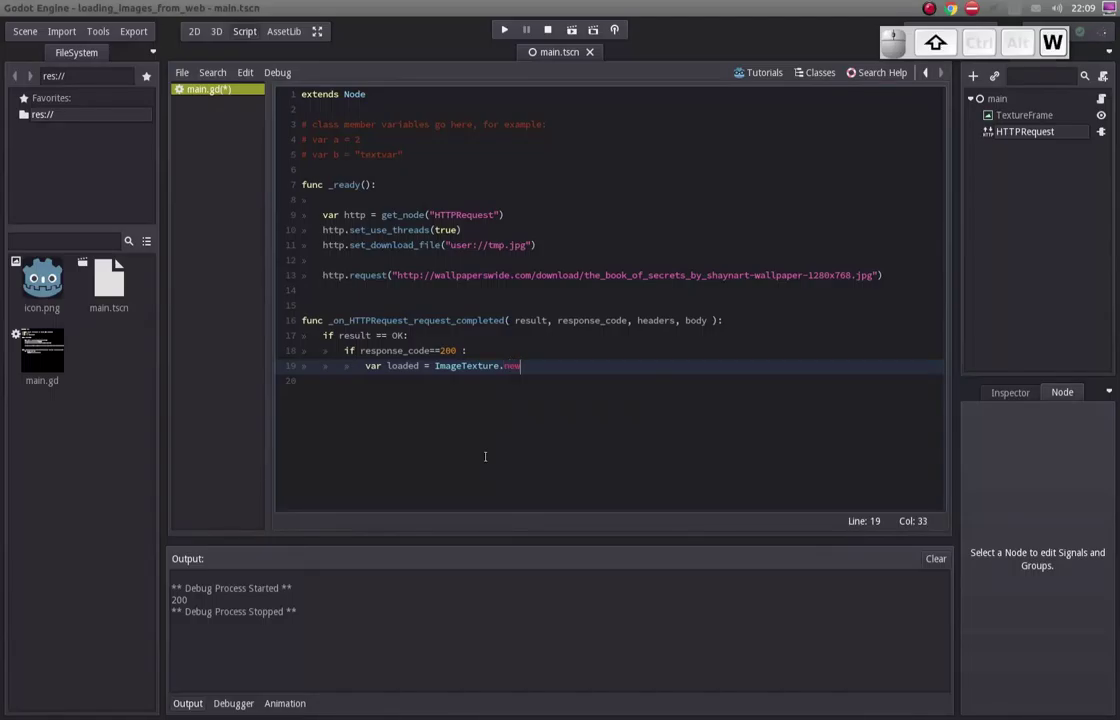
key("Return")
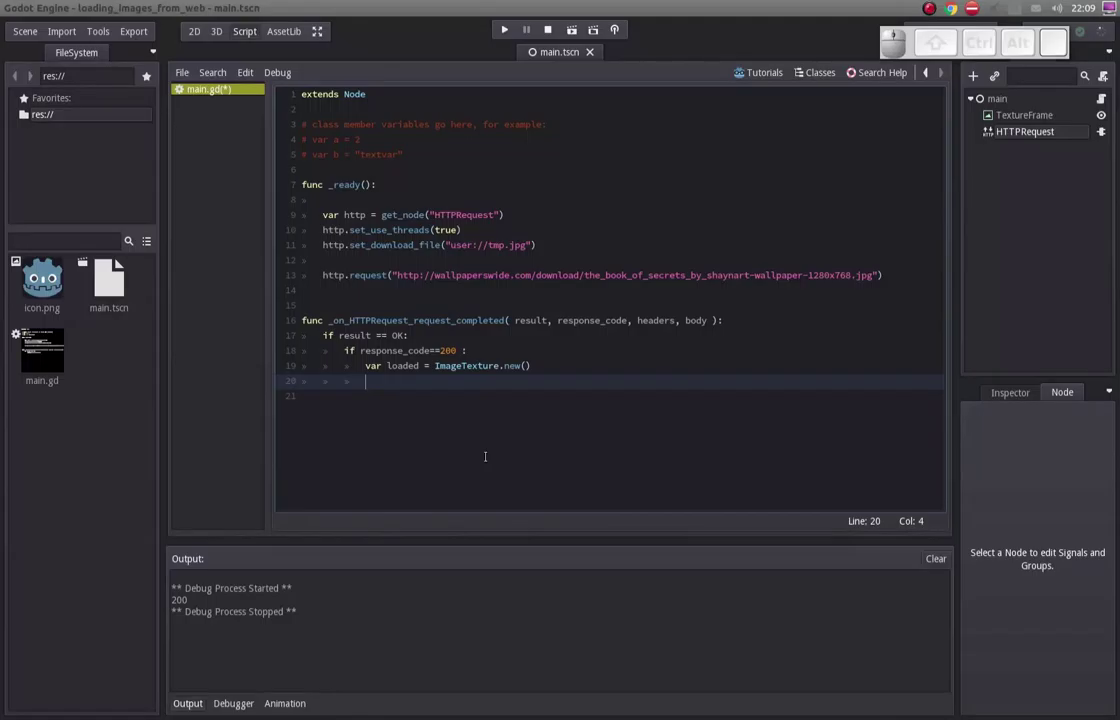
Add loaded.load("user://tmp.jpg"), copying the path from the download-file line.
key("Down")
key("Return")
key("o")
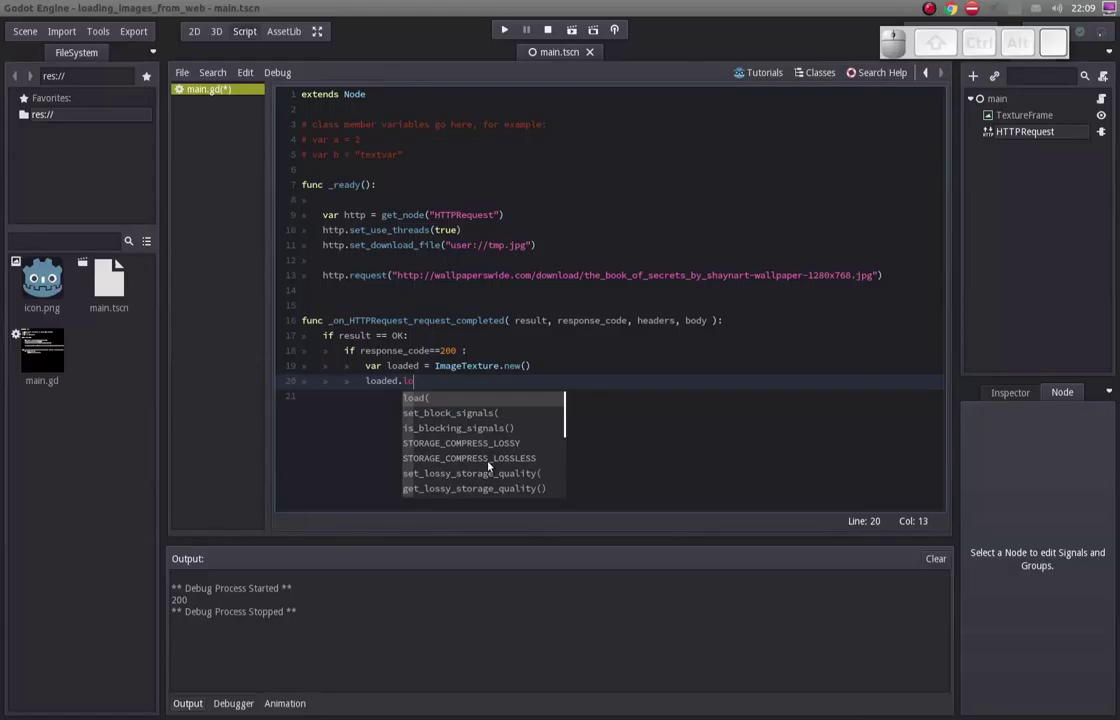
key("Return")
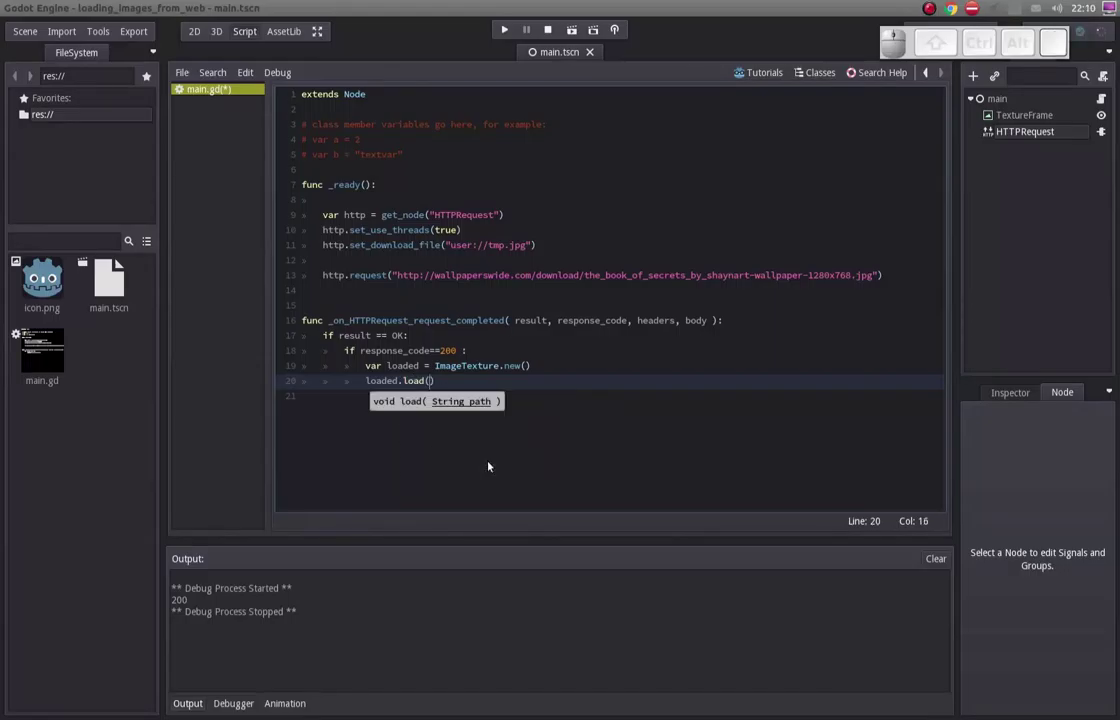
key("space")
key("Left")
key("Up")
key("Right")
key("shift+End")
key("shift+Left")
key("ctrl+c")
key("Down")
key("Up")
key("Left")
key("Down")
key("Left")
key("ctrl+v")
key("Left")
key("Up")
key("Down")
key("End")
key("Up")
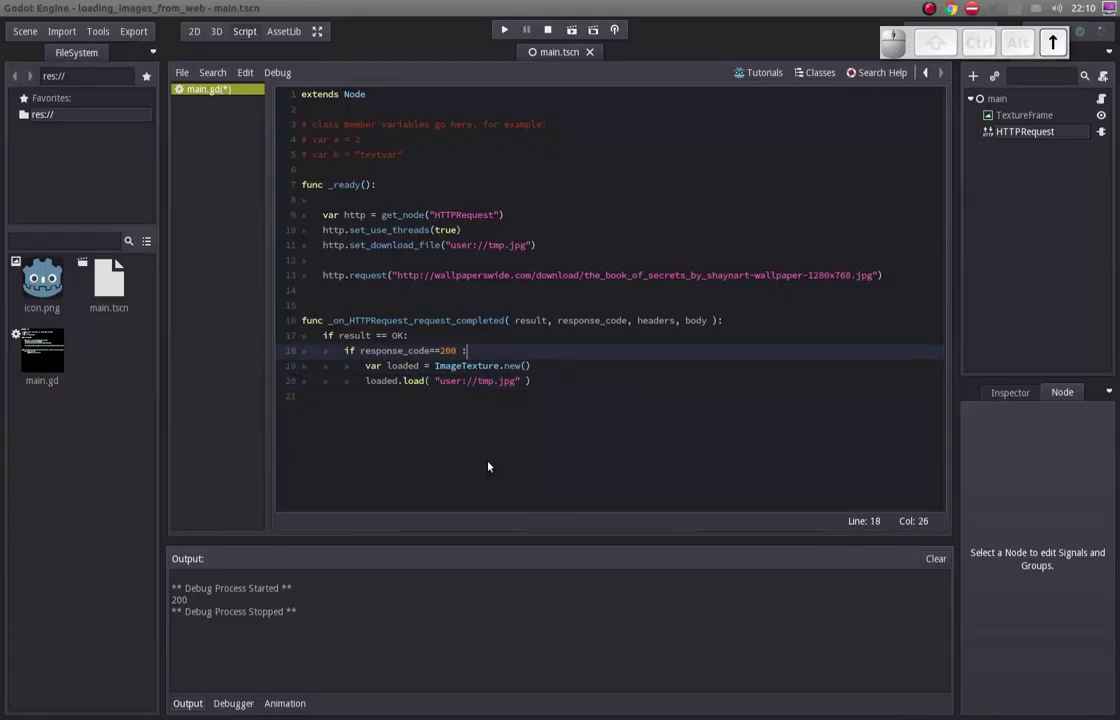
Delete the script template comment lines.
key("shift+Home")
key("shift+Return")
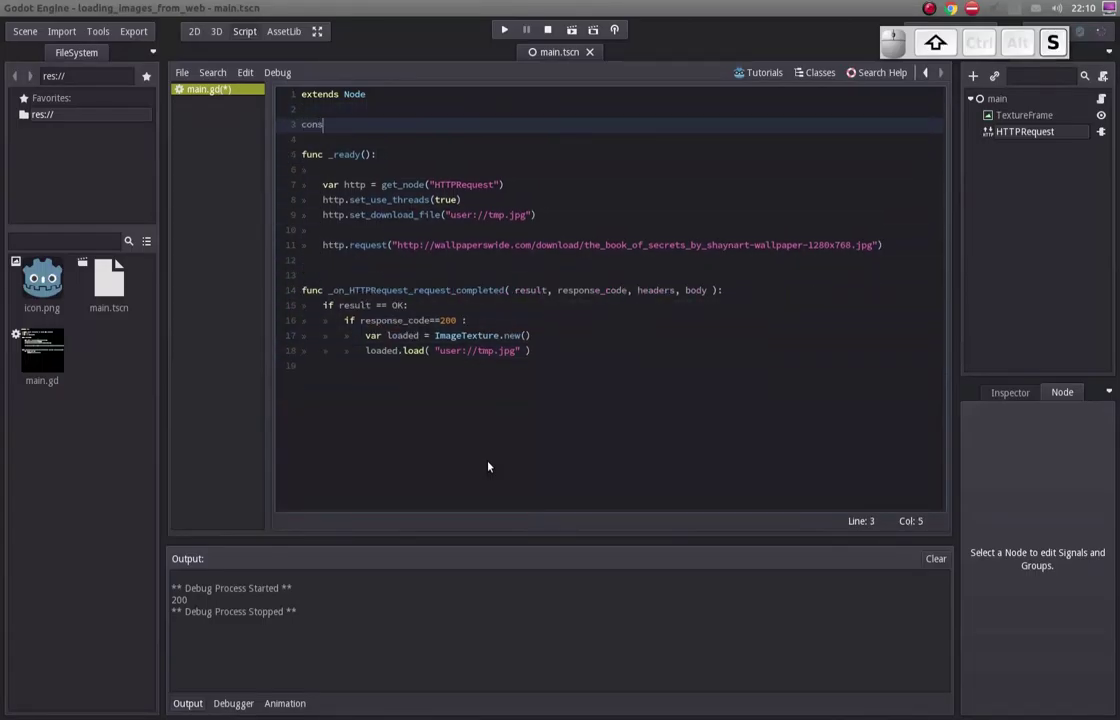
Declare const TMP_FILE = "user://tmp.jpg" near the top of main.gd.
key("shift+space")
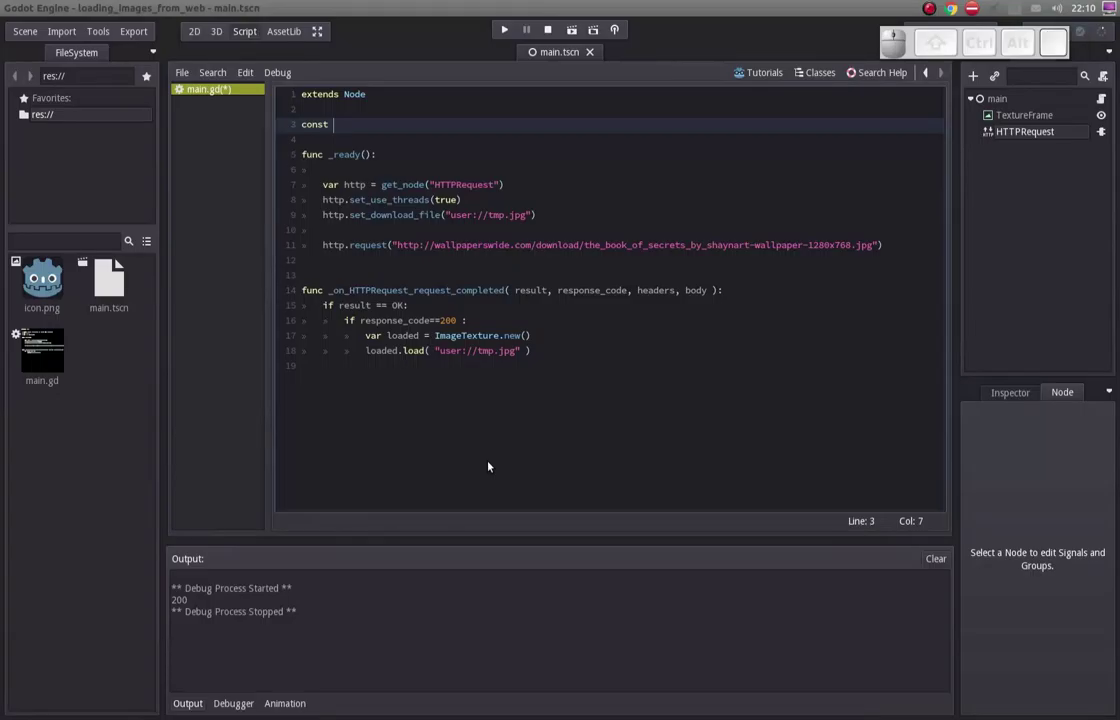
key("BackSpace")
key("shift+space")
key("shift+=")
key("shift+space")
key("ctrl+shift+v")
key("Down")
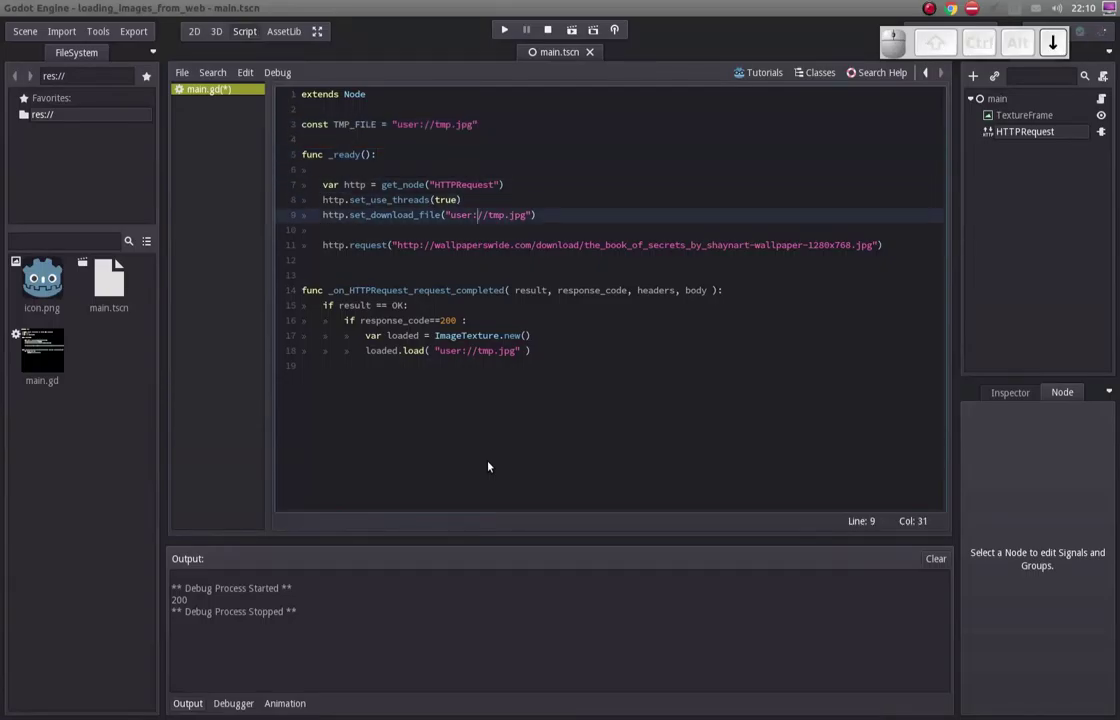
Replace the literal path with TMP_FILE in both set_download_file and loaded.load.
key("Left")
key("shift+End")
key("shift+Left")
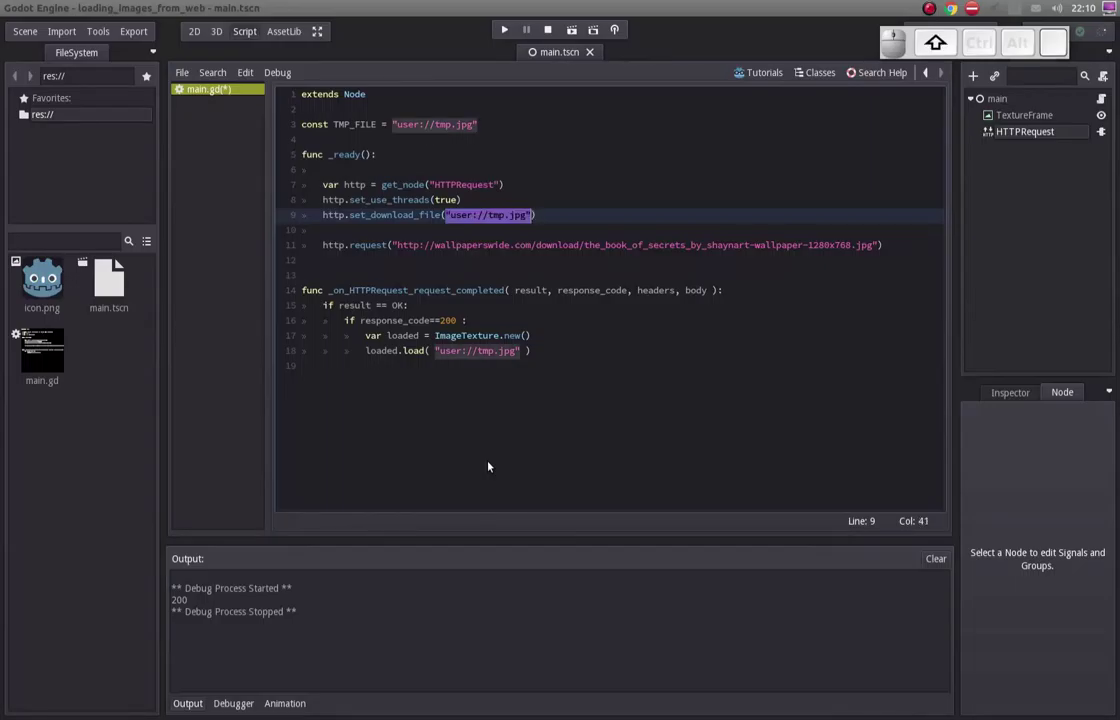
key("Delete")
key("Return")
key("Down")
key("Right")
key("shift+Left")
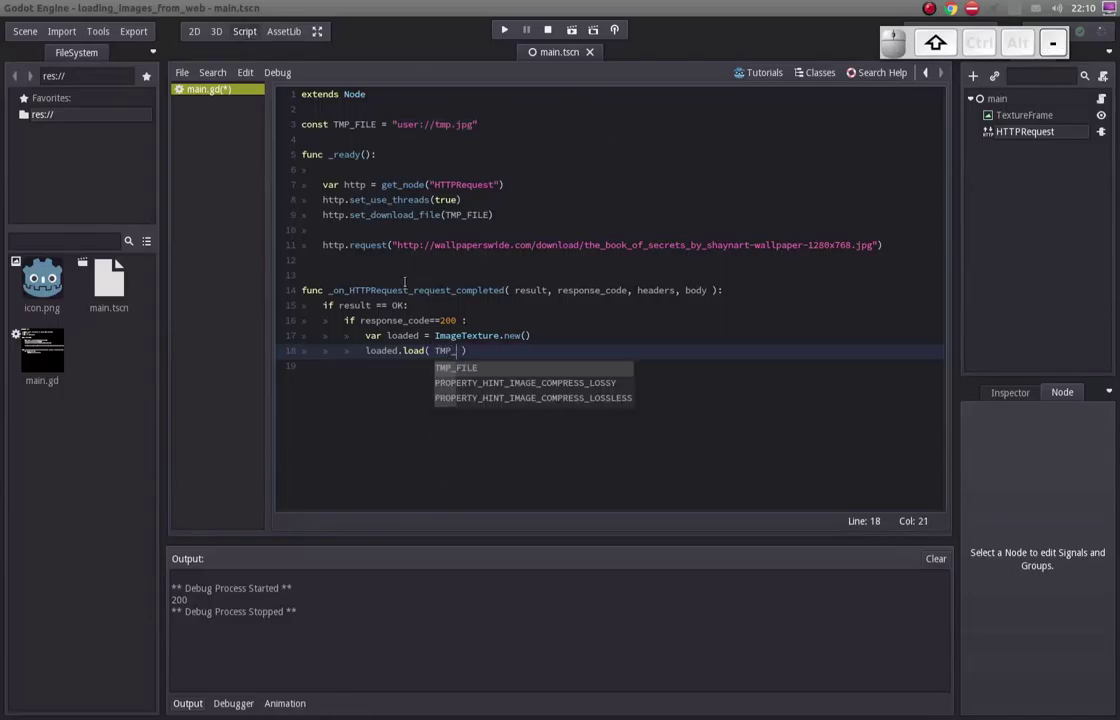
key("Return")
key("End")
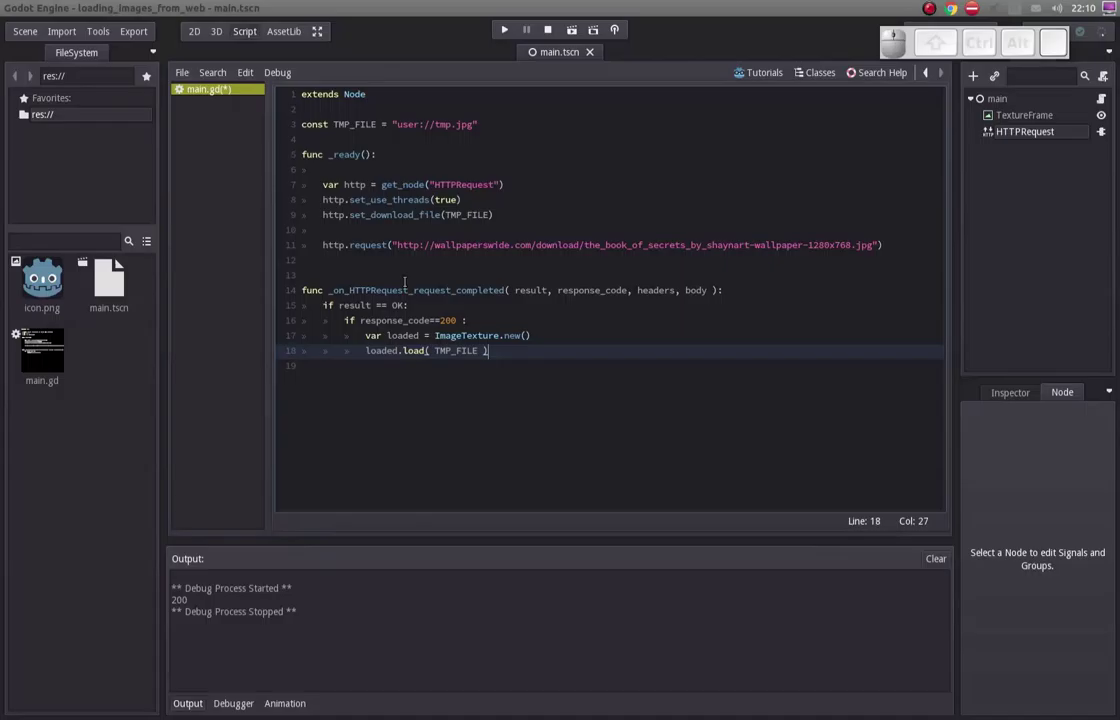
Add get_node("TextureFrame").set_texture(loaded) in the success branch.
key("Return")
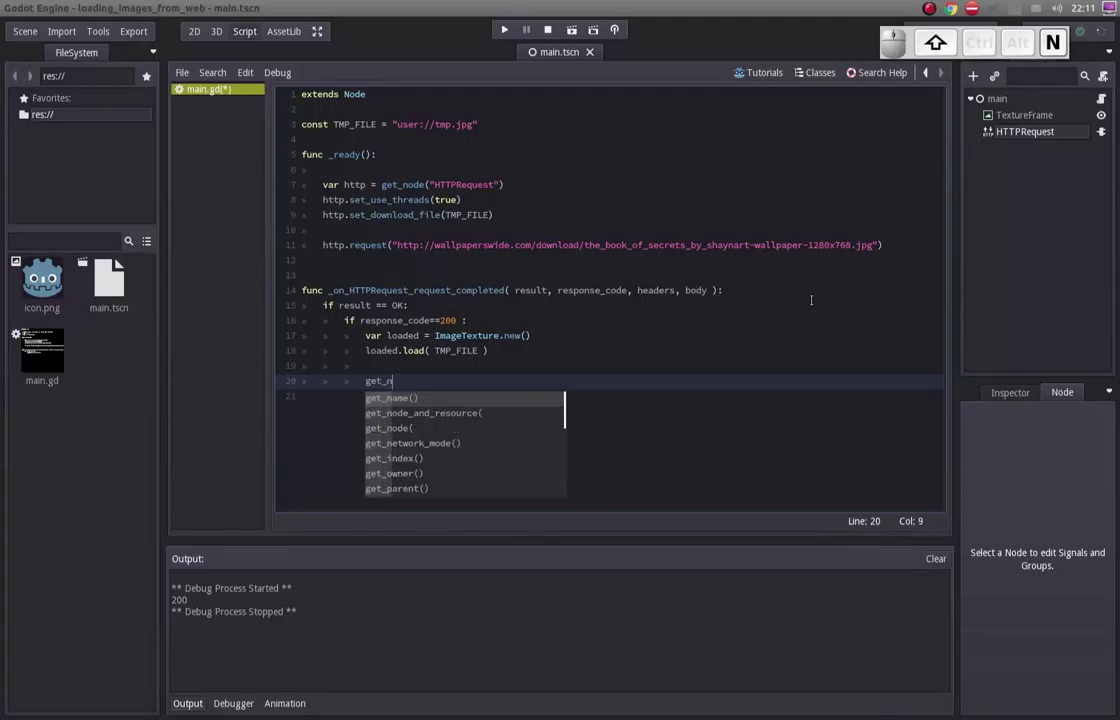
key("Down")
key("Return")
key("End")
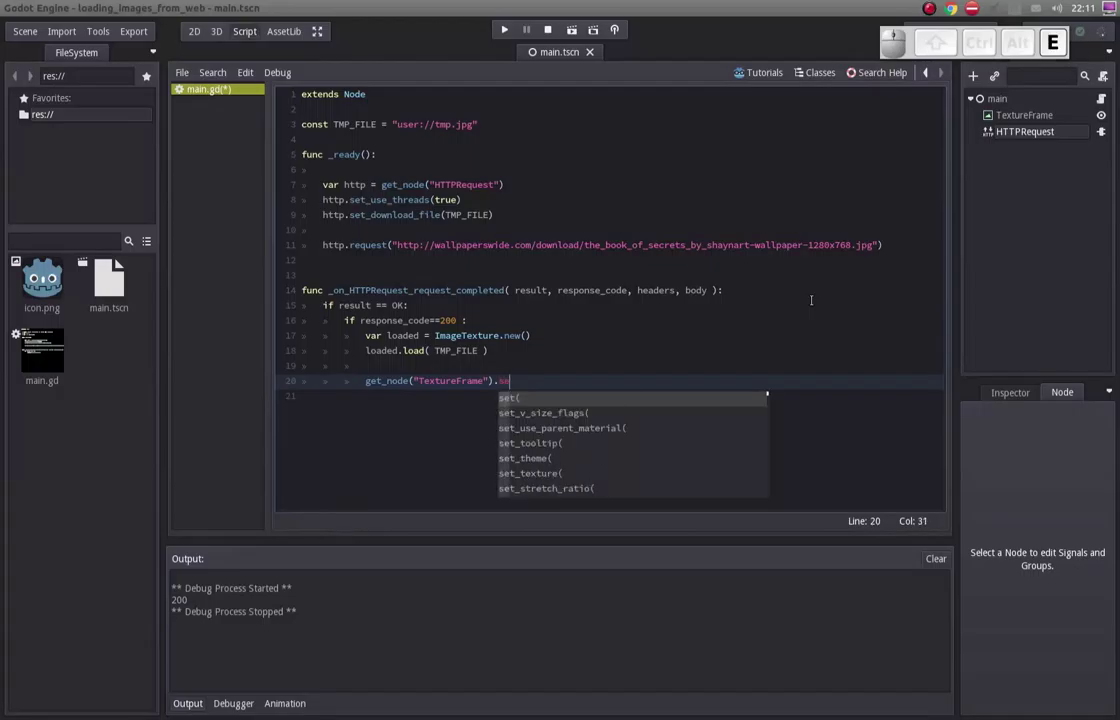
key("Return")
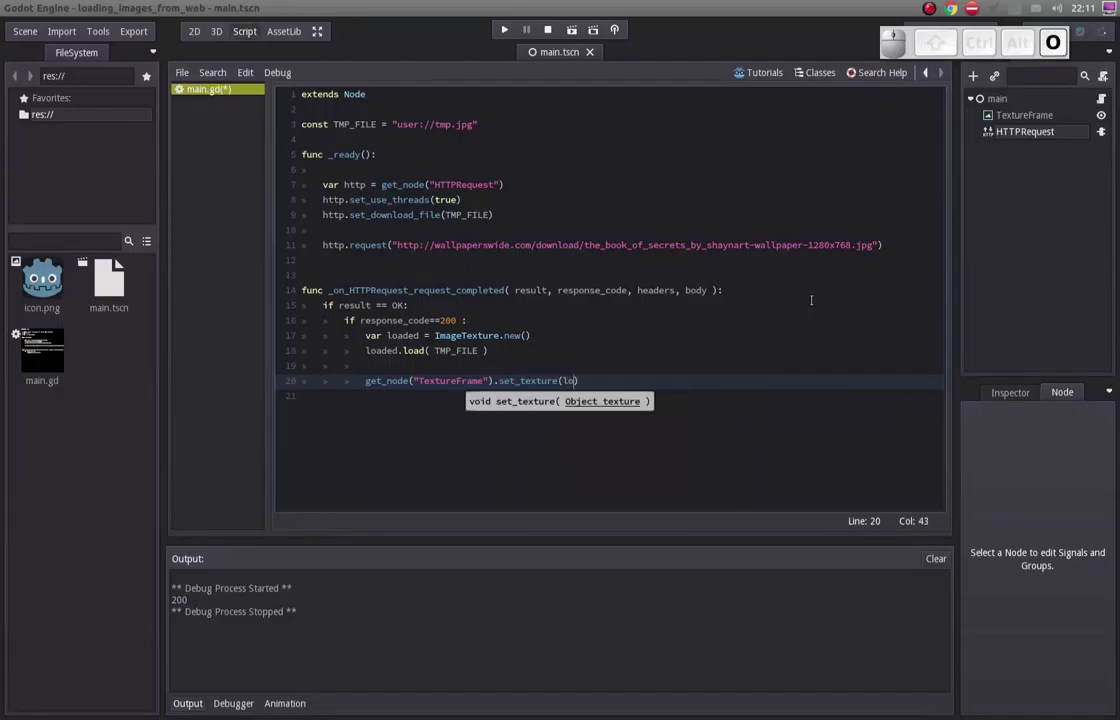
key("a")
key("Down")
key("Return")
key("Left")
key("Up")
key("Down")
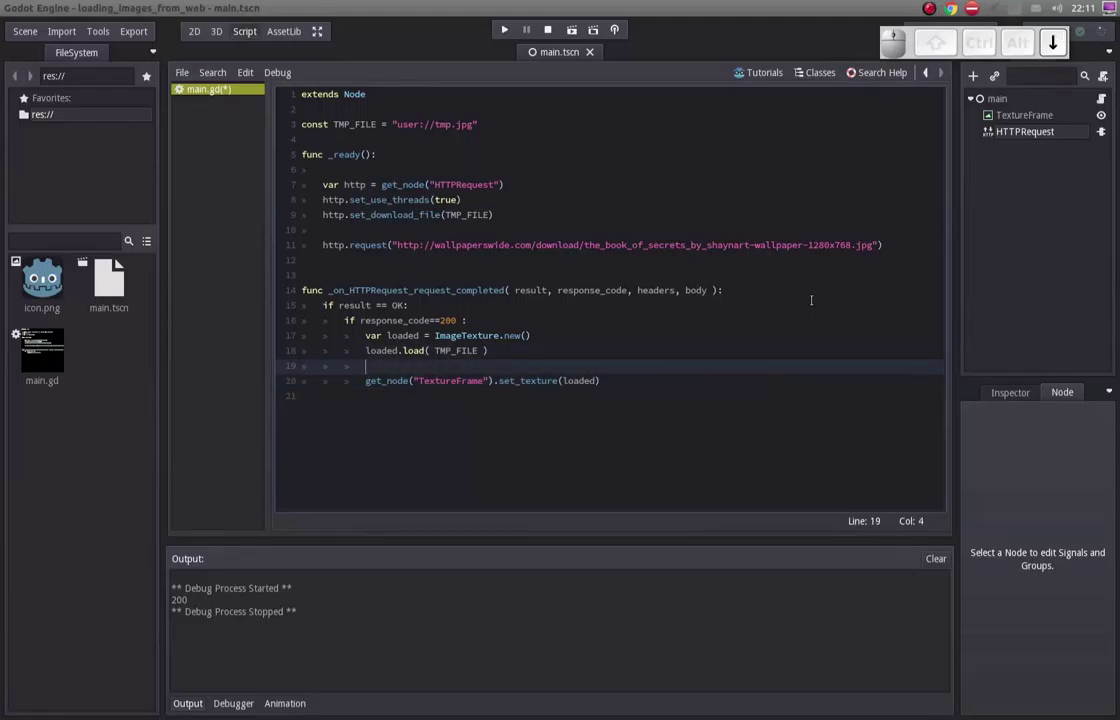
Run the scene, move the game window to view the downloaded wallpaper, then close it.
key("F5")
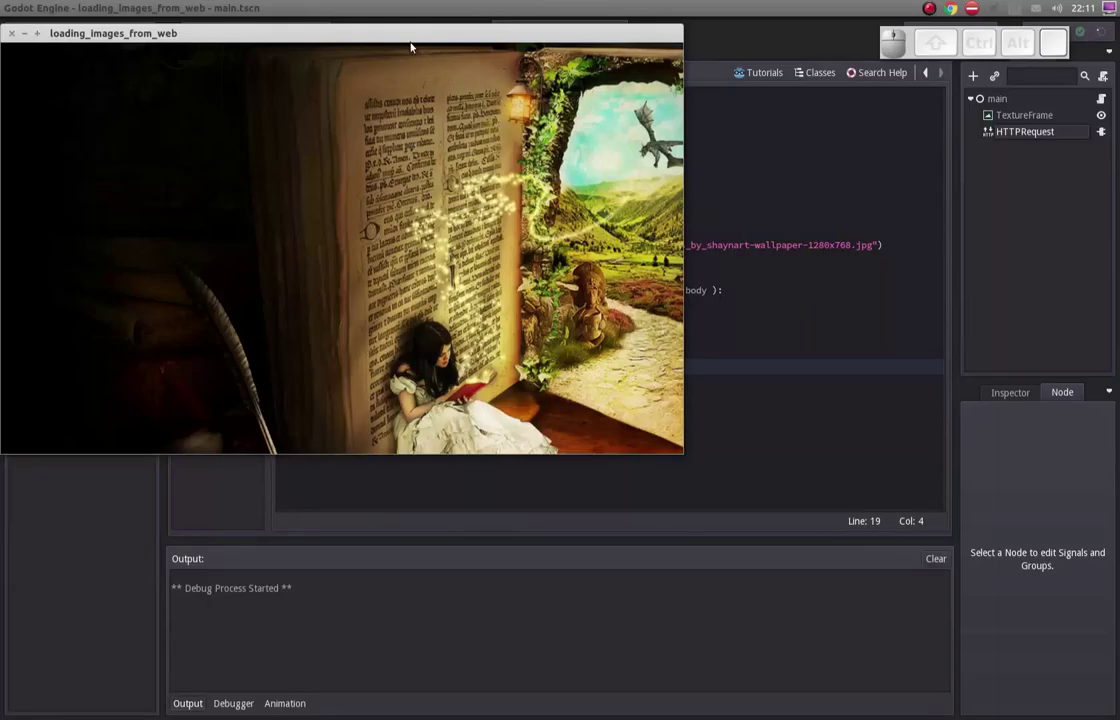
left_click_drag(418, 39, 628, 142)
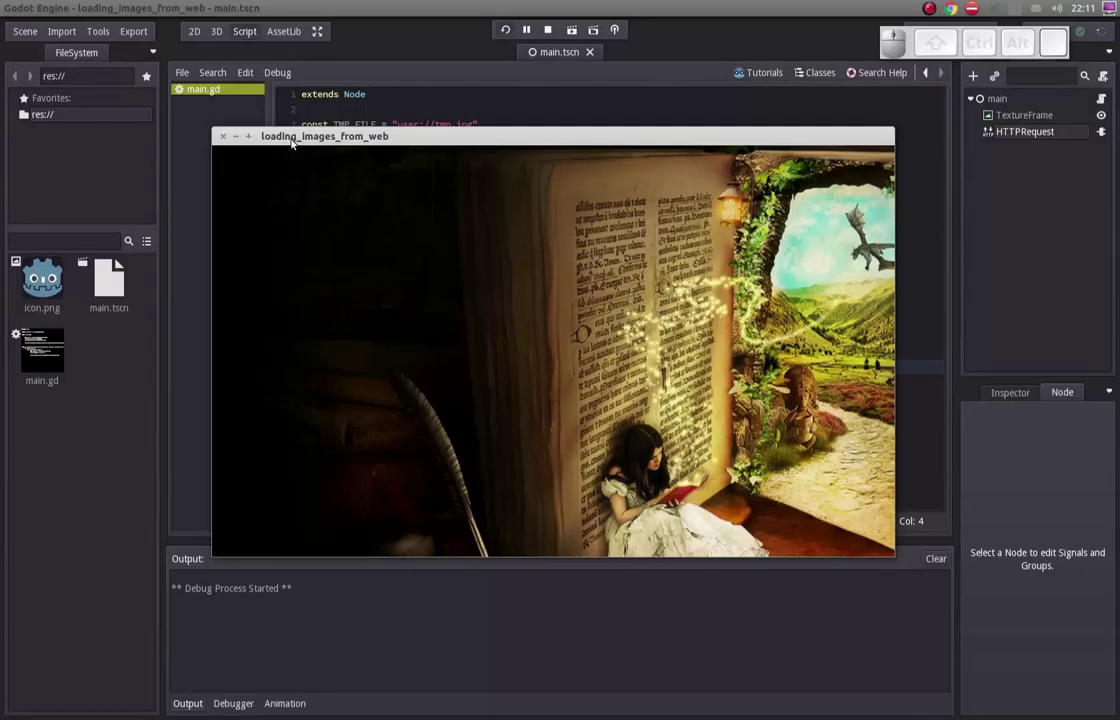
left_click_drag(302, 139, 346, 171)
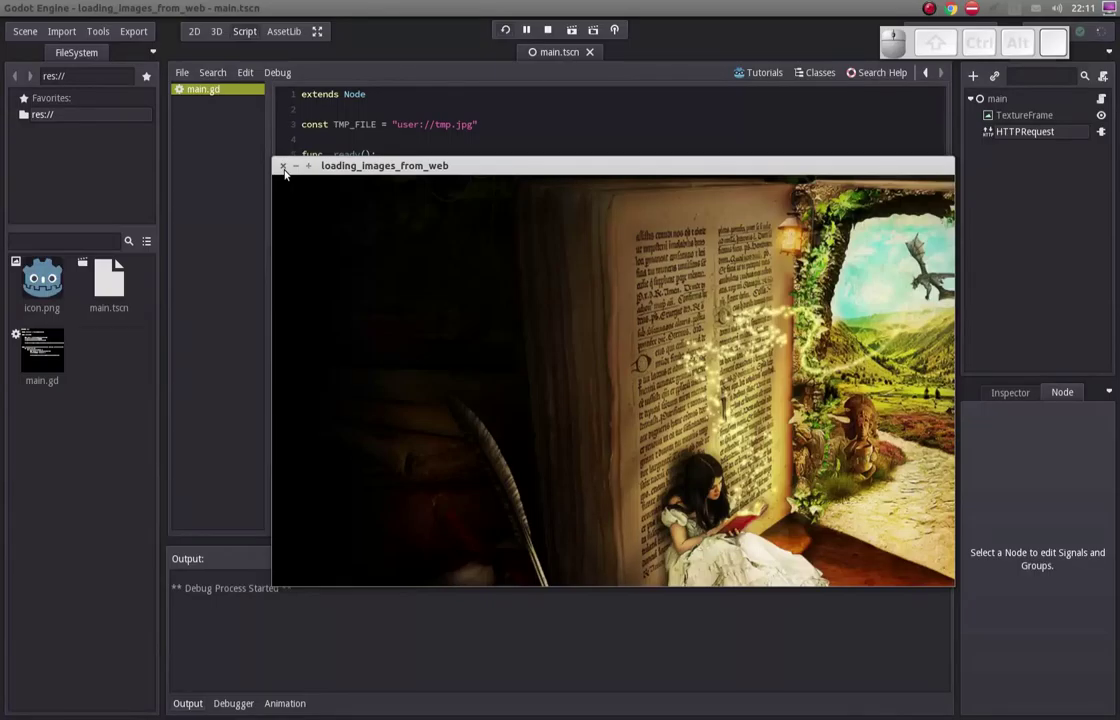
left_click(295, 170)
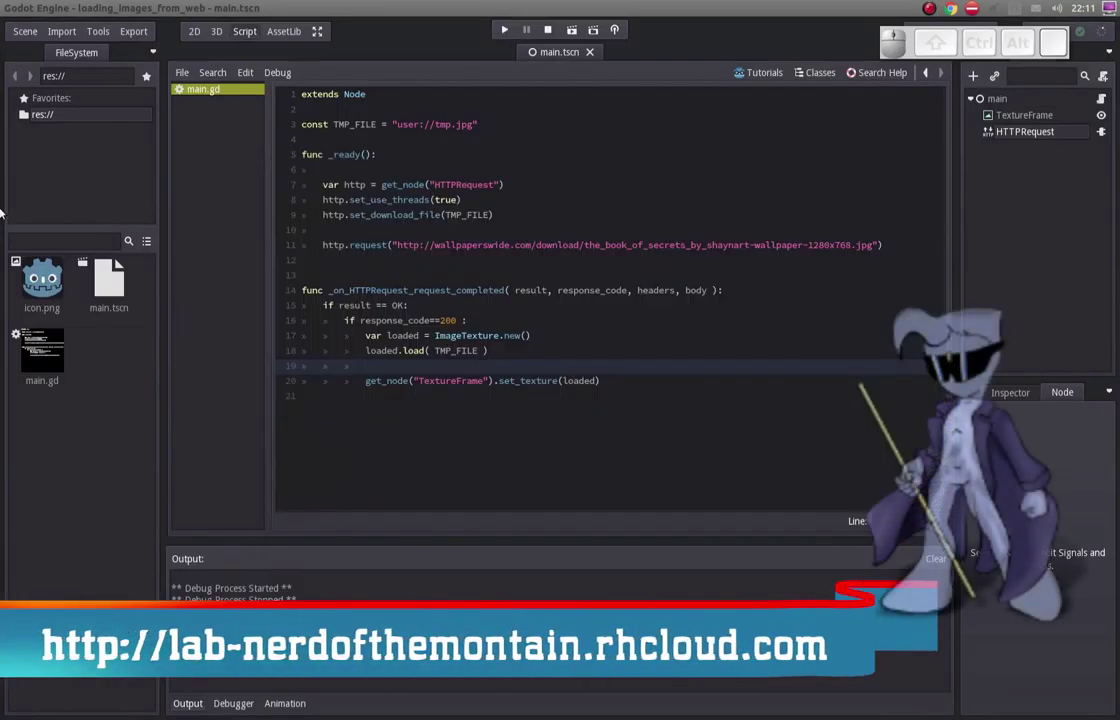